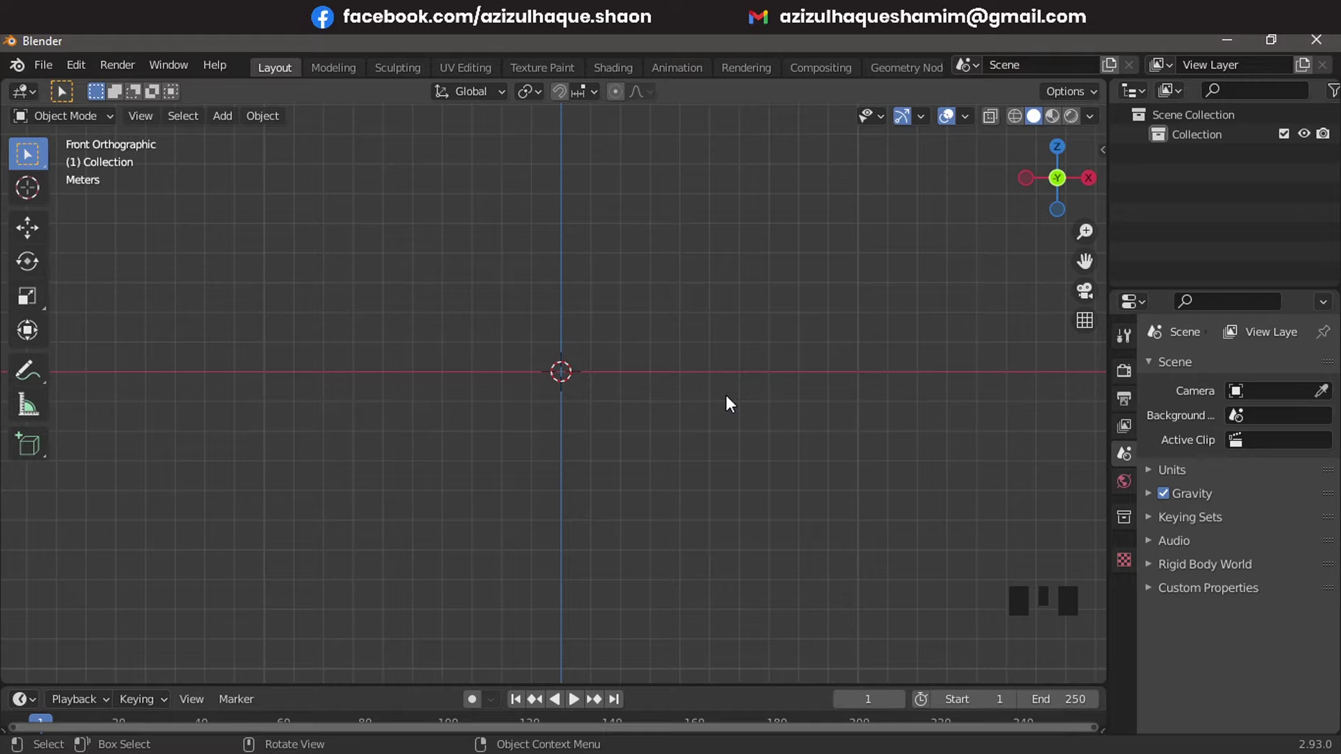
Orbit into a perspective view and add a plane mesh at the scene origin via Shift+A
left_click_drag(679, 379, 729, 420)
scroll("up", 3)
middle_click(708, 416)
scroll("down", 3)
scroll("down", 3)
left_click_drag(682, 423, 667, 434)
key("shift+a")
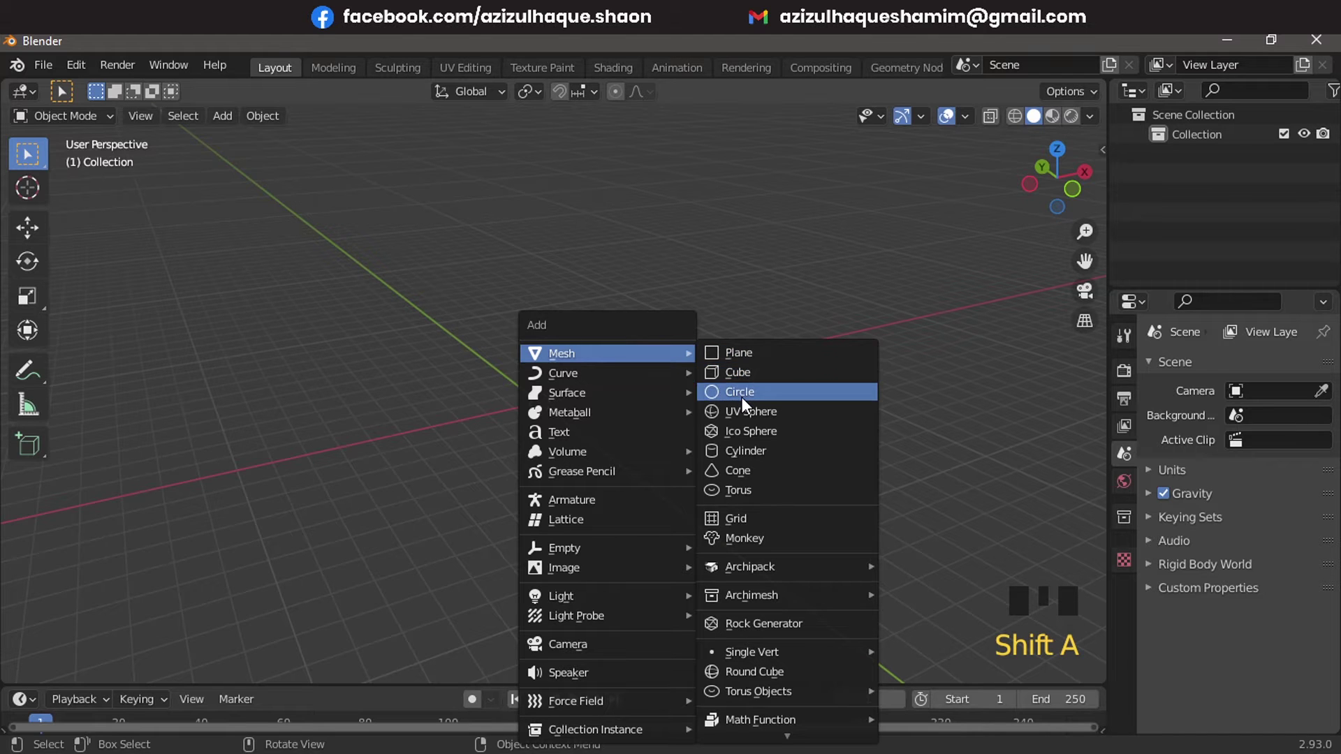
scroll("up", 3)
middle_click(650, 370)
middle_click(642, 485)
Scale the plane up and extrude it upward into a tall rectangular box
key("s")
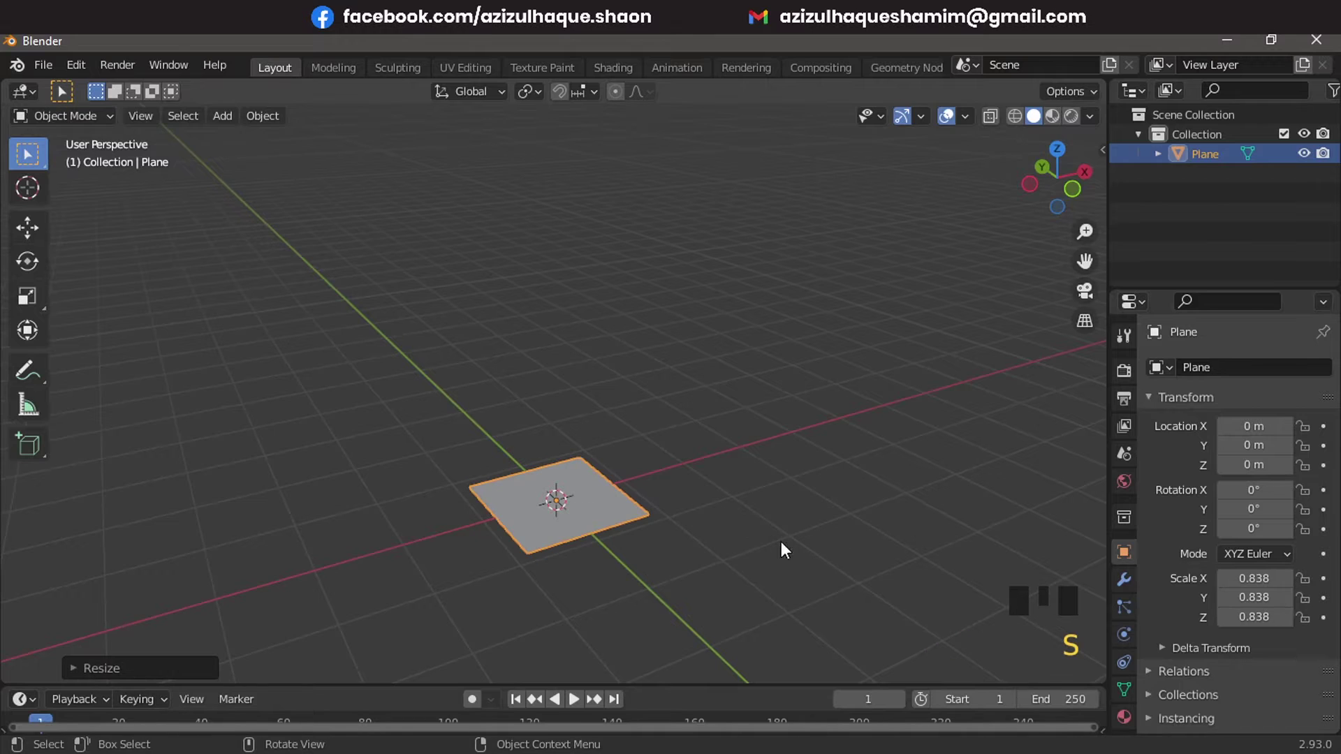
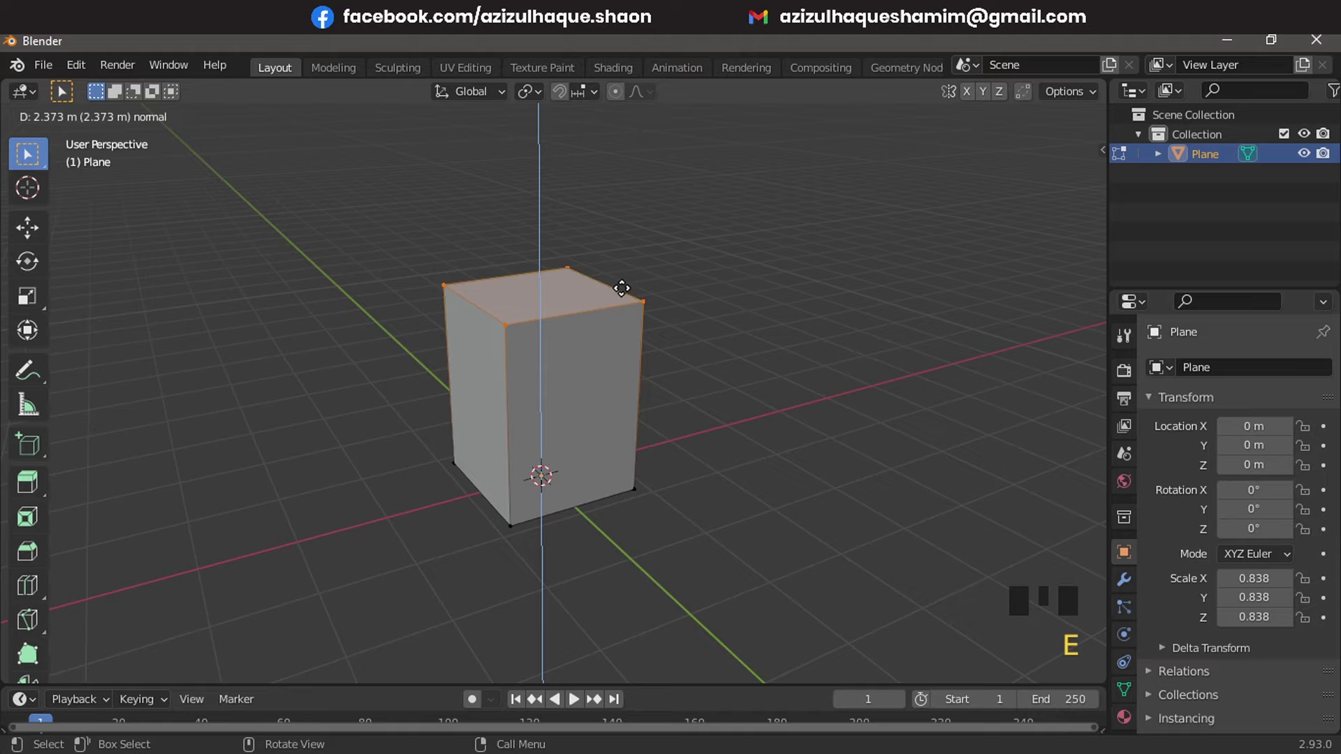
key("Tab")
scroll("down", 3)
left_click_drag(647, 257, 722, 321)
scroll("up", 3)
middle_click(717, 411)
key("s")
scroll("down", 3)
middle_click(698, 399)
key("z")
key("s")
Scale the box down slightly and move it along X to about -5.4 m from the origin
scroll("up", 3)
left_click_drag(29, 228, 413, 540)
scroll("down", 3)
left_click_drag(409, 500, 451, 521)
key("KP_1")
scroll("up", 3)
left_click_drag(507, 521, 648, 459)
key("shift+a")
scroll("down", 3)
middle_click(589, 397)
scroll("up", 3)
middle_click(749, 520)
key("shift+a")
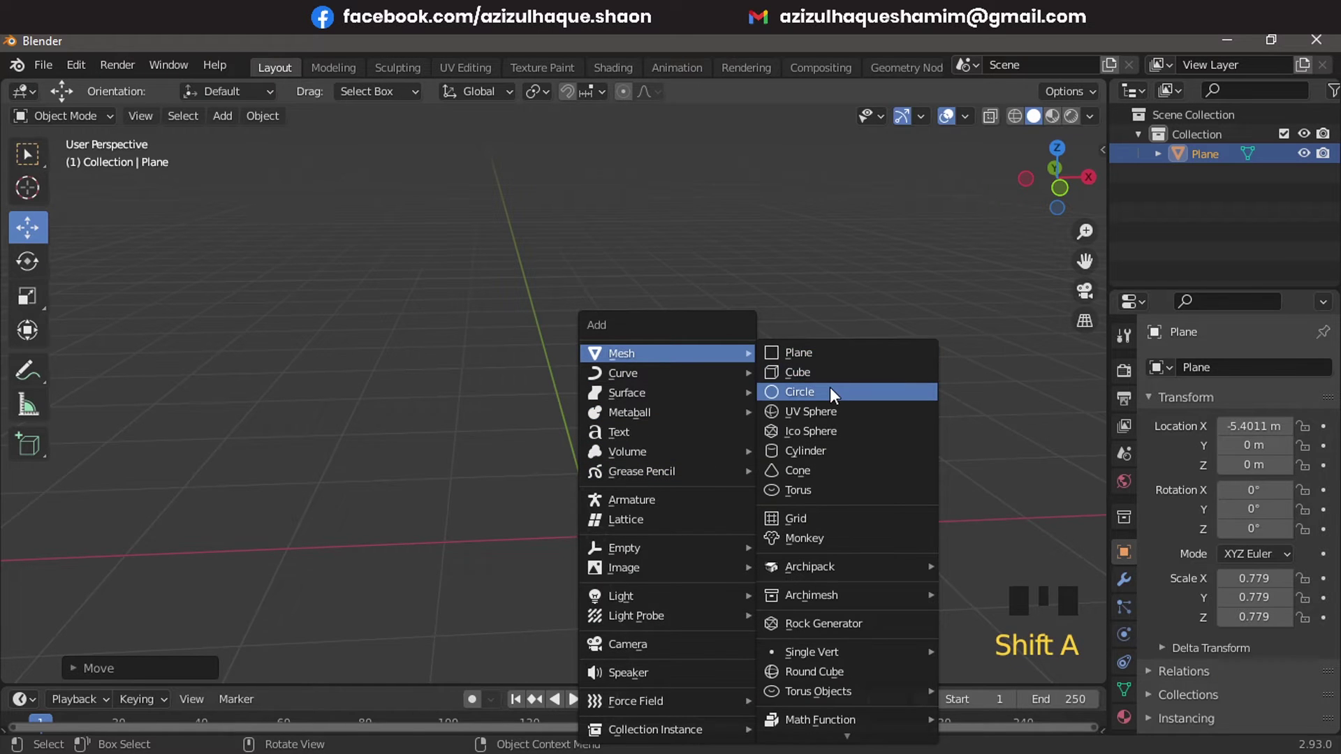
Add a circle at the origin, scale it, and extrude it up Z into a tall open cylinder
middle_click(781, 469)
key("s")
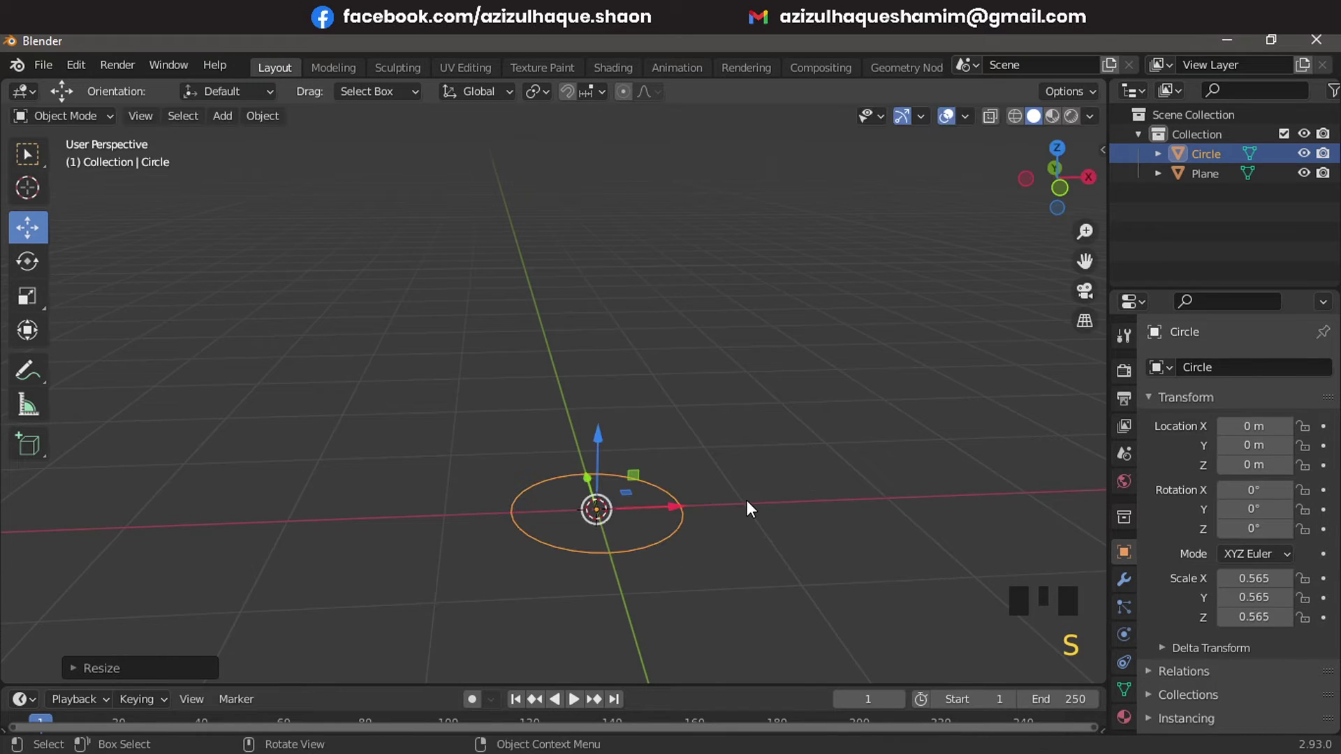
key("KP_1")
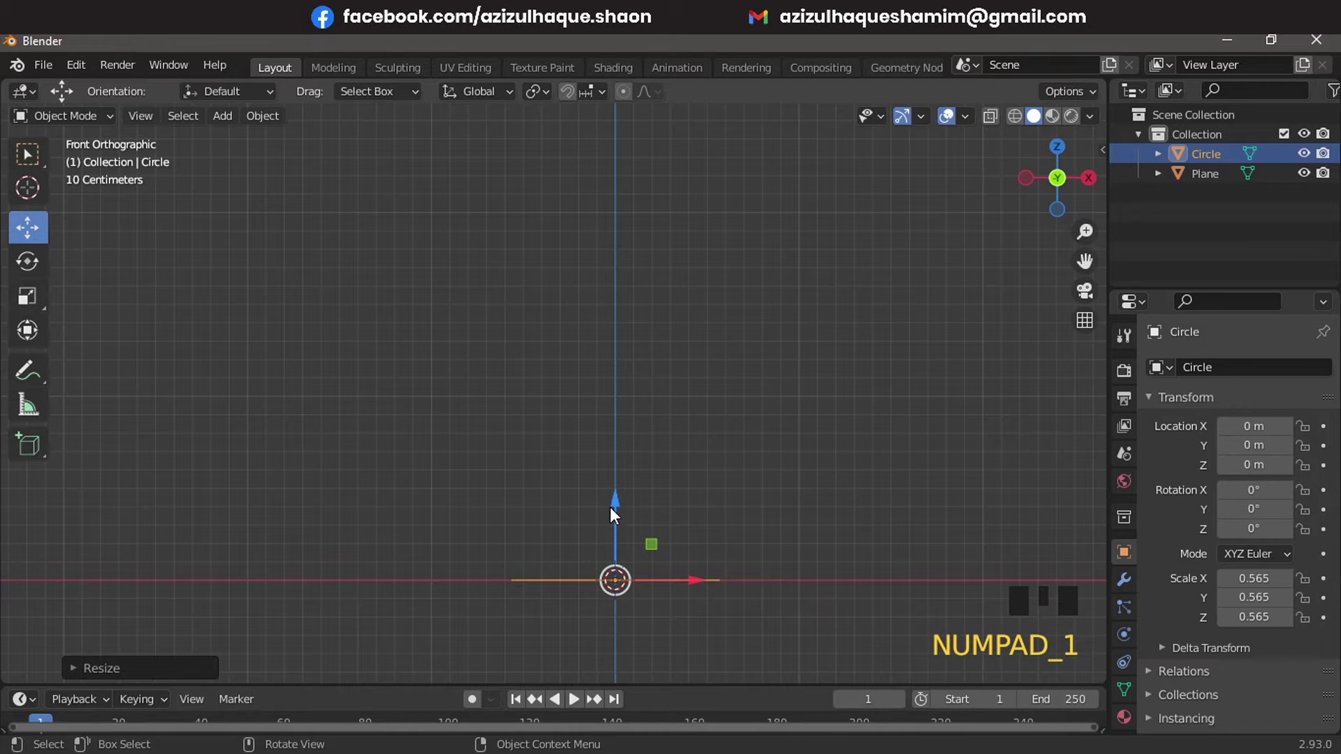
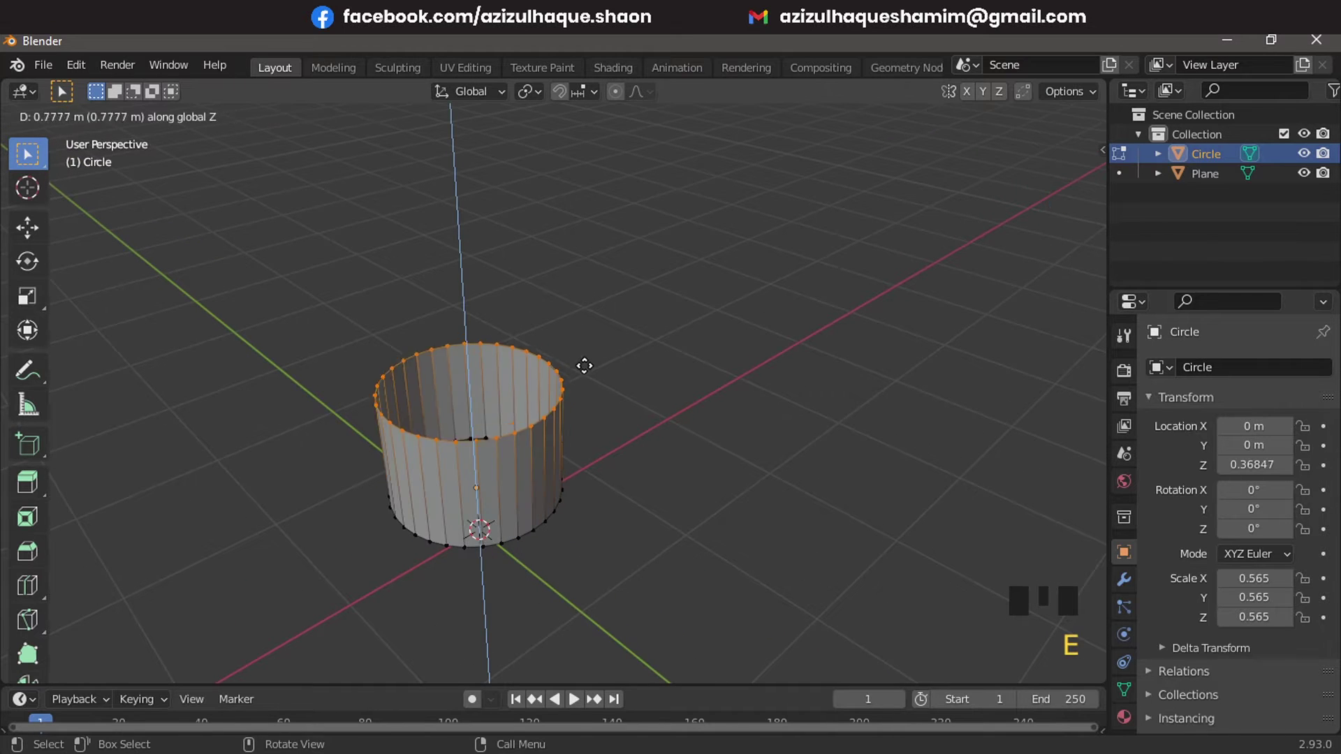
key("KP_1")
key("g")
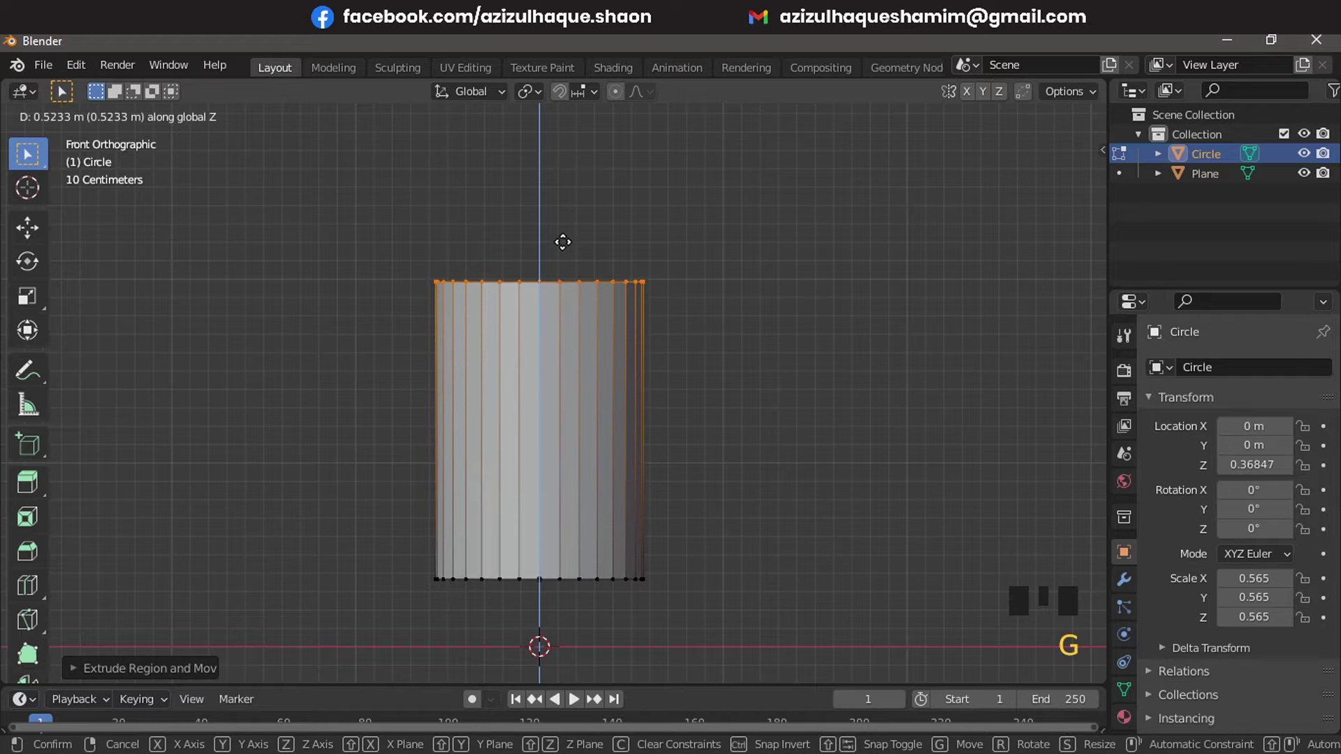
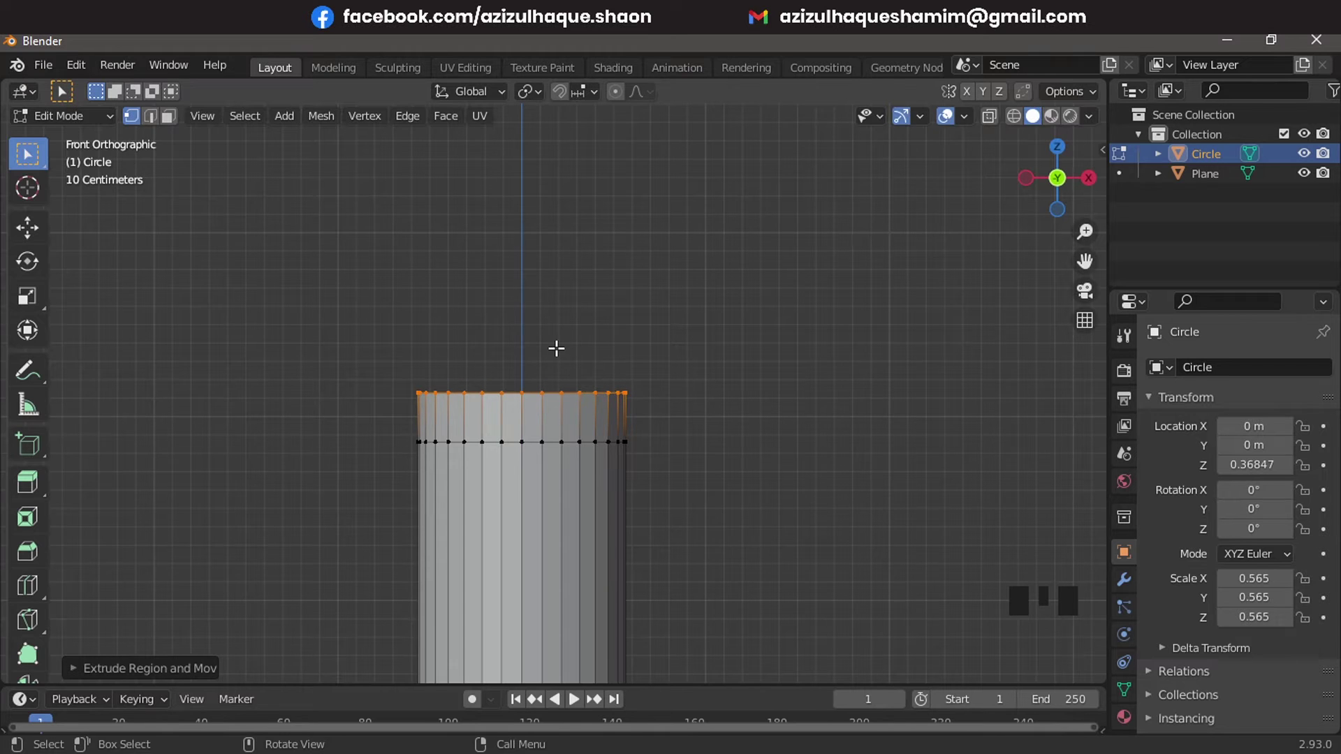
Extrude the cylinder's top rim, shrink it inward into a shoulder, and extrude a short neck
key("e")
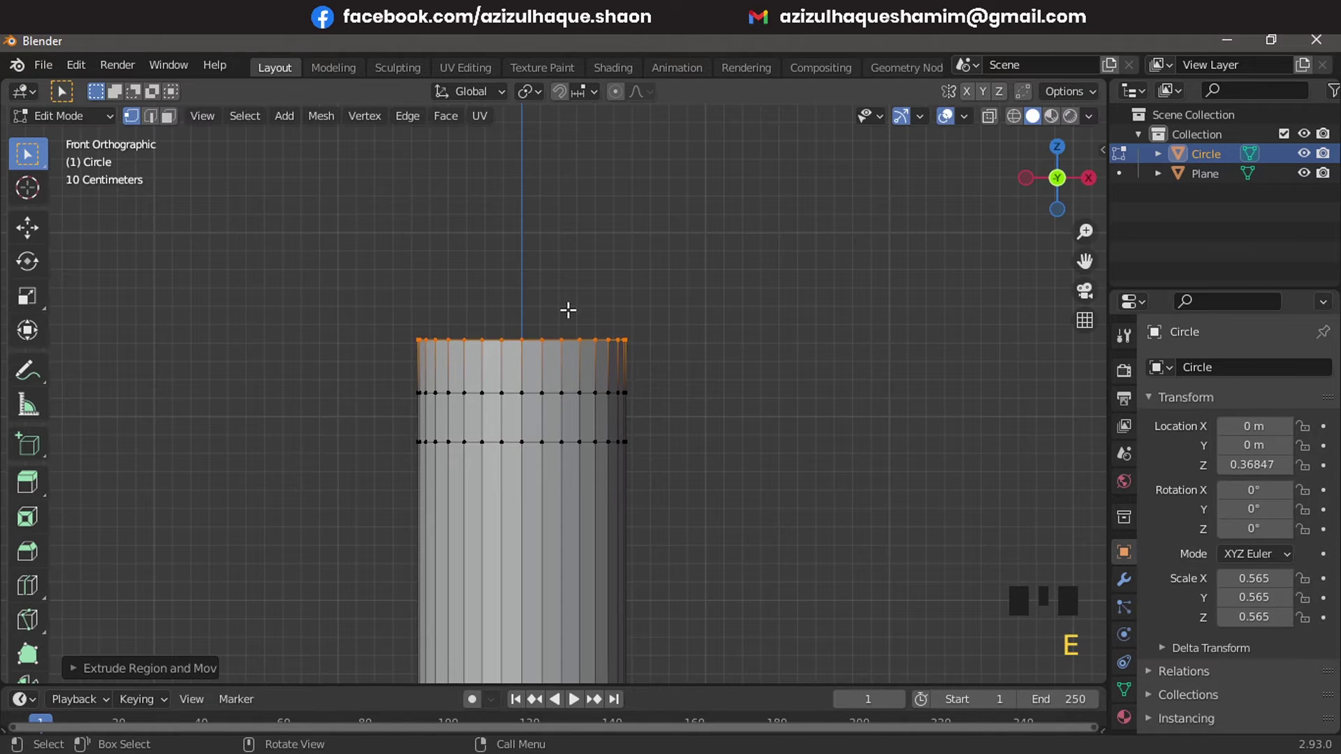
key("s")
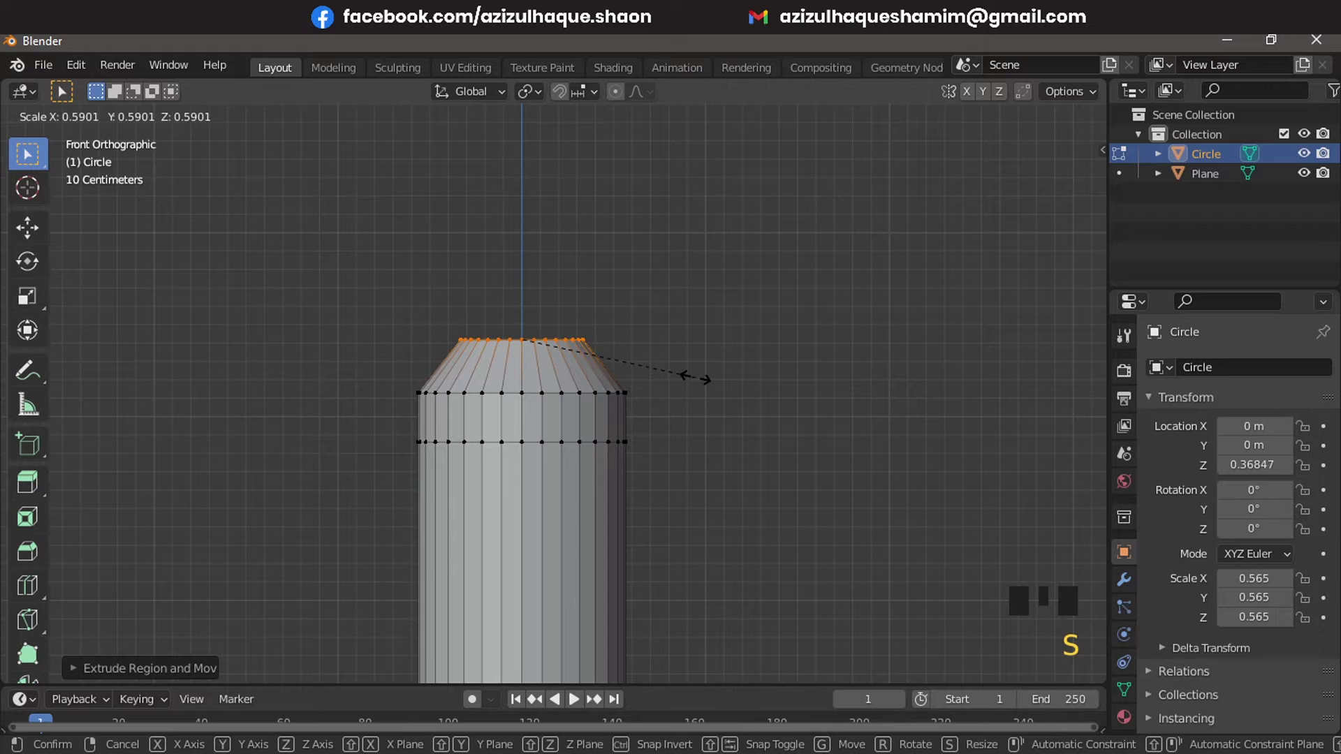
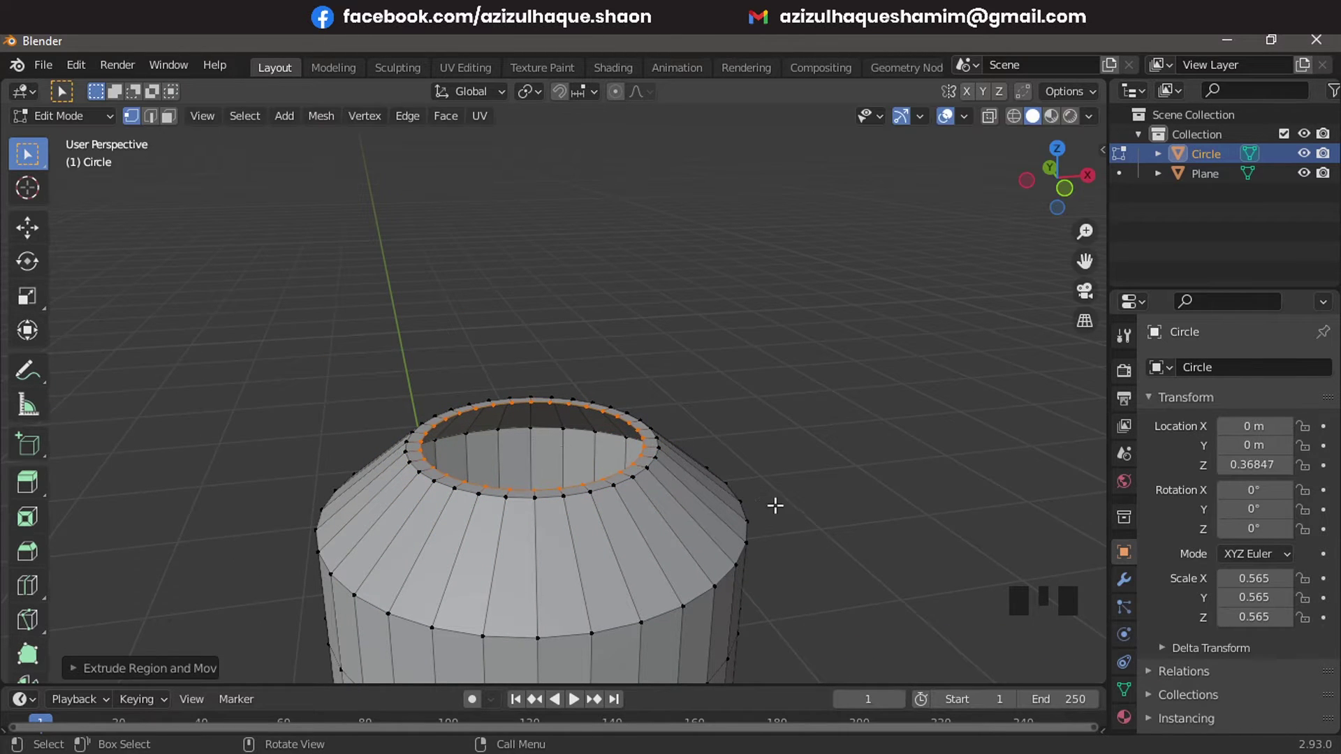
key("e")
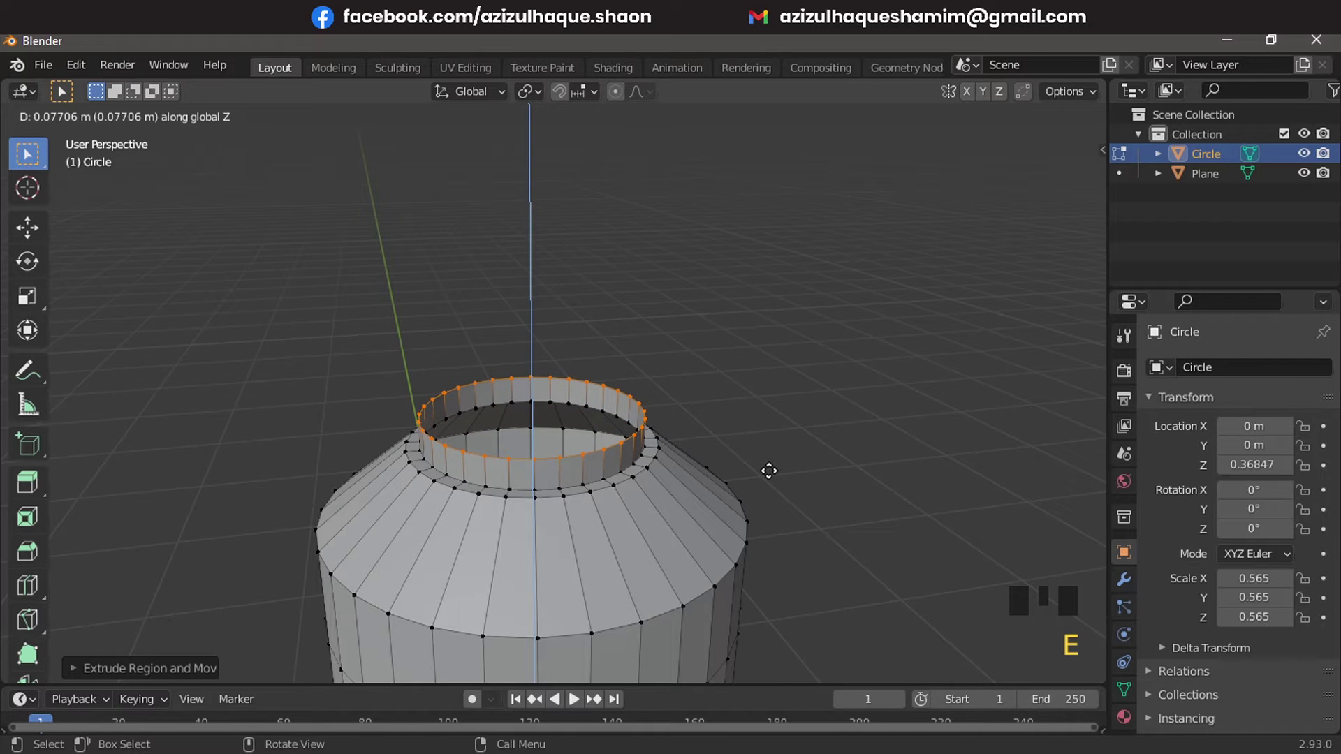
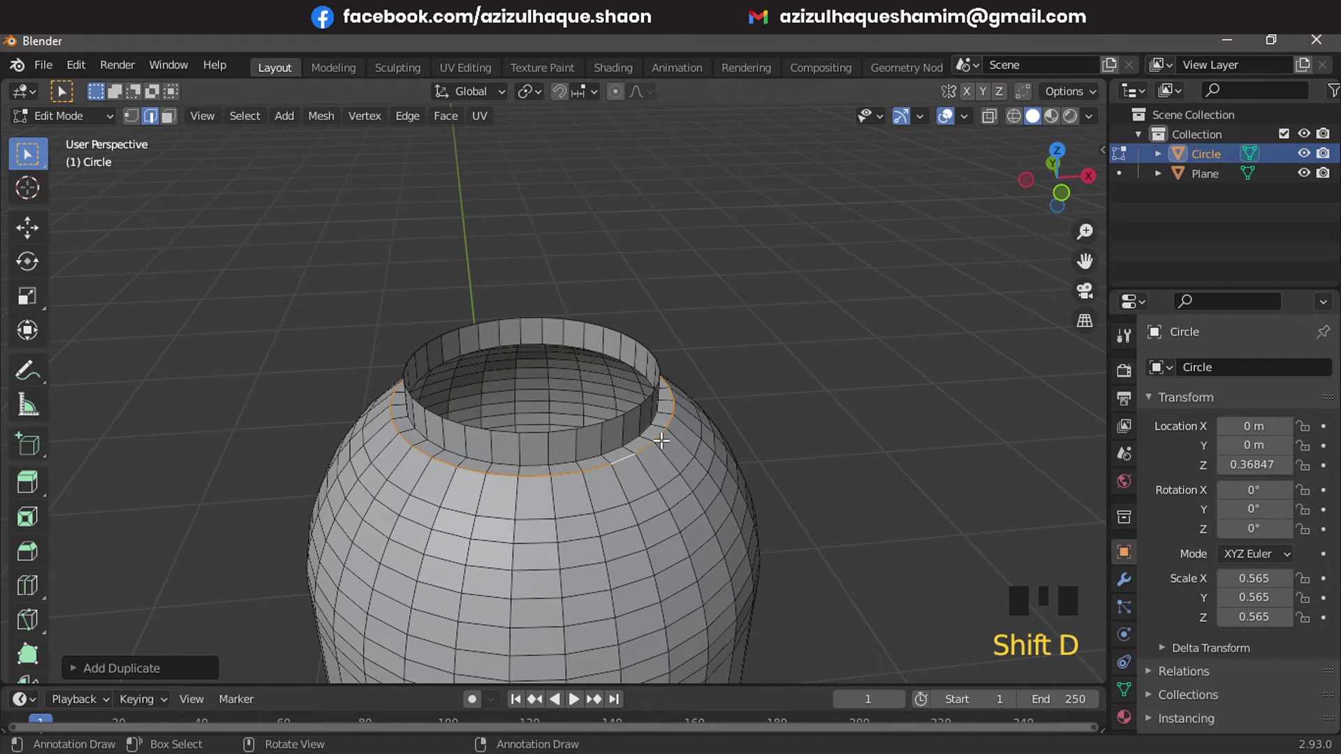
Separate the duplicated rim into Circle.001 and extrude it upward about 0.16 m into a lid ring
key("p")
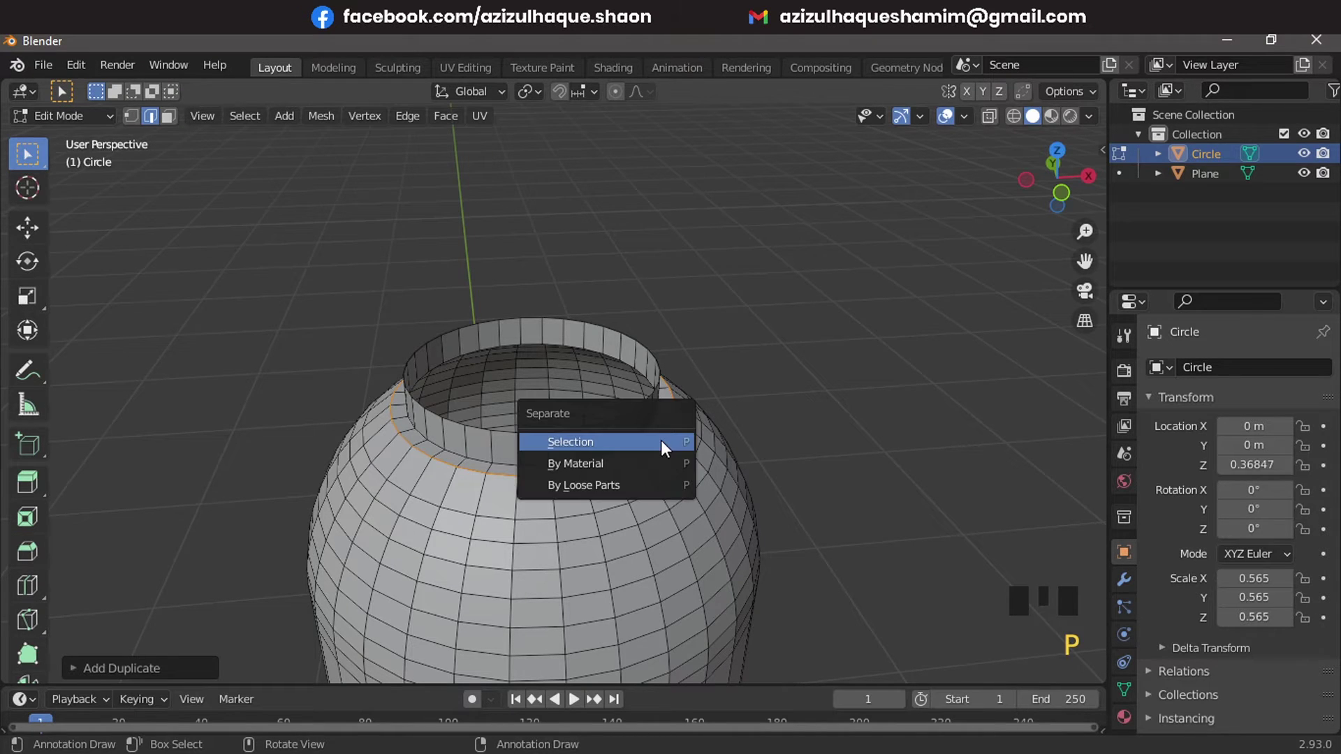
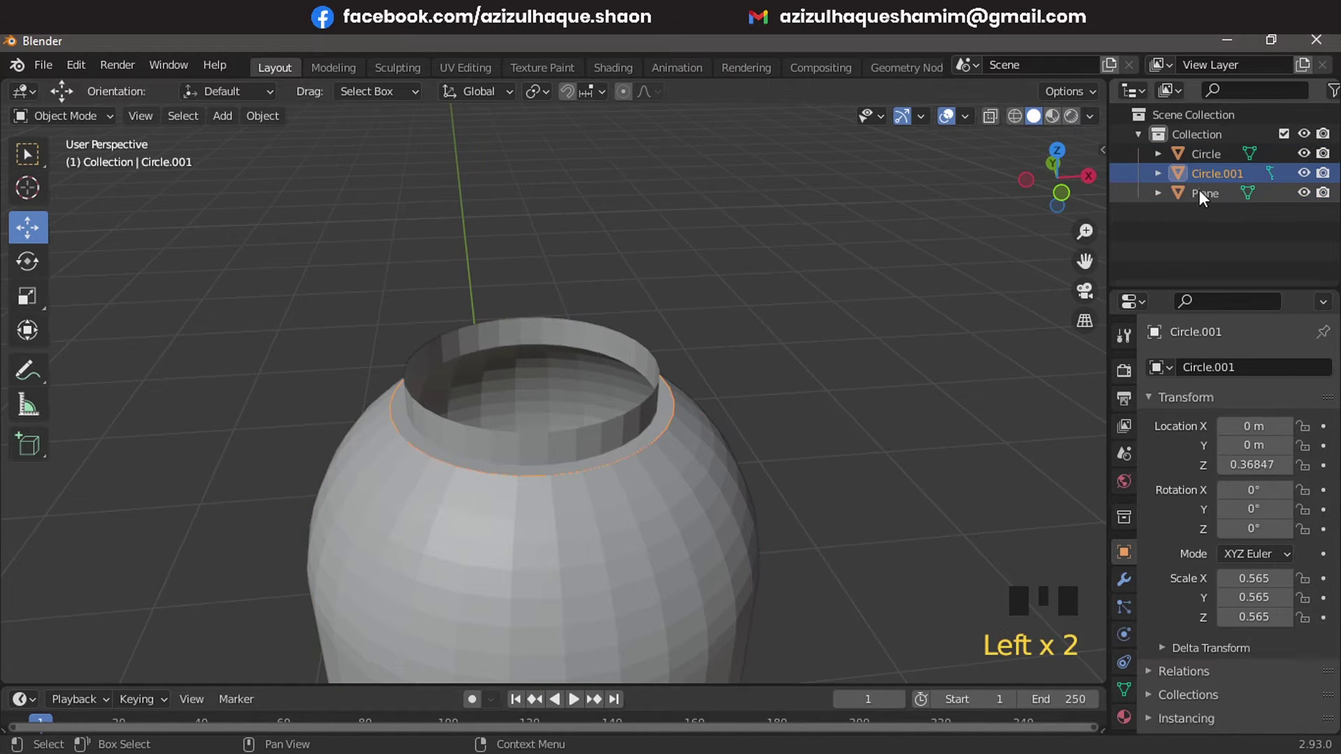
key("g")
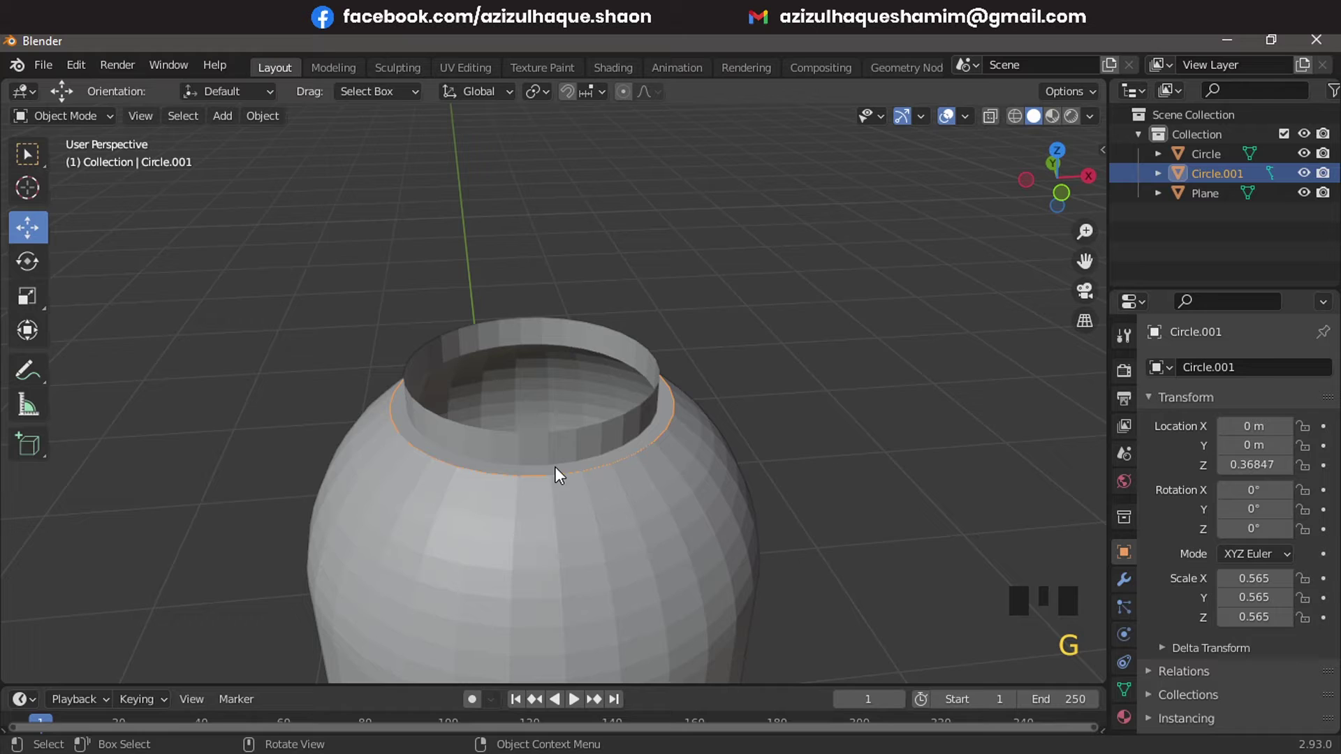
key("Tab")
key("a")
key("e")
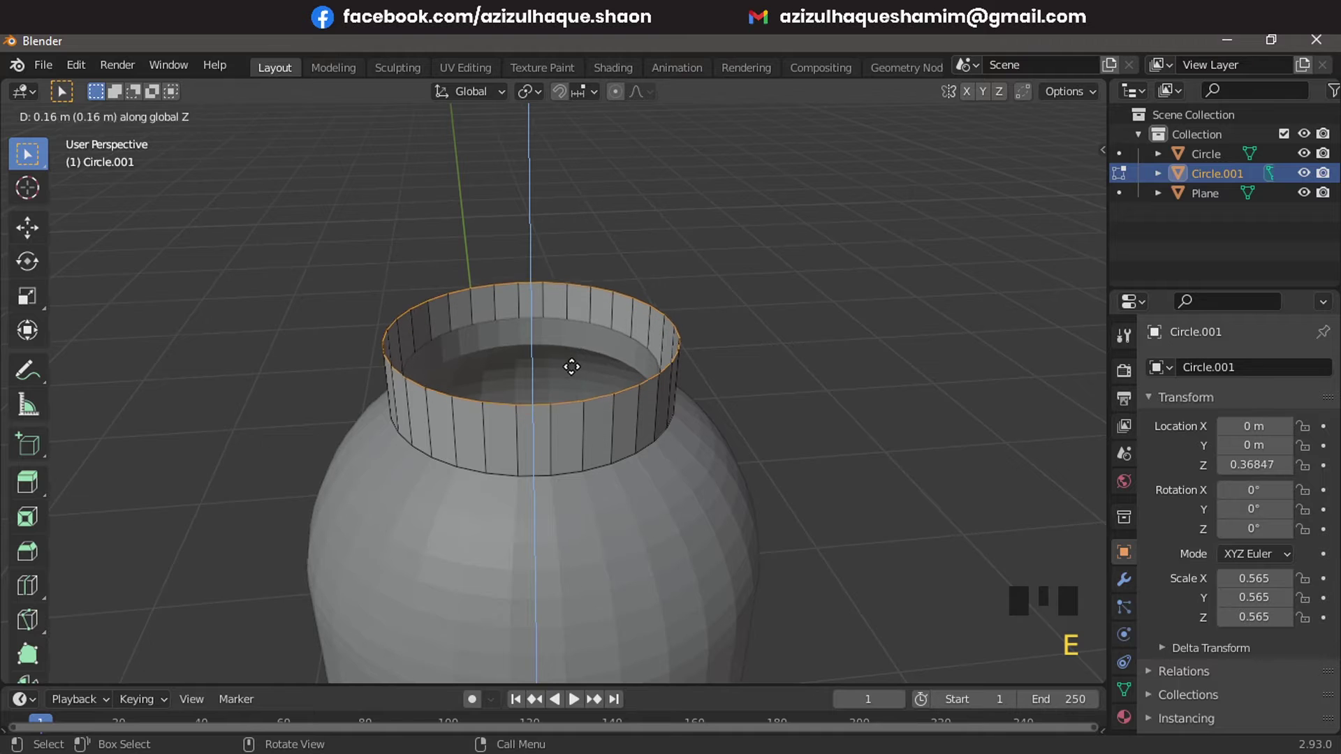
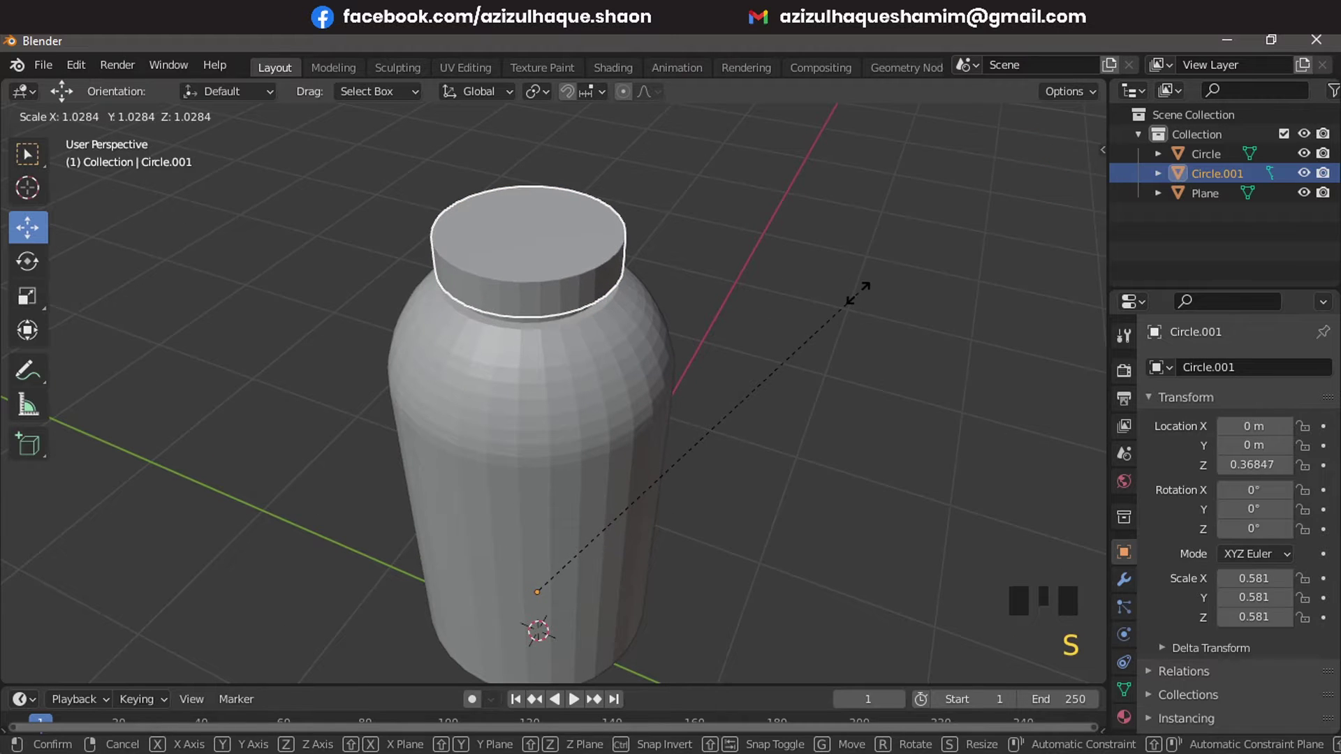
Orbit around the jar to inspect the capped, enlarged lid on its neck
middle_click(841, 382)
scroll("down", 3)
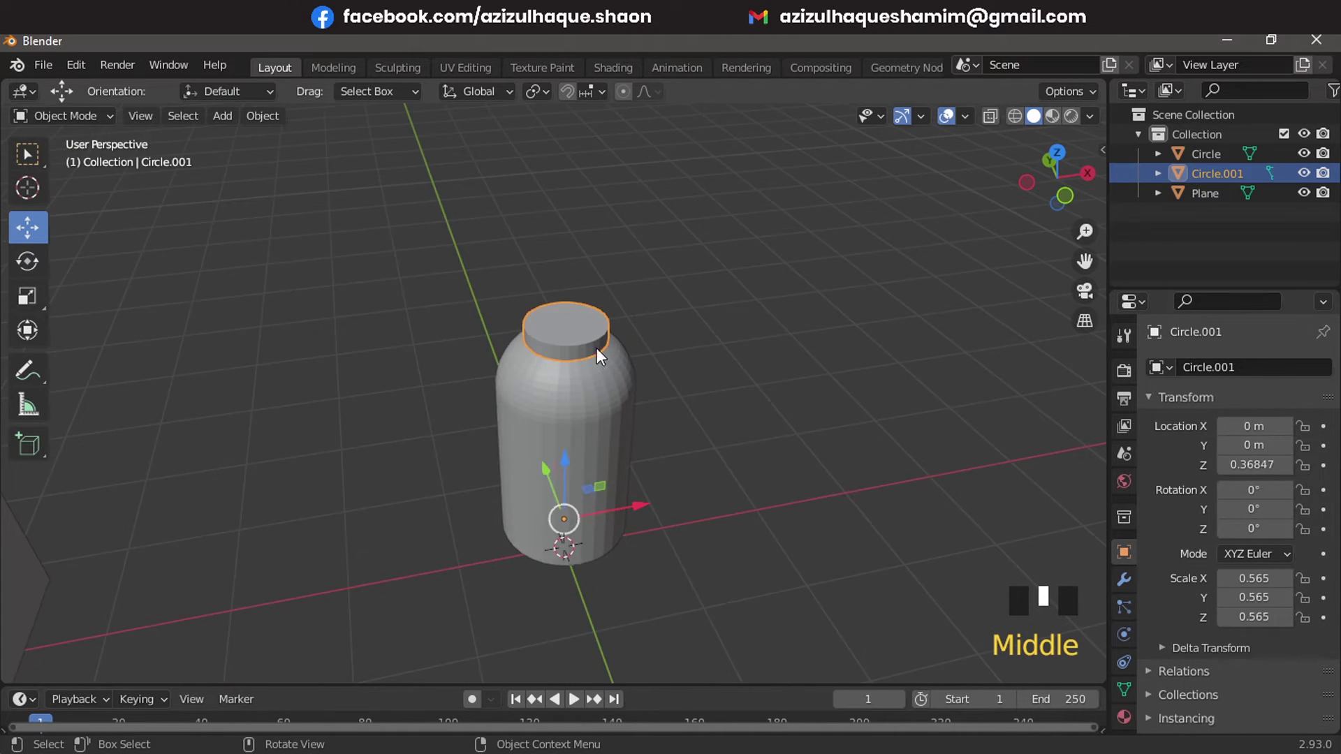
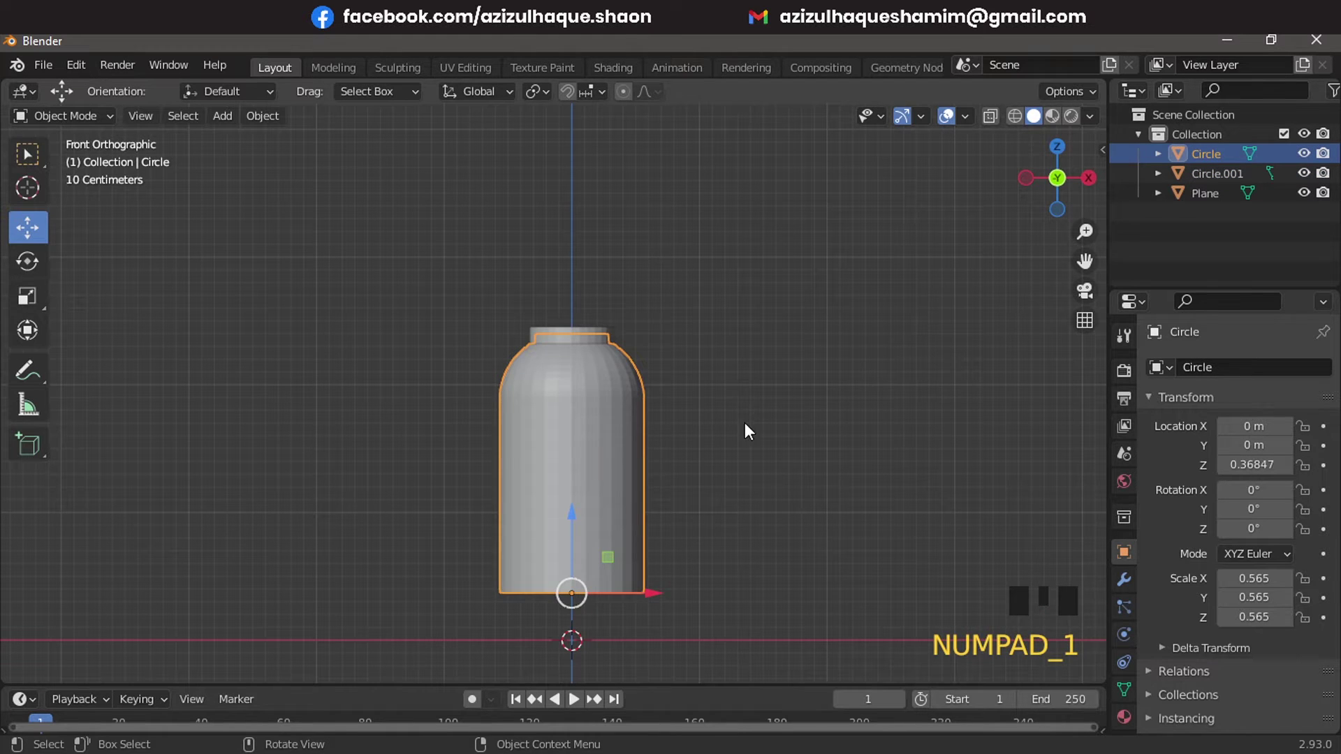
Squash the jar body along Z, then lower the lid down onto the jar's neck
left_click(717, 337)
left_click(752, 449)
key("z")
left_click(683, 277)
key("s")
scroll("up", 3)
left_click(458, 252)
key("g")
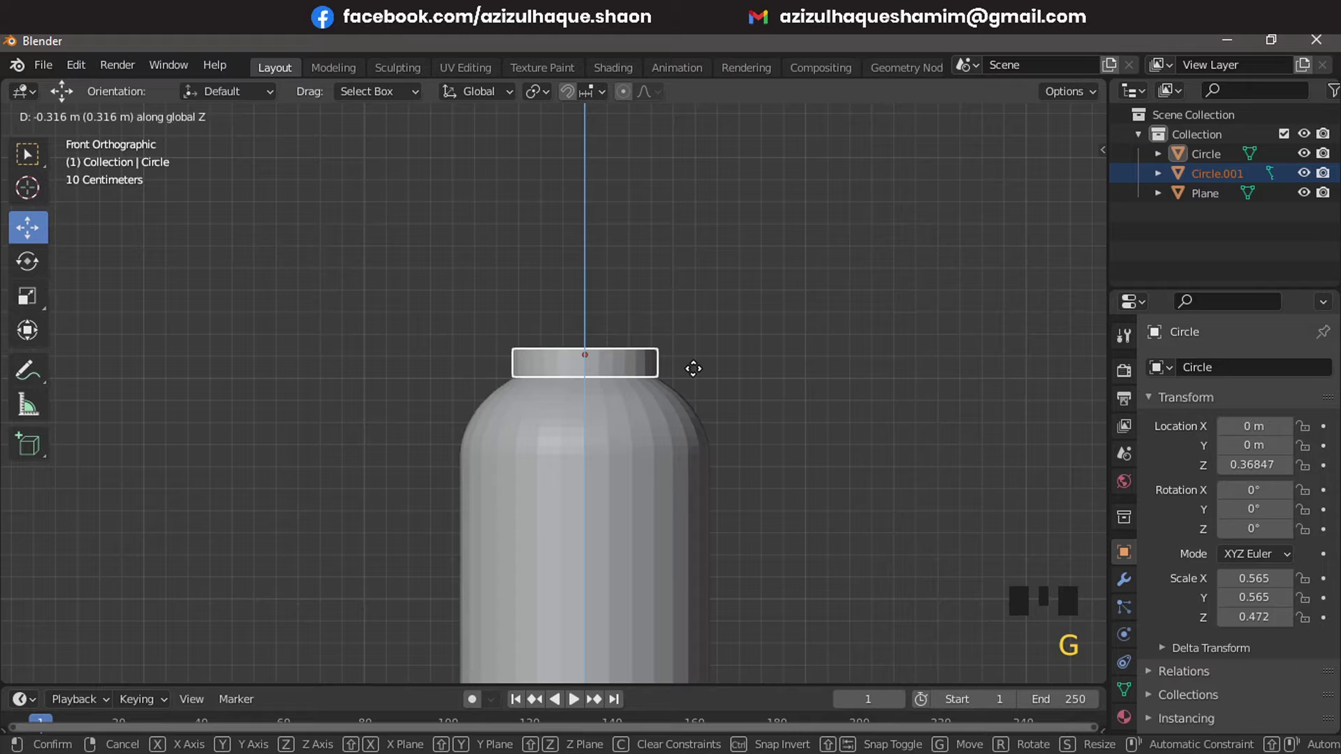
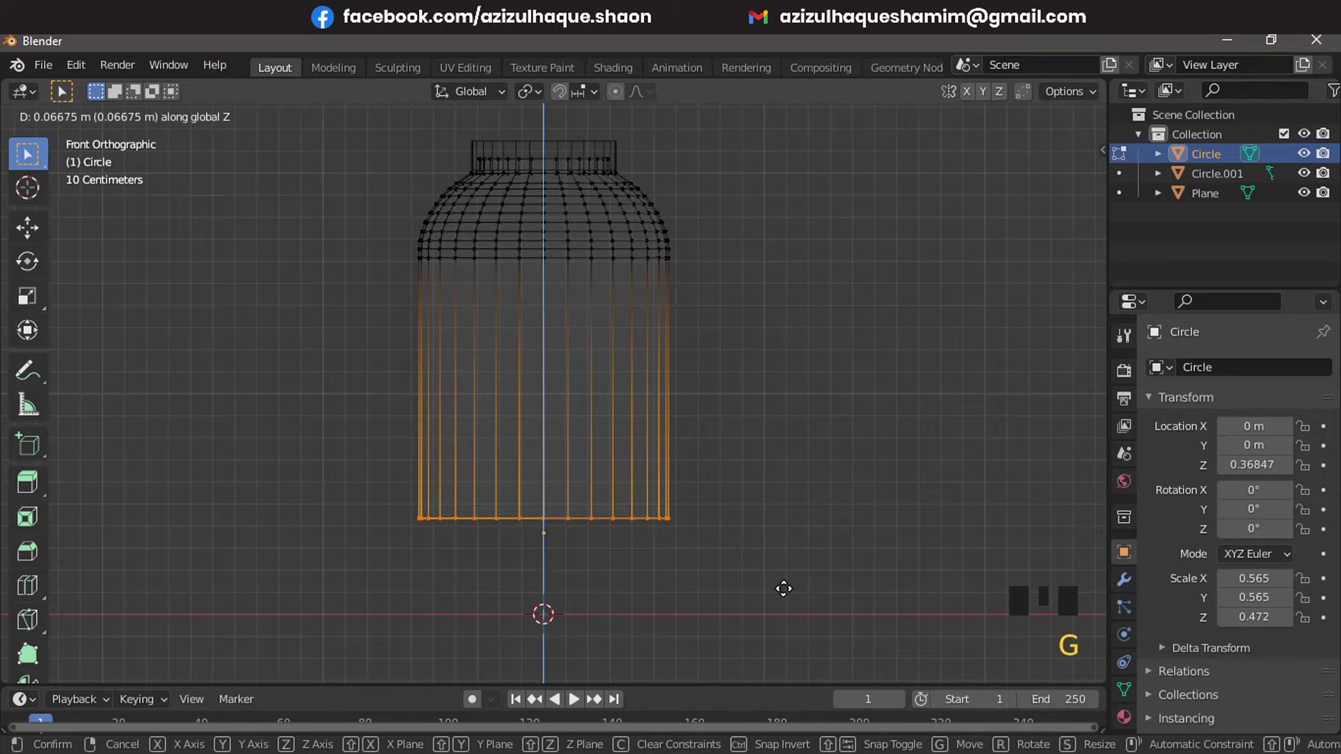
Move the jar's bottom loop down and extrude rings inward to close off the base
scroll("up", 3)
key("g")
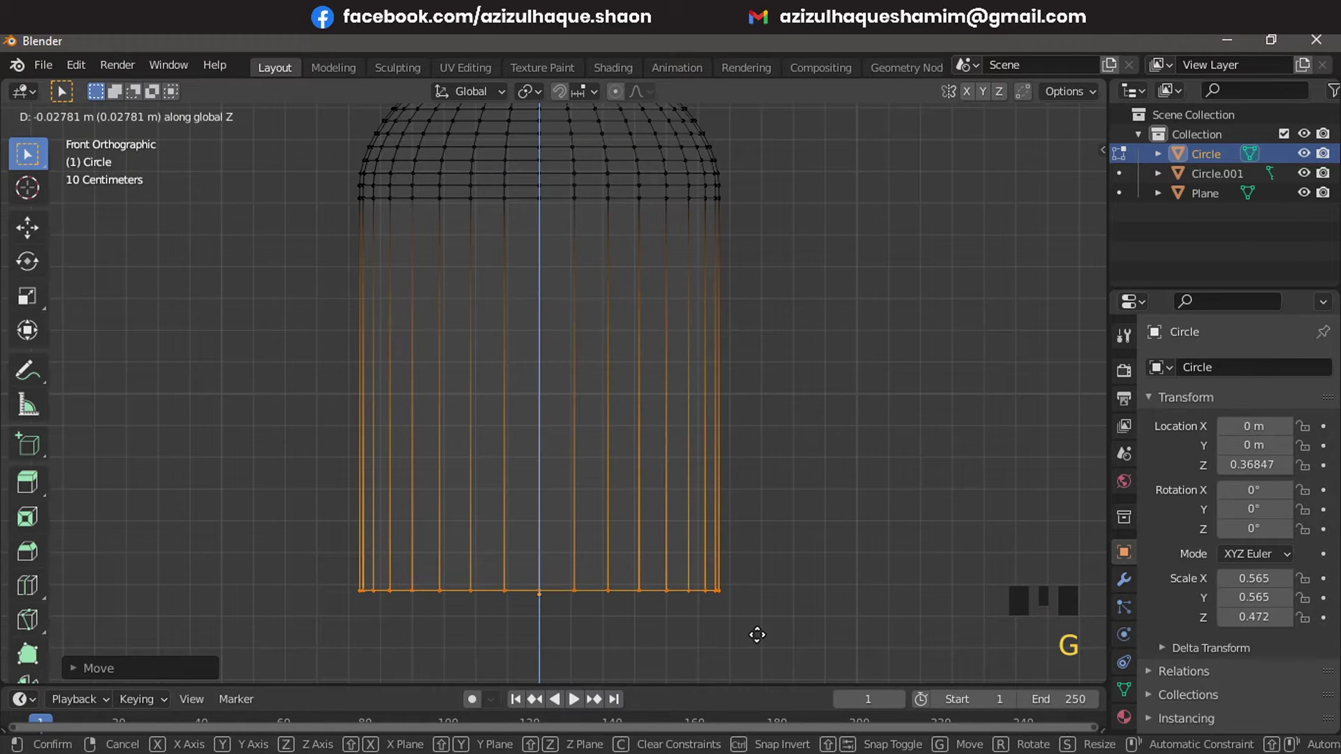
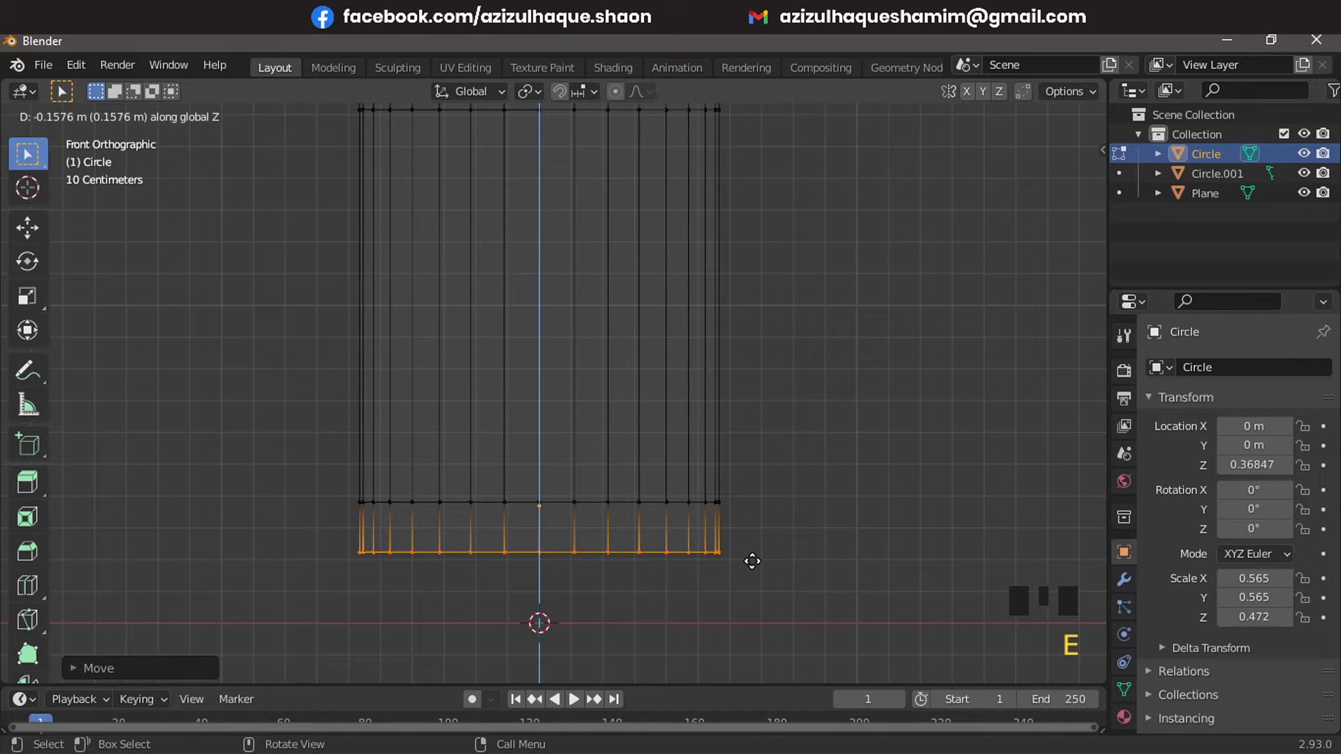
key("s")
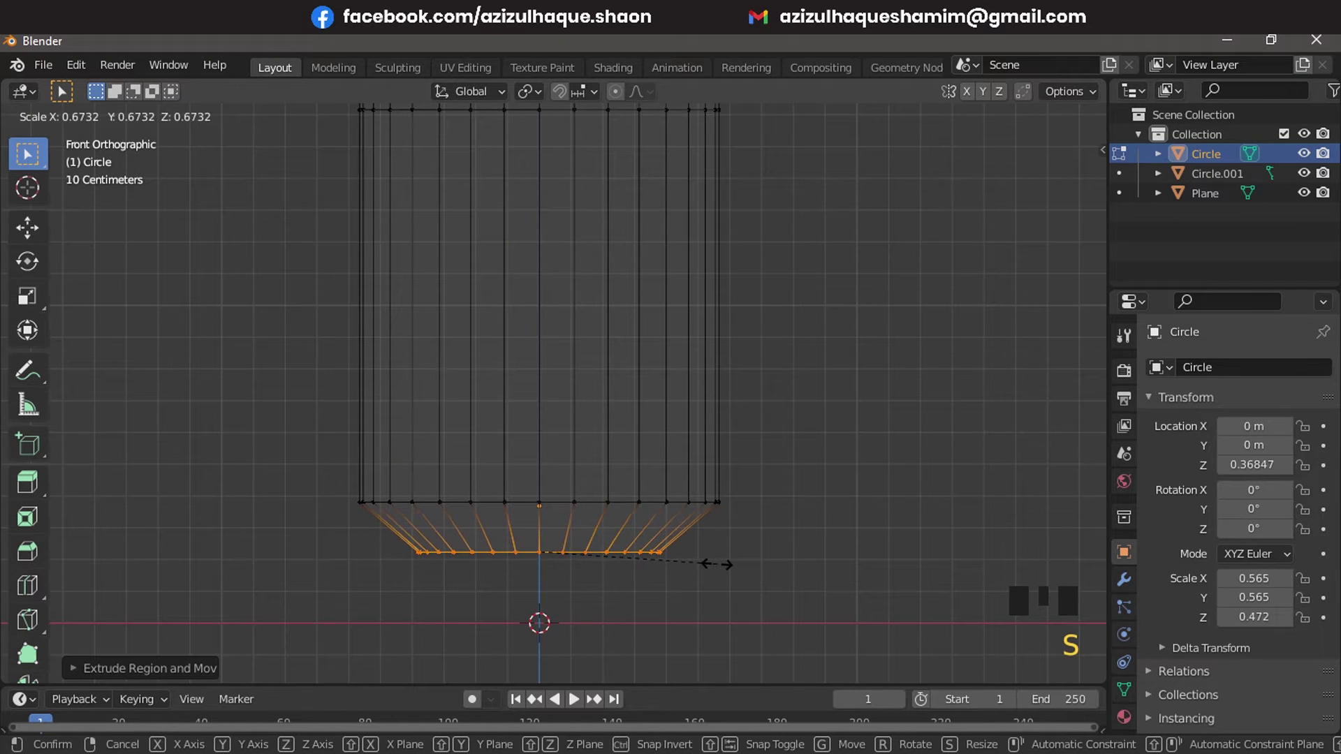
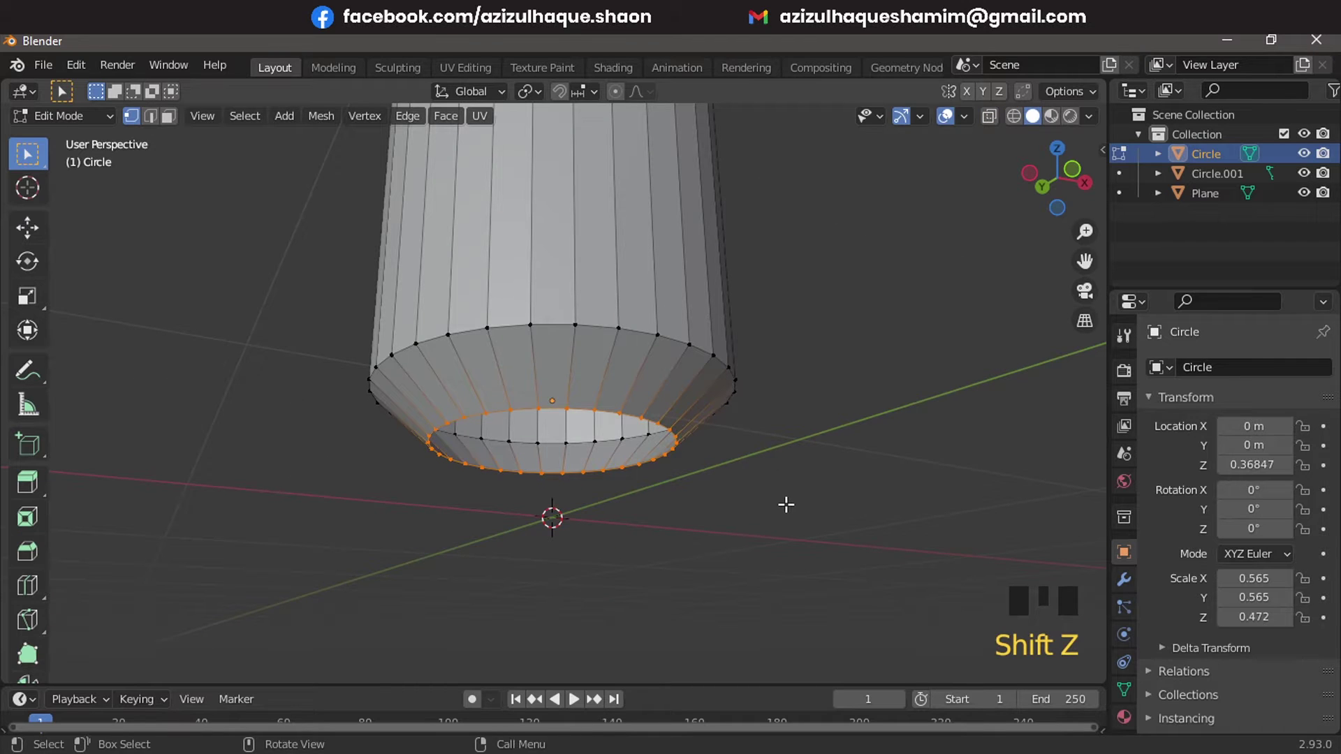
key("e")
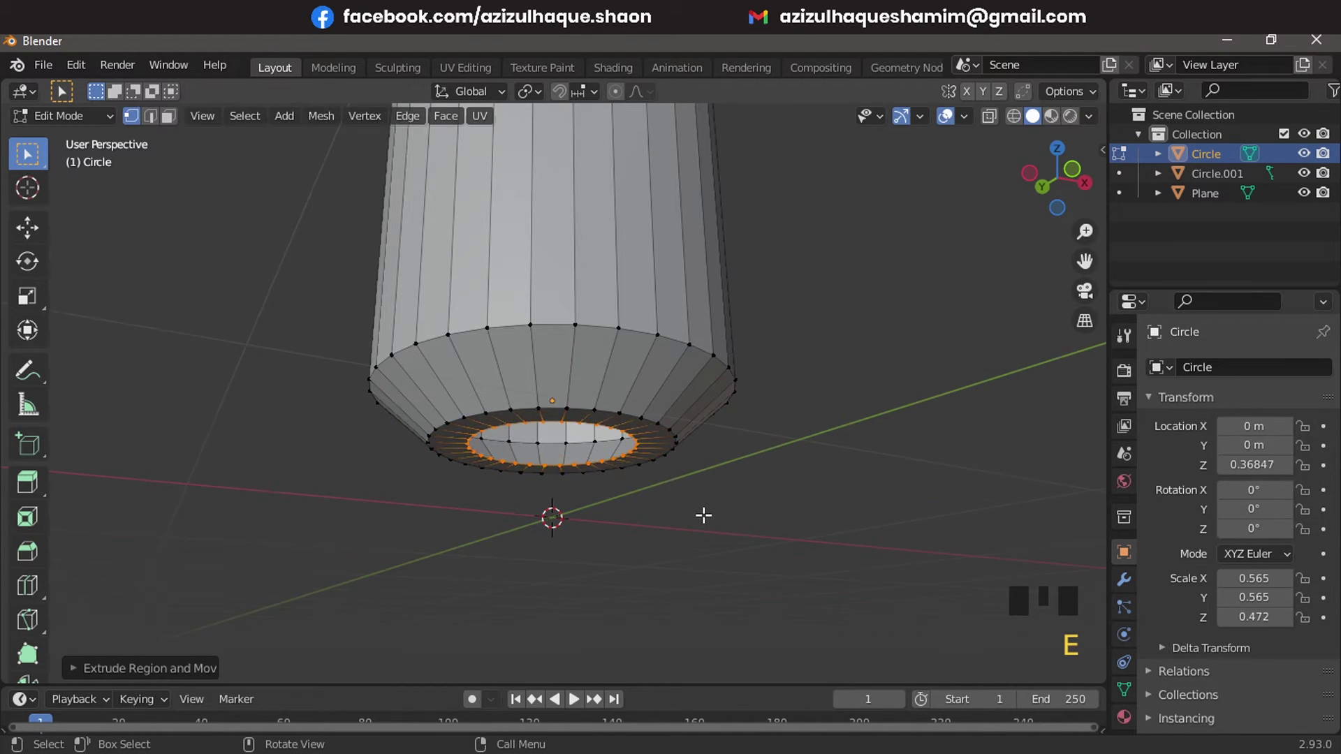
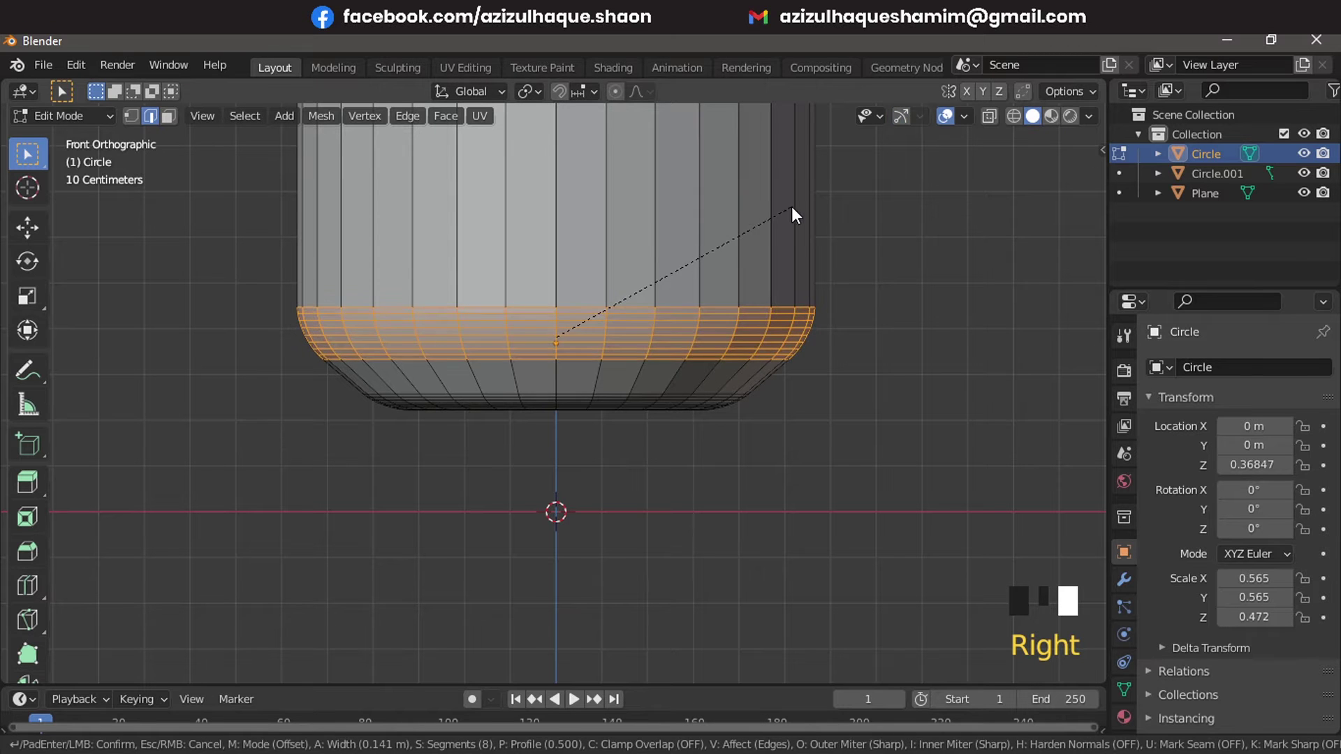
Bevel the jar's lower edge into a rounded base and return to Object Mode
key("Tab")
scroll("down", 3)
left_click_drag(669, 287, 687, 332)
scroll("down", 3)
middle_click(687, 380)
left_click(715, 397)
key("KP_1")
middle_click(674, 361)
scroll("up", 3)
scroll("down", 3)
Scale the jar and lid up together about 1.5 times and reposition them beside the box
key("s")
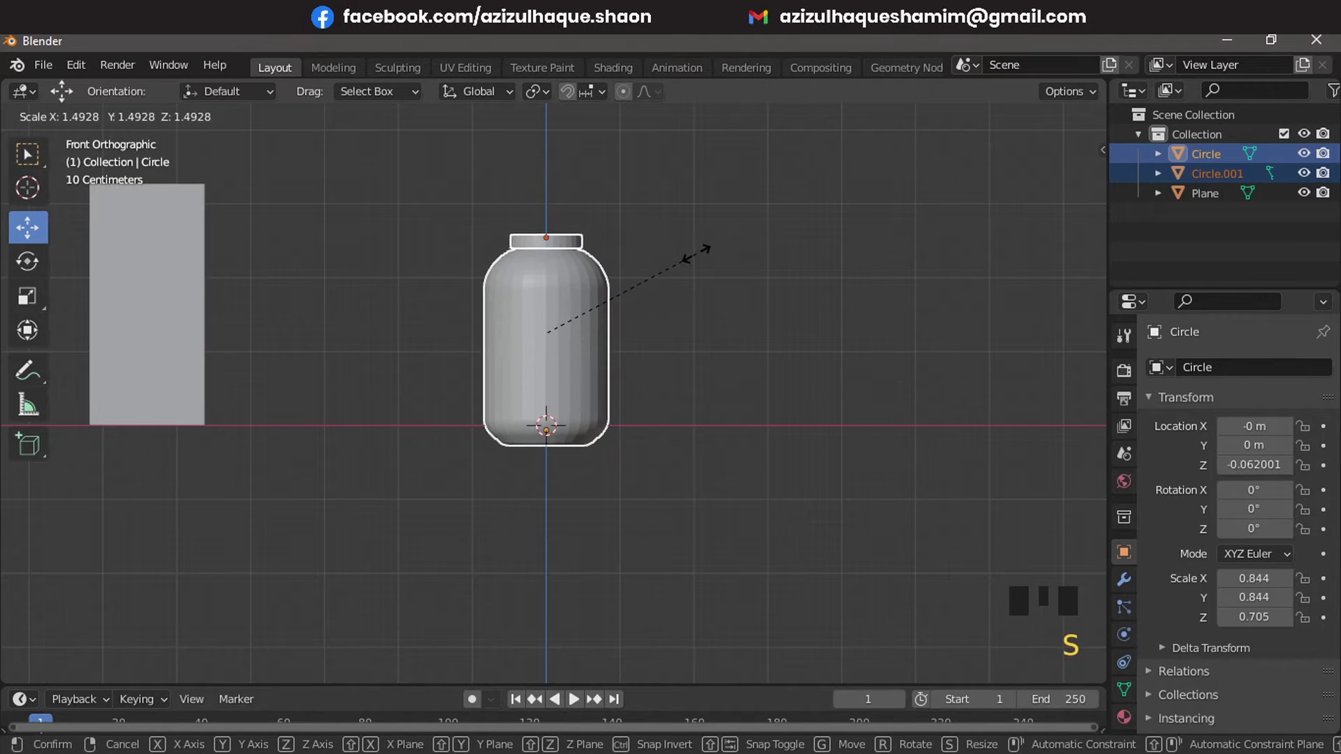
key("g")
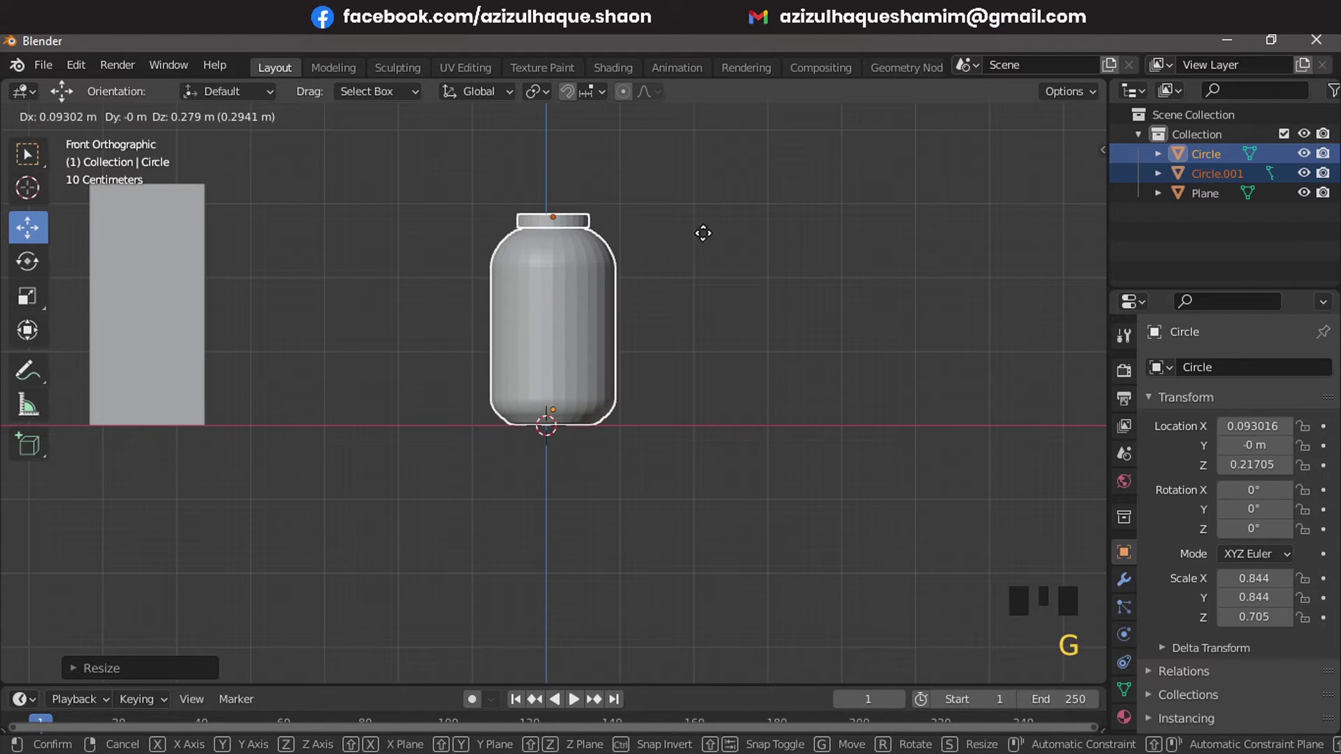
scroll("up", 3)
middle_click(727, 251)
left_click(426, 208)
scroll("down", 3)
middle_click(727, 345)
key("s")
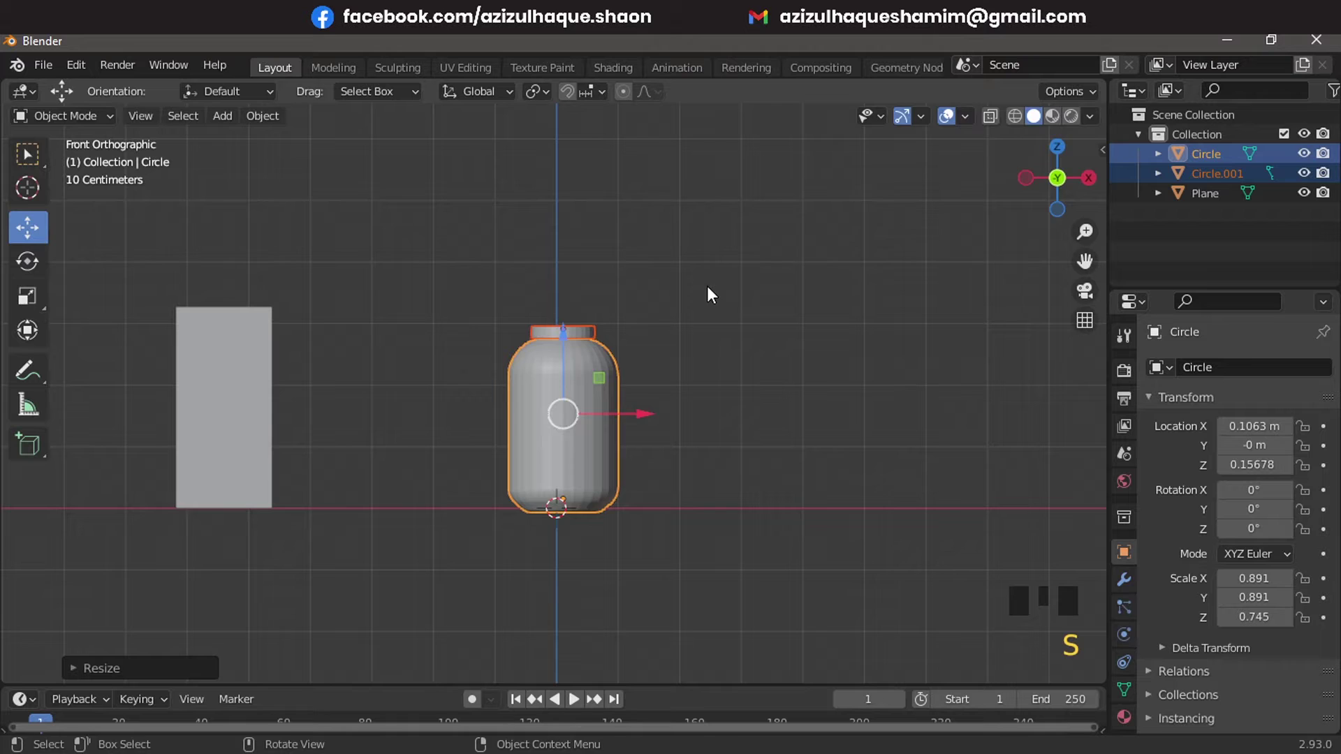
key("g")
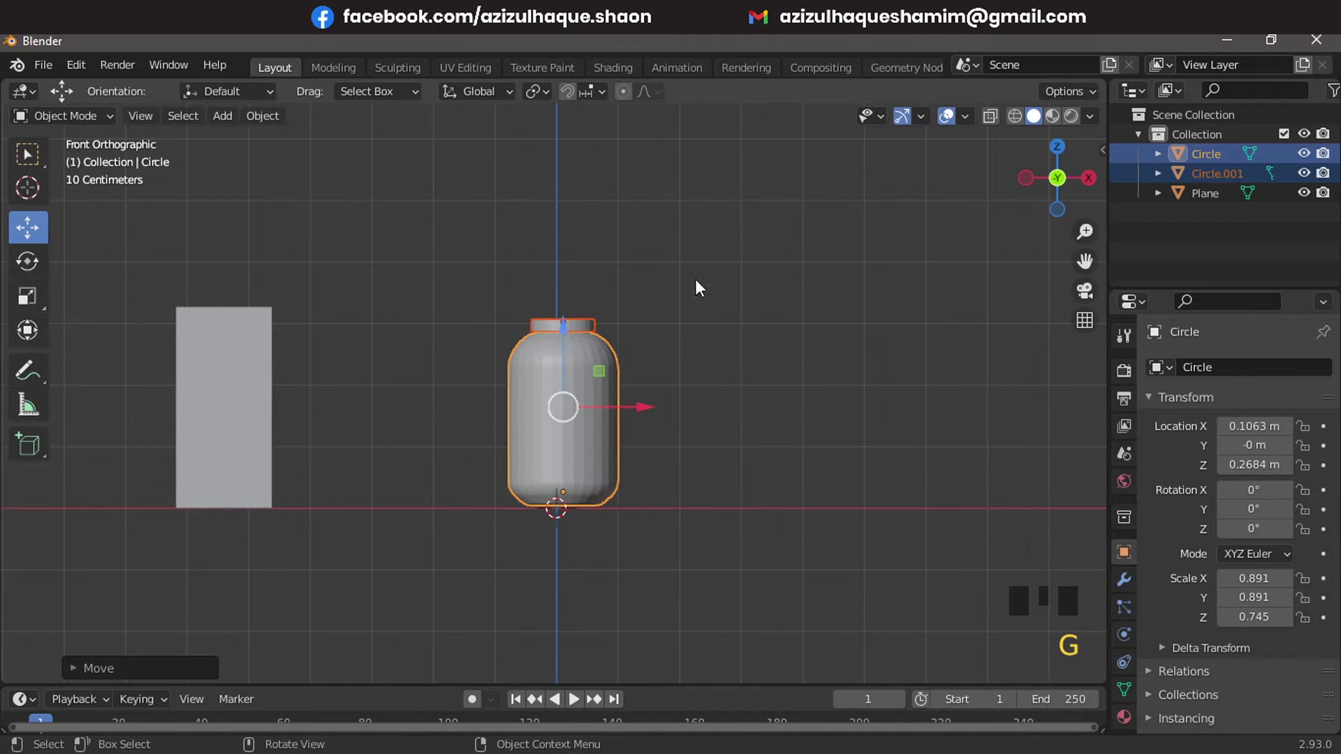
scroll("up", 3)
Select the box with the jar and lid and shift all three left to about -3.58 m on X
left_click(623, 233)
middle_click(762, 385)
left_click_drag(709, 414, 460, 435)
middle_click(556, 447)
left_click_drag(168, 247, 506, 439)
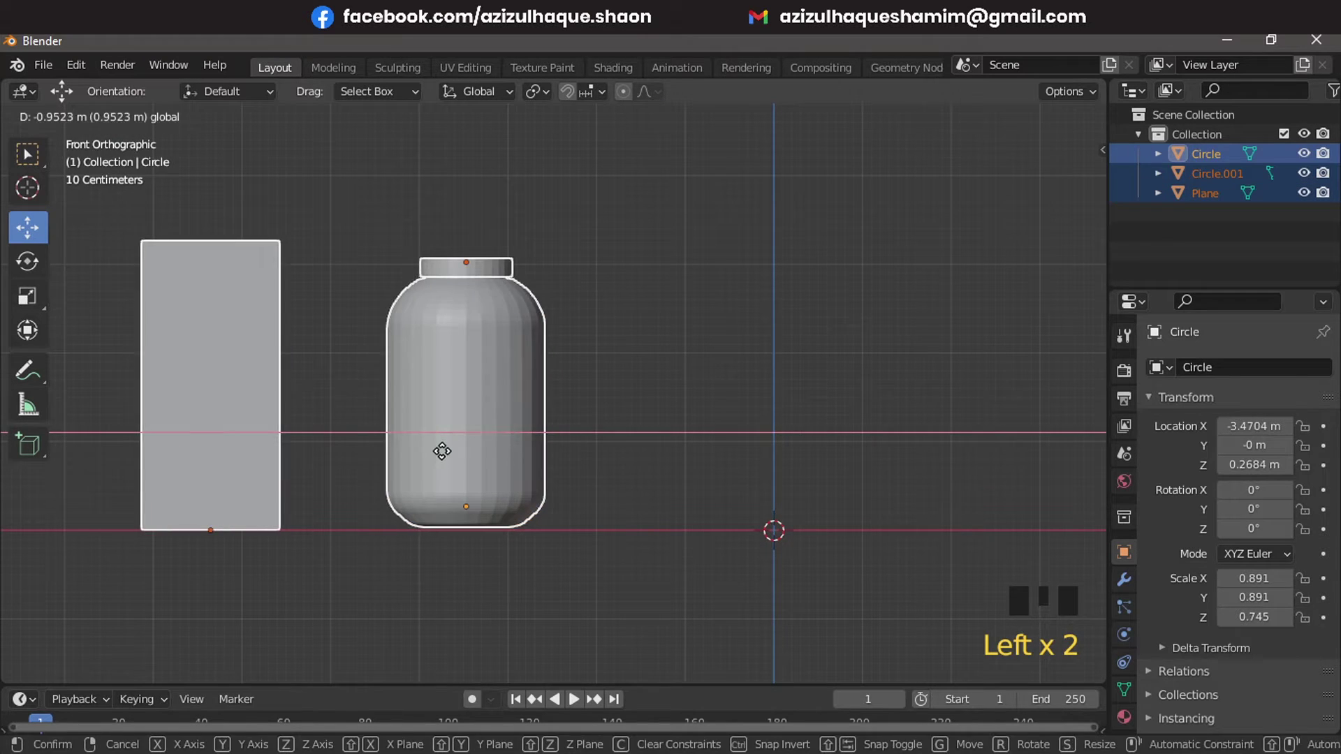
left_click(618, 390)
scroll("down", 3)
left_click_drag(607, 412, 719, 481)
scroll("up", 3)
left_click_drag(679, 449, 619, 428)
Add Plane.001, rotate it 90° upright, stretch it into a tall panel, and place it right of the jar
key("shift+a")
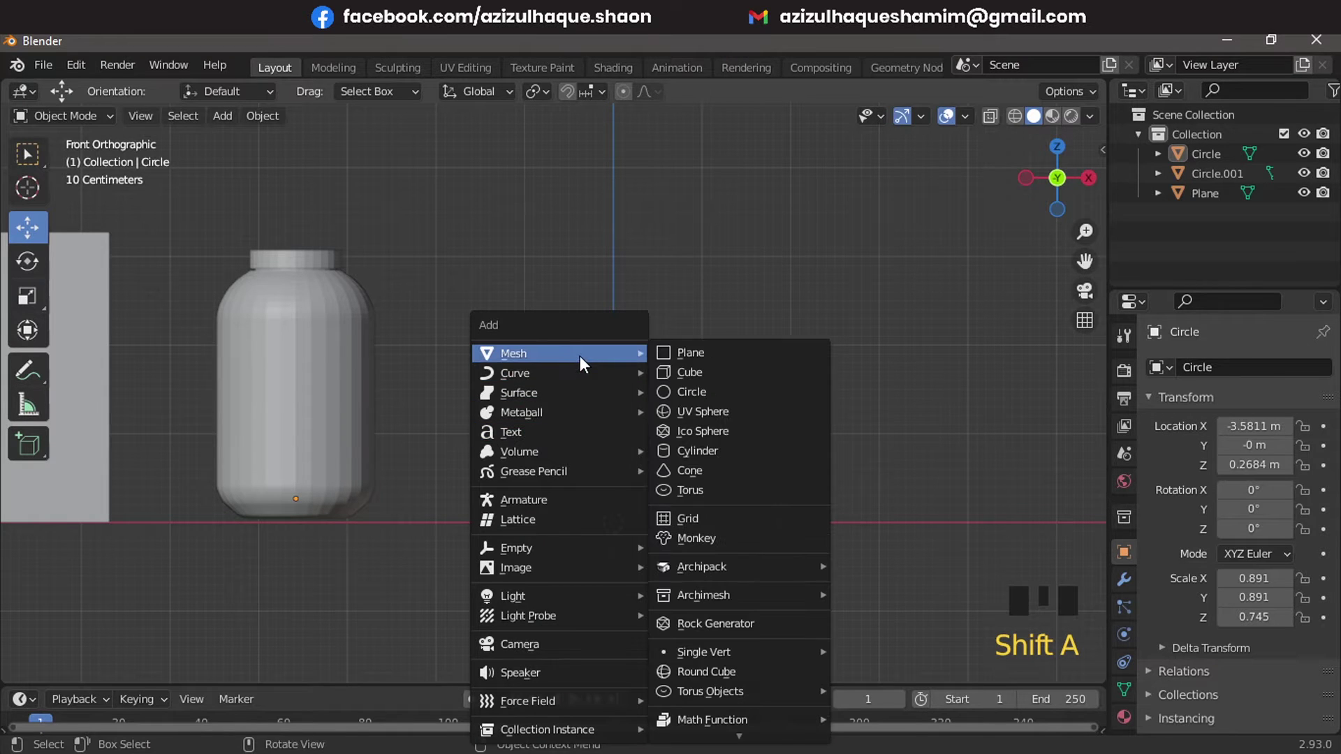
key("r")
key("g")
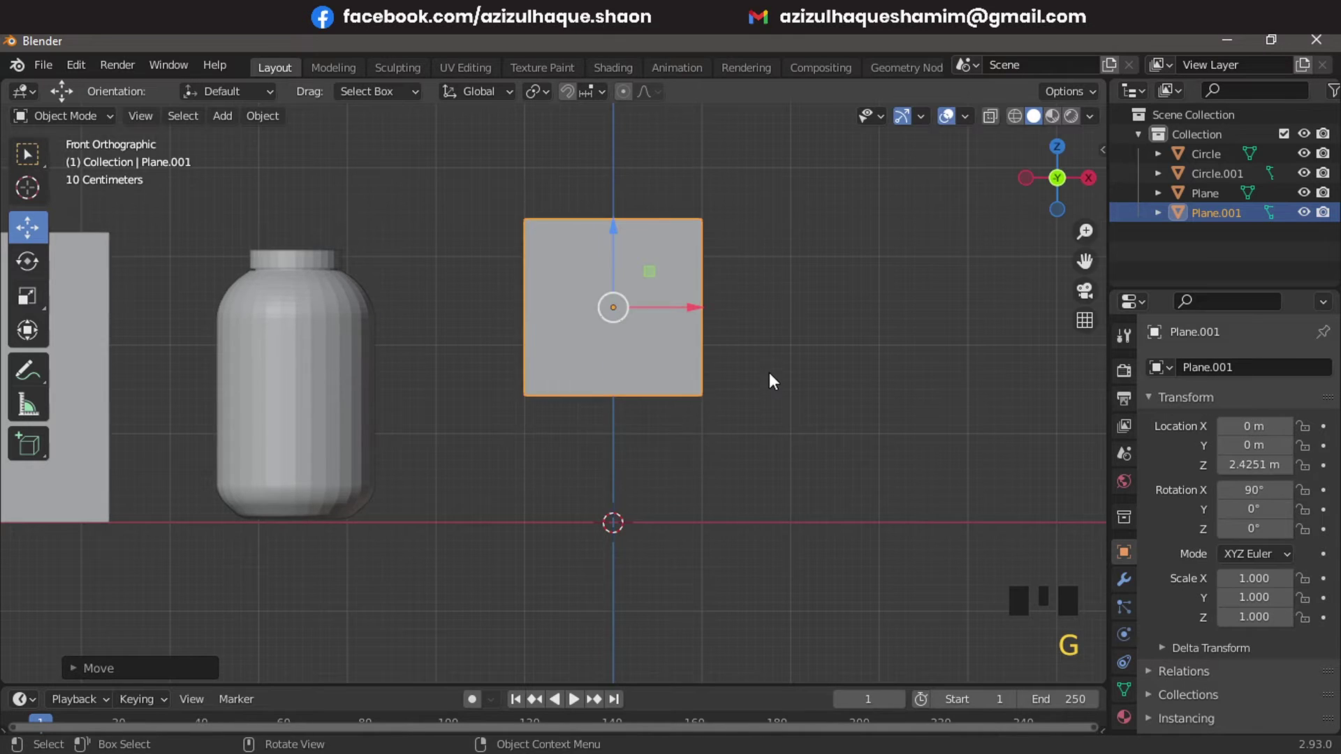
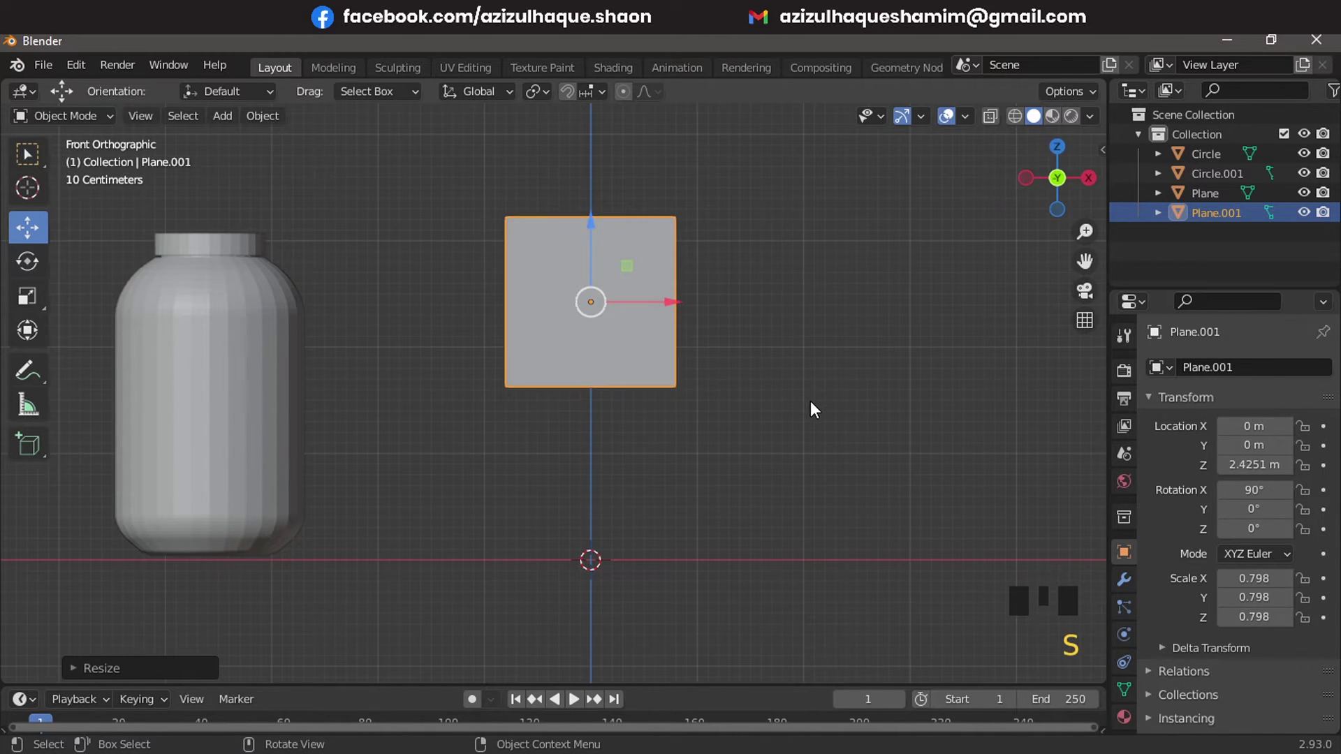
key("s")
key("s")
key("g")
key("z")
key("s")
key("g")
scroll("down", 3)
middle_click(782, 448)
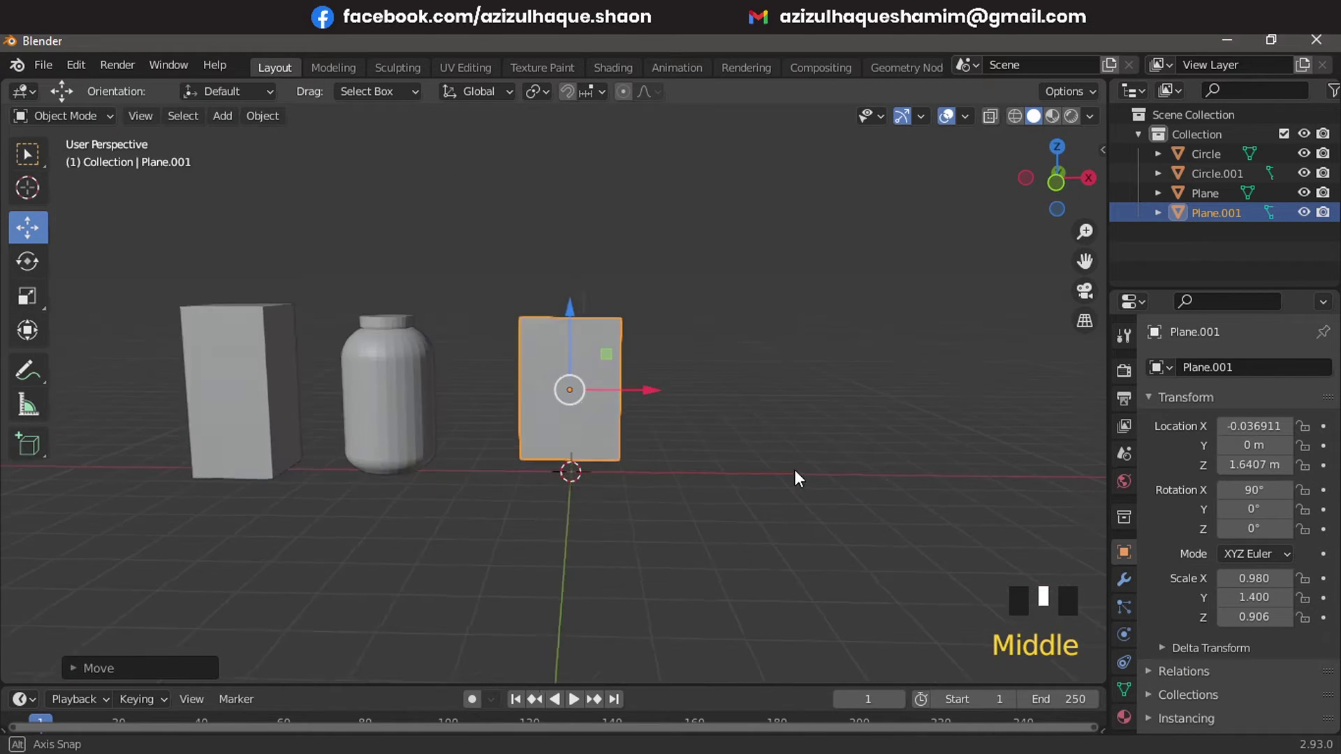
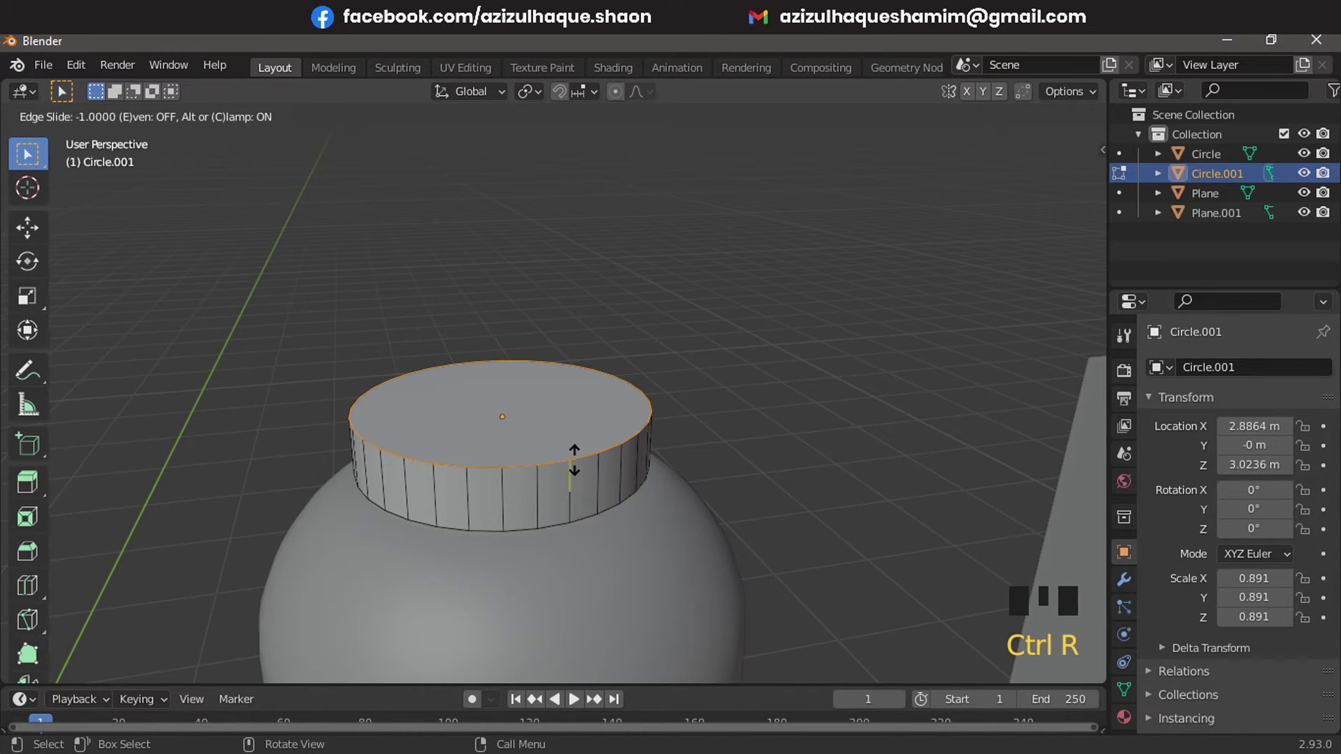
Add a supporting edge loop on the lid and slide it up to the top rim
key("Tab")
scroll("down", 3)
left_click_drag(667, 437, 178, 435)
left_click(178, 435)
Select the tall box and bring up the Add Modifier list in Properties
scroll("down", 3)
middle_click(418, 444)
scroll("up", 3)
scroll("down", 3)
middle_click(401, 461)
scroll("up", 3)
left_click_drag(500, 493, 1131, 590)
left_click(1131, 589)
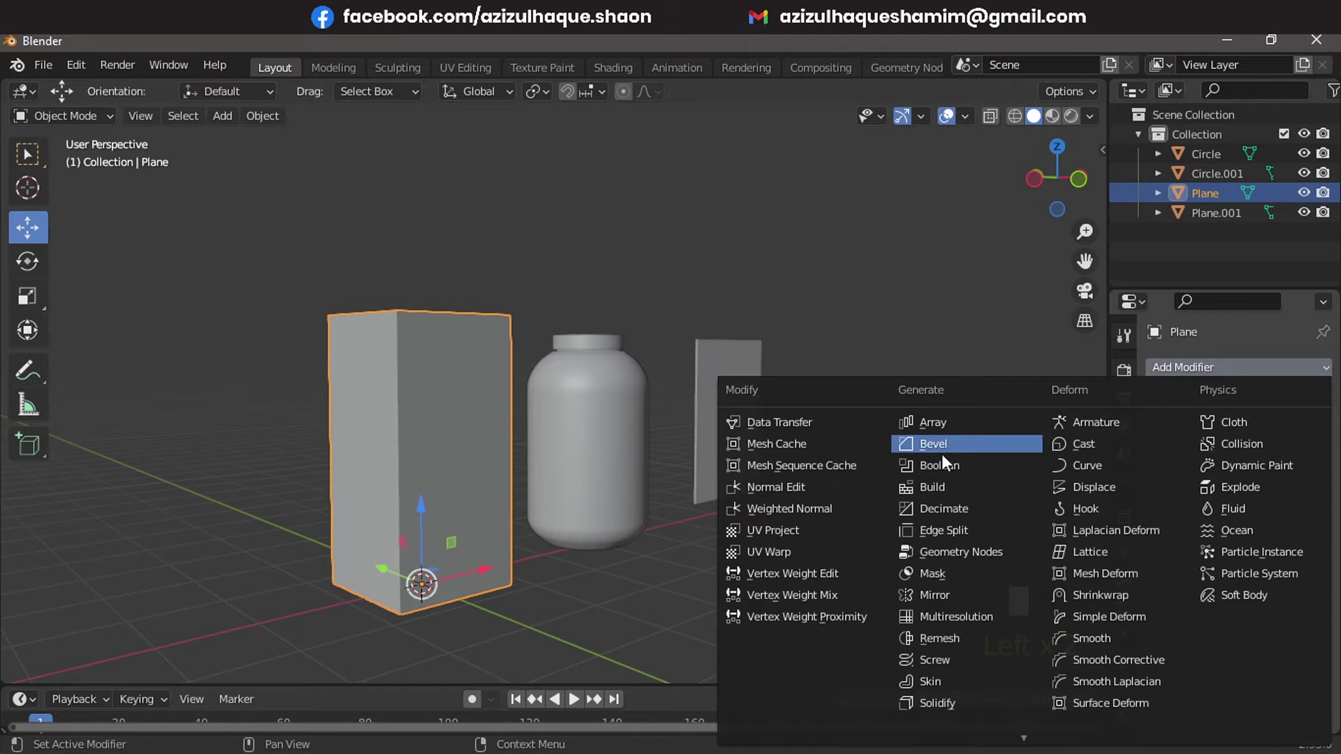
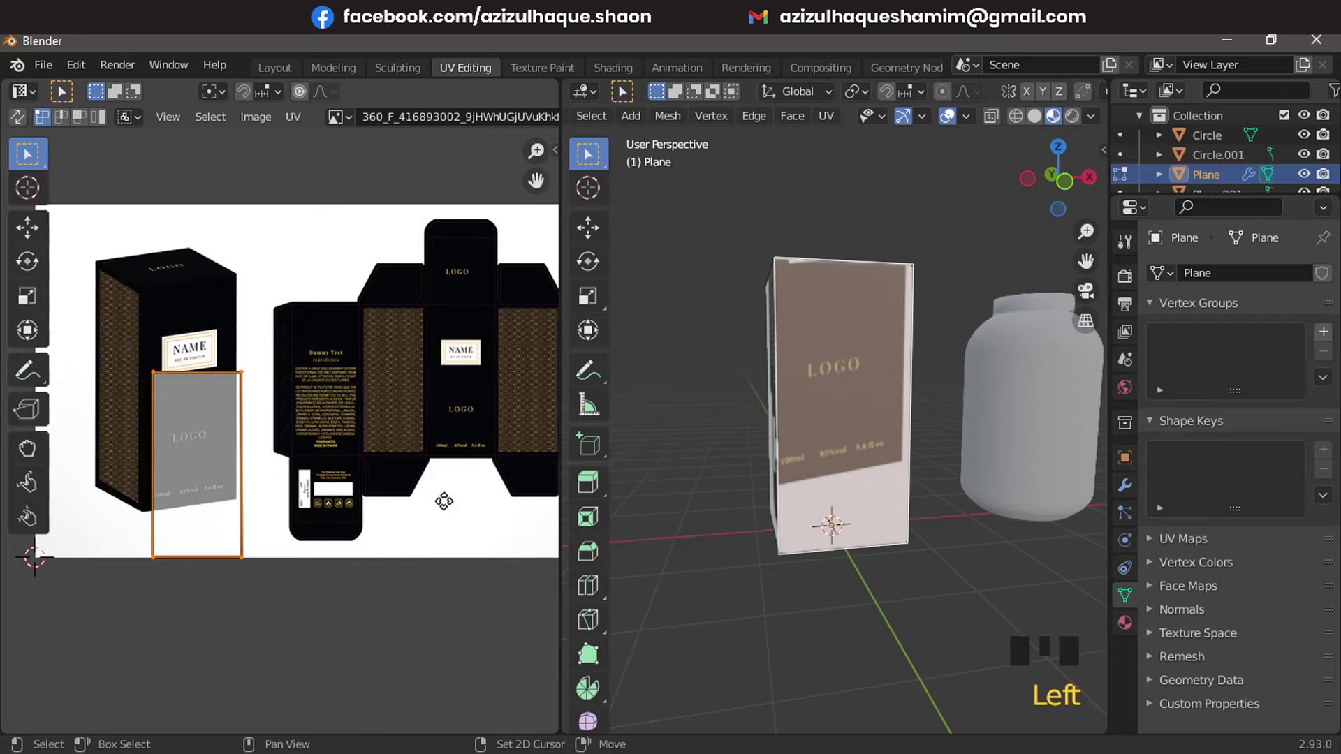
Move and scale the front face's UV island onto the NAME and LOGO panel
key("g")
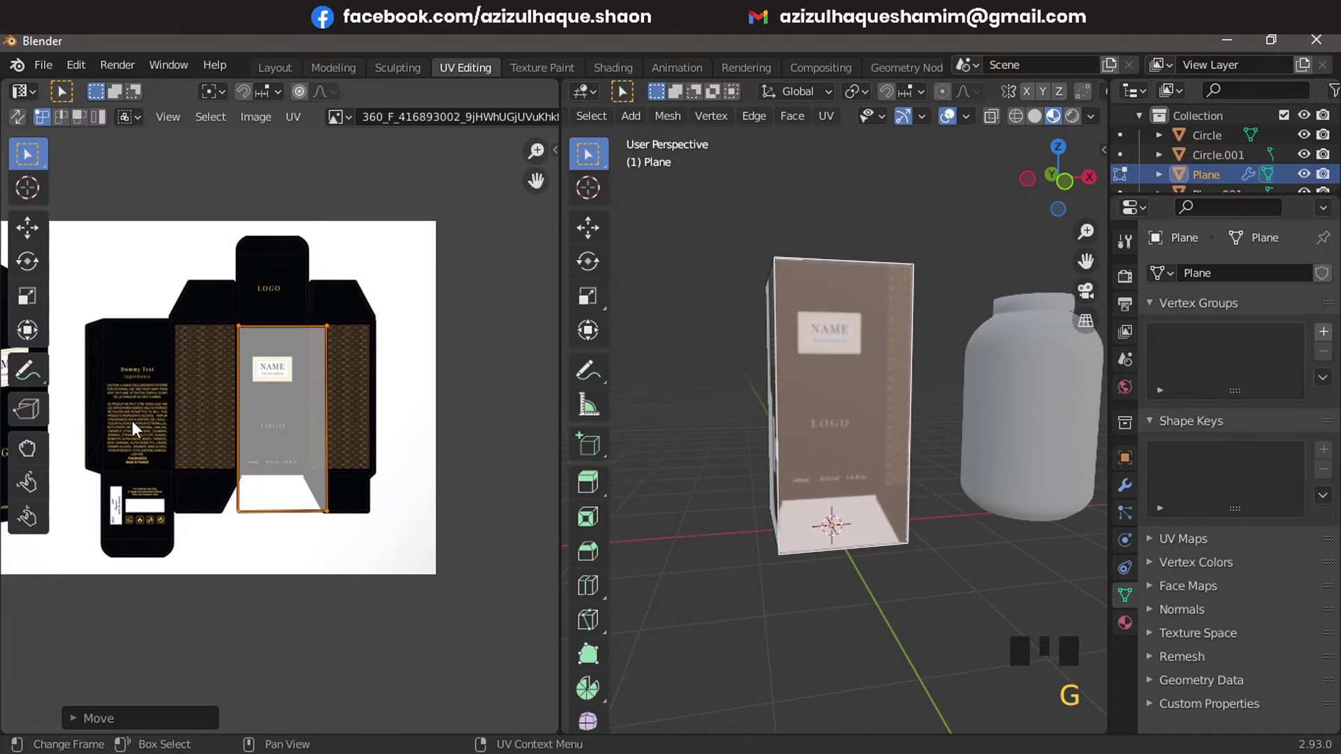
key("s")
key("g")
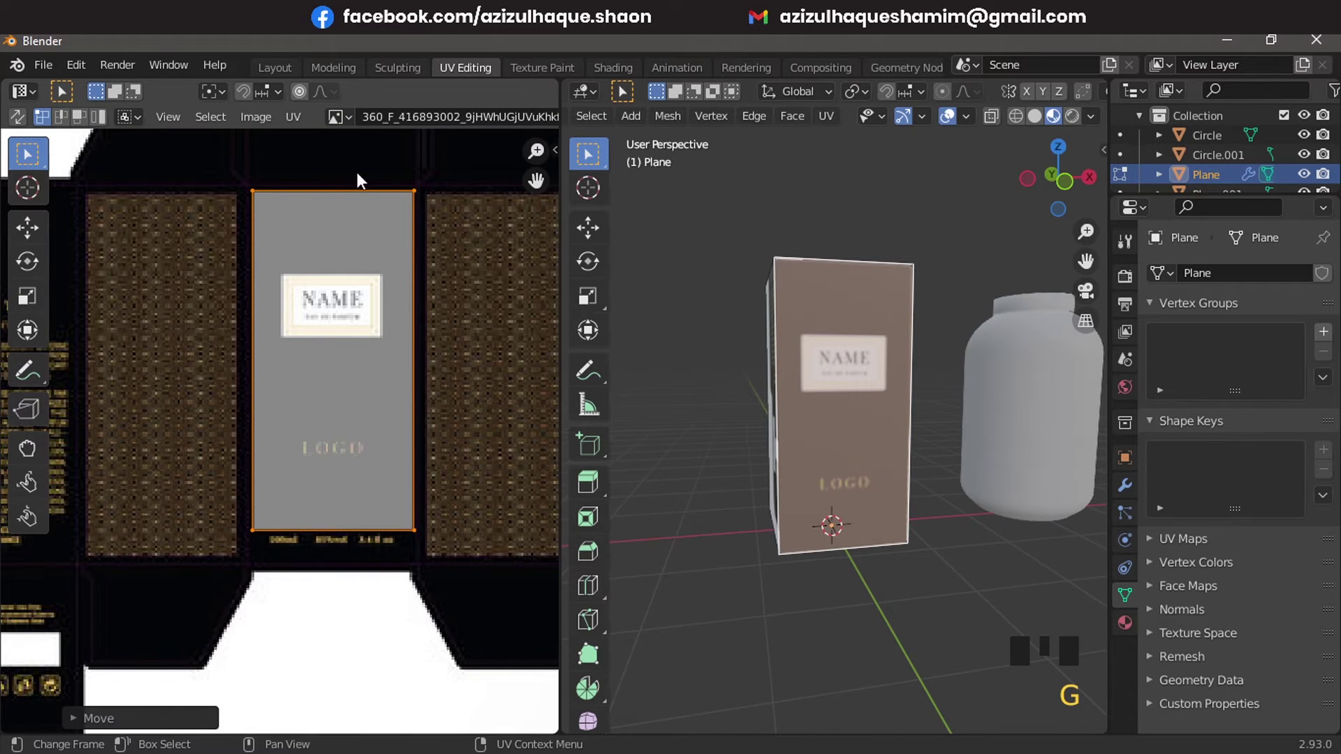
Stretch the front island's edges to the panel borders and down over the lower text
left_click(474, 589)
left_click_drag(142, 253, 505, 355)
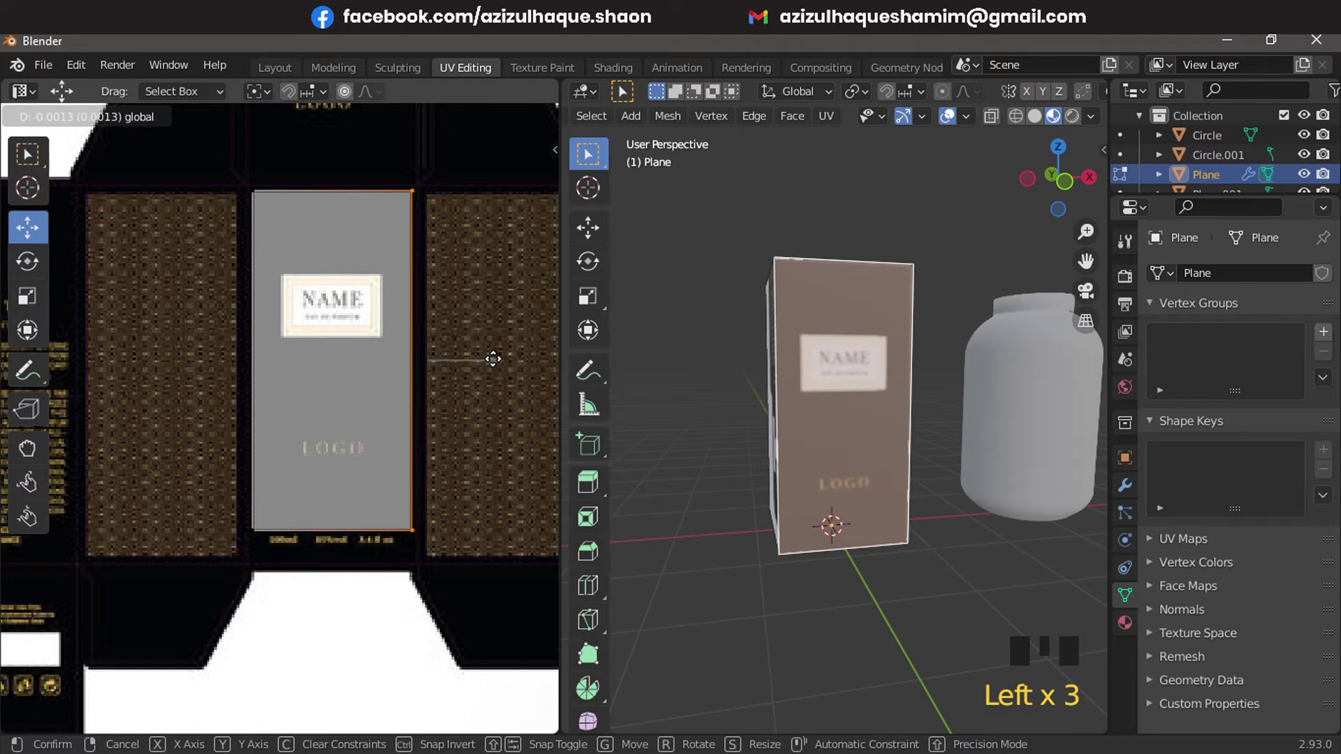
left_click(200, 521)
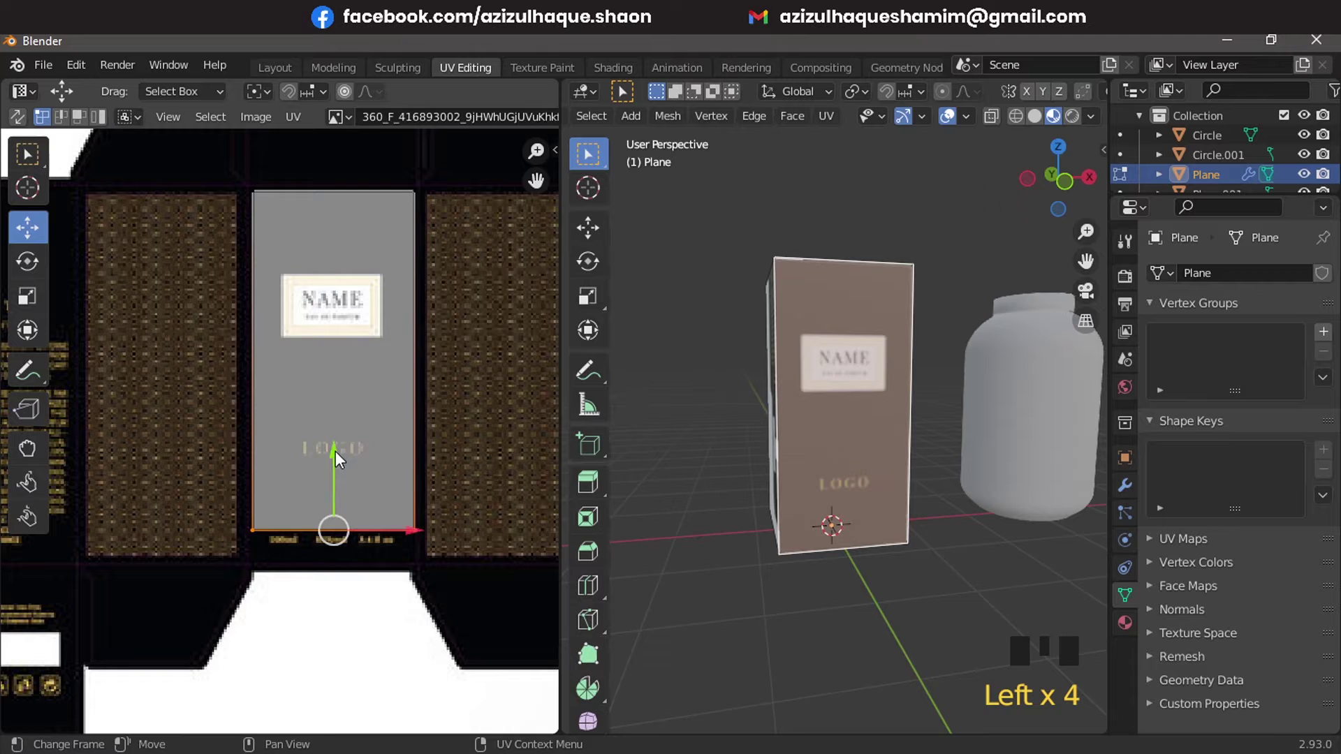
left_click(340, 473)
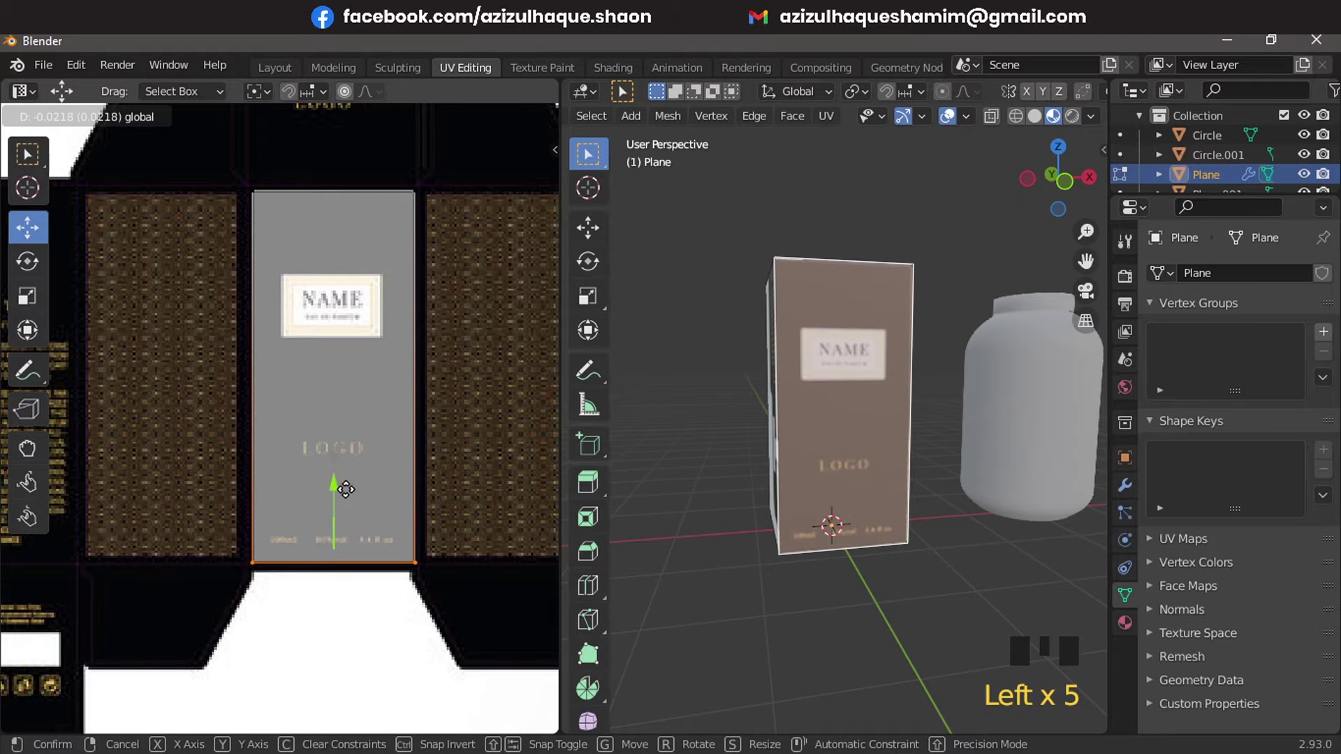
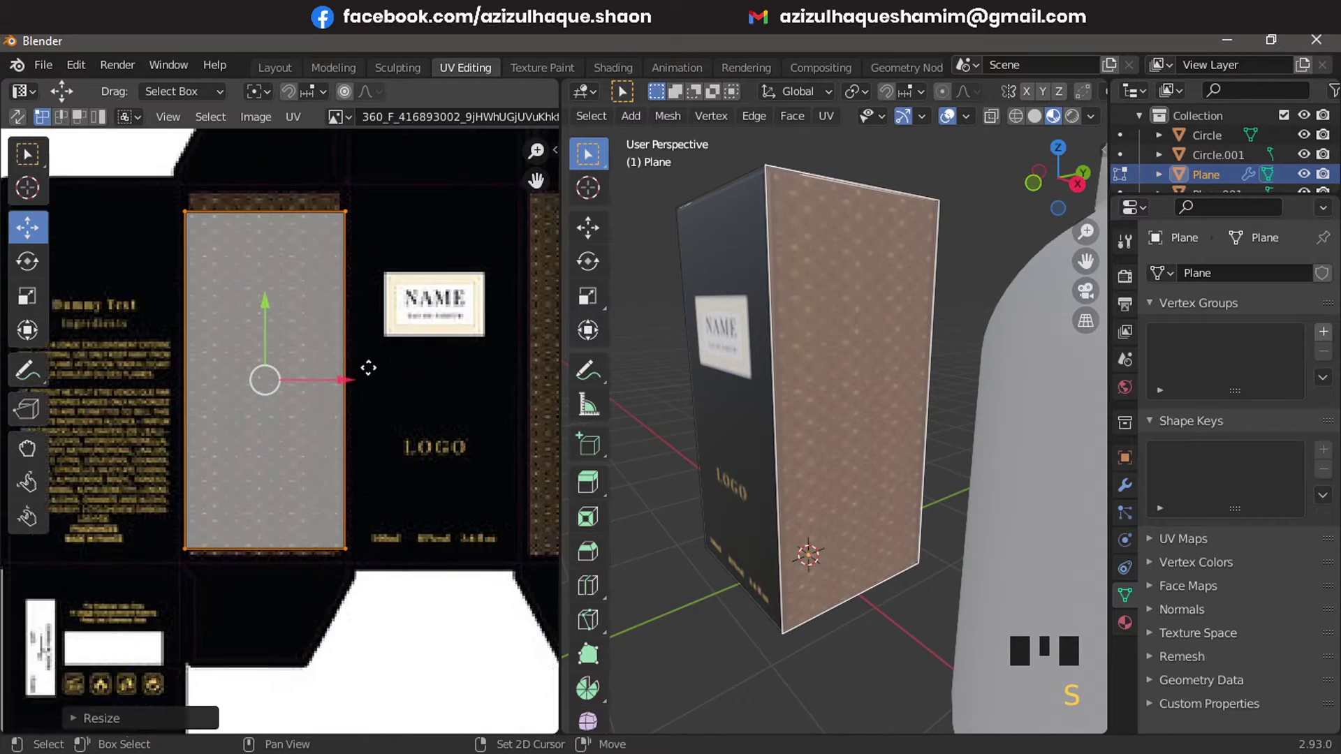
Fit a side face's UV island over the dotted brown patterned panel, edges to its borders
key("g")
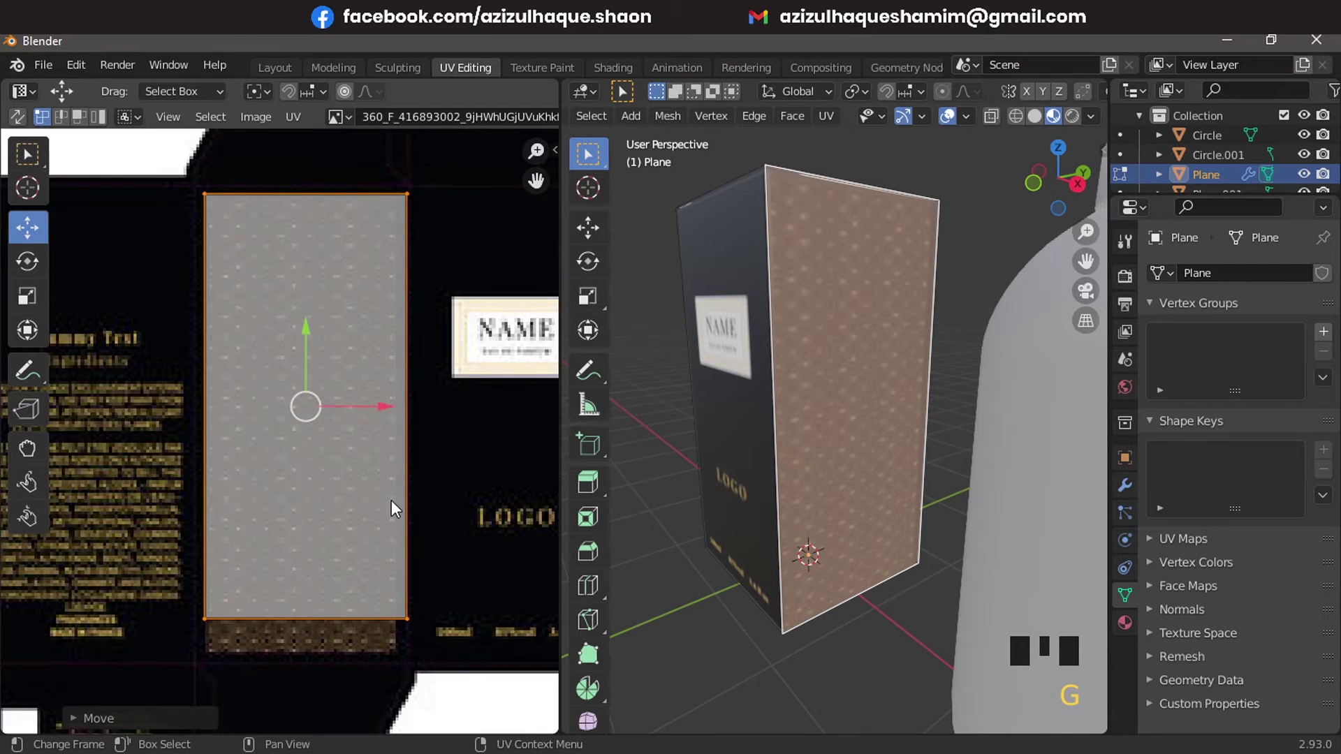
left_click(159, 567)
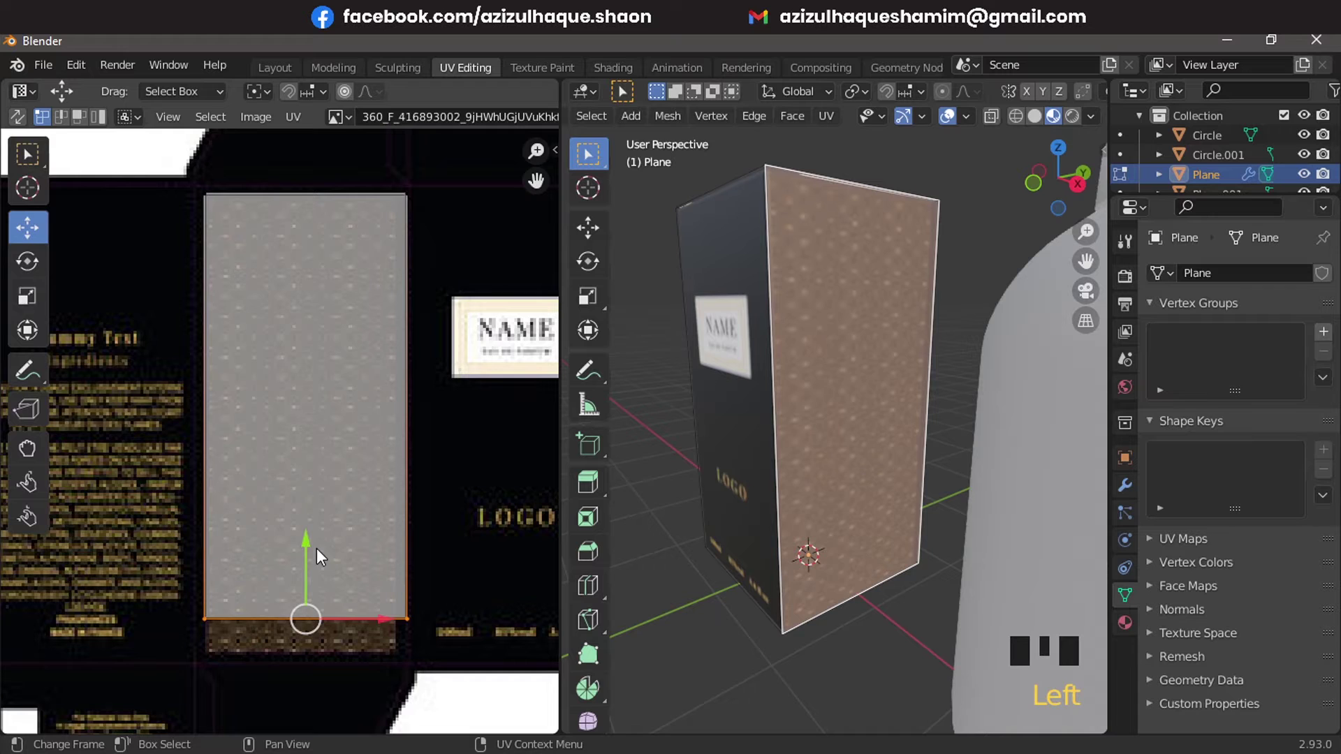
left_click(312, 556)
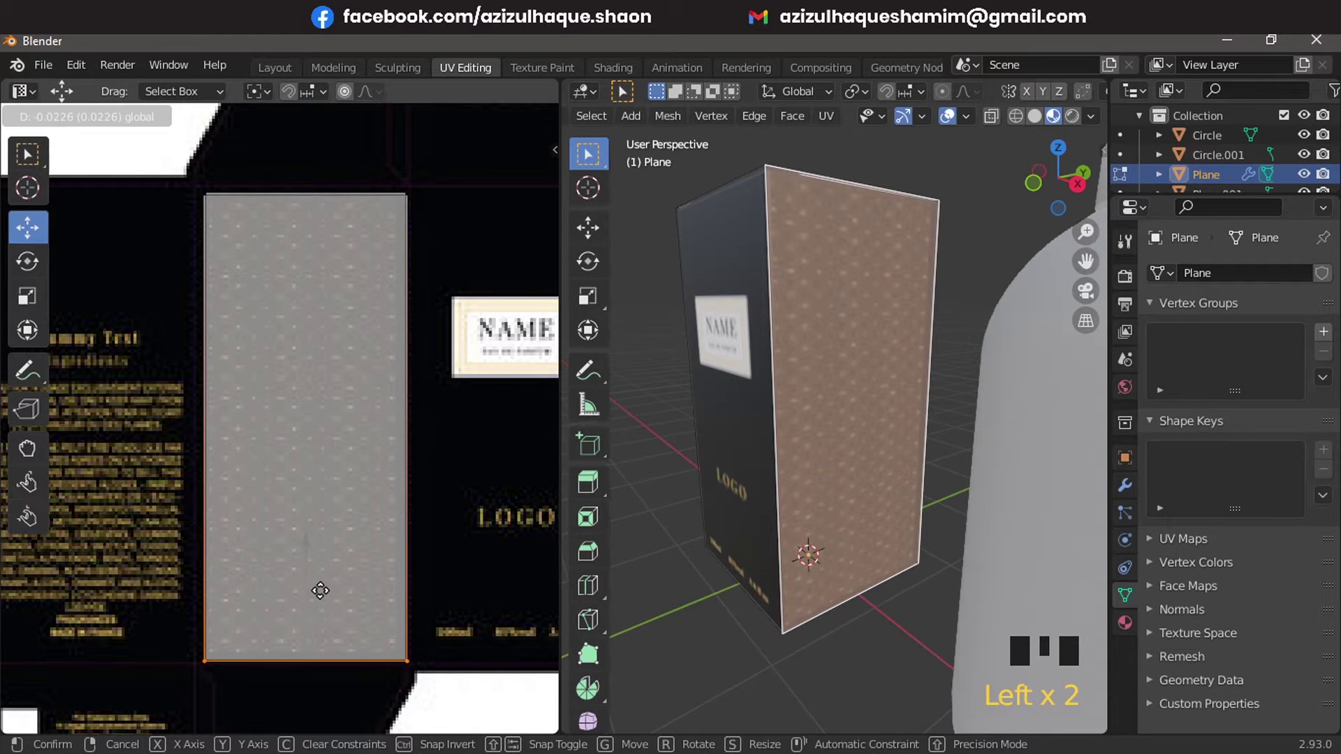
left_click(236, 713)
left_click(278, 424)
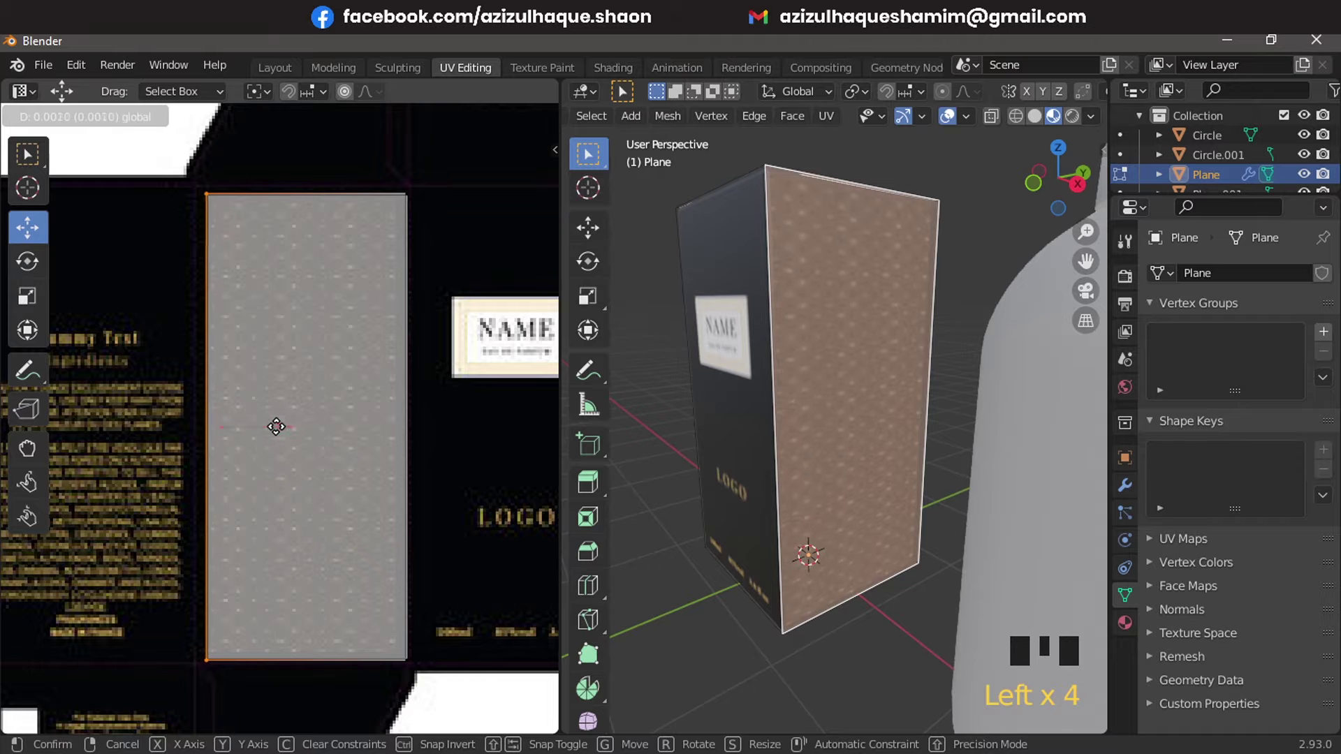
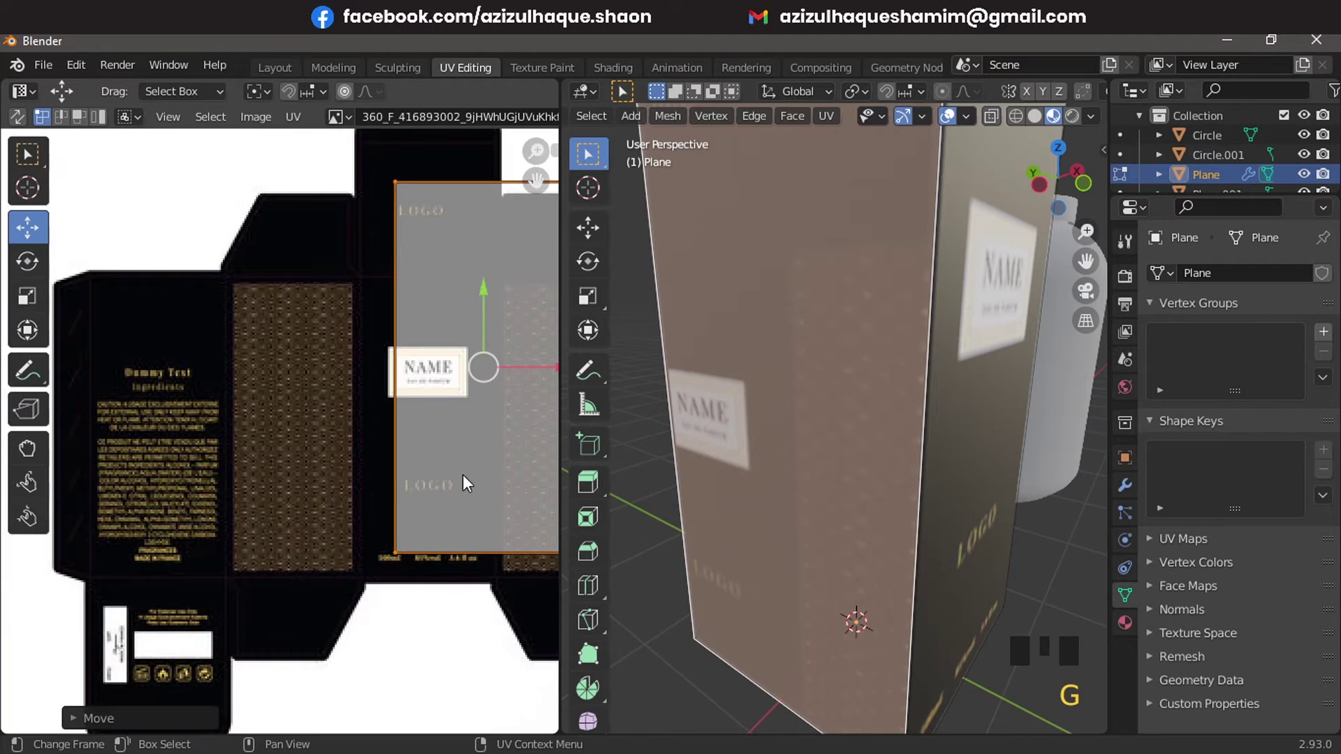
Scale and move the next box face's island onto its matching template panel
key("s")
key("g")
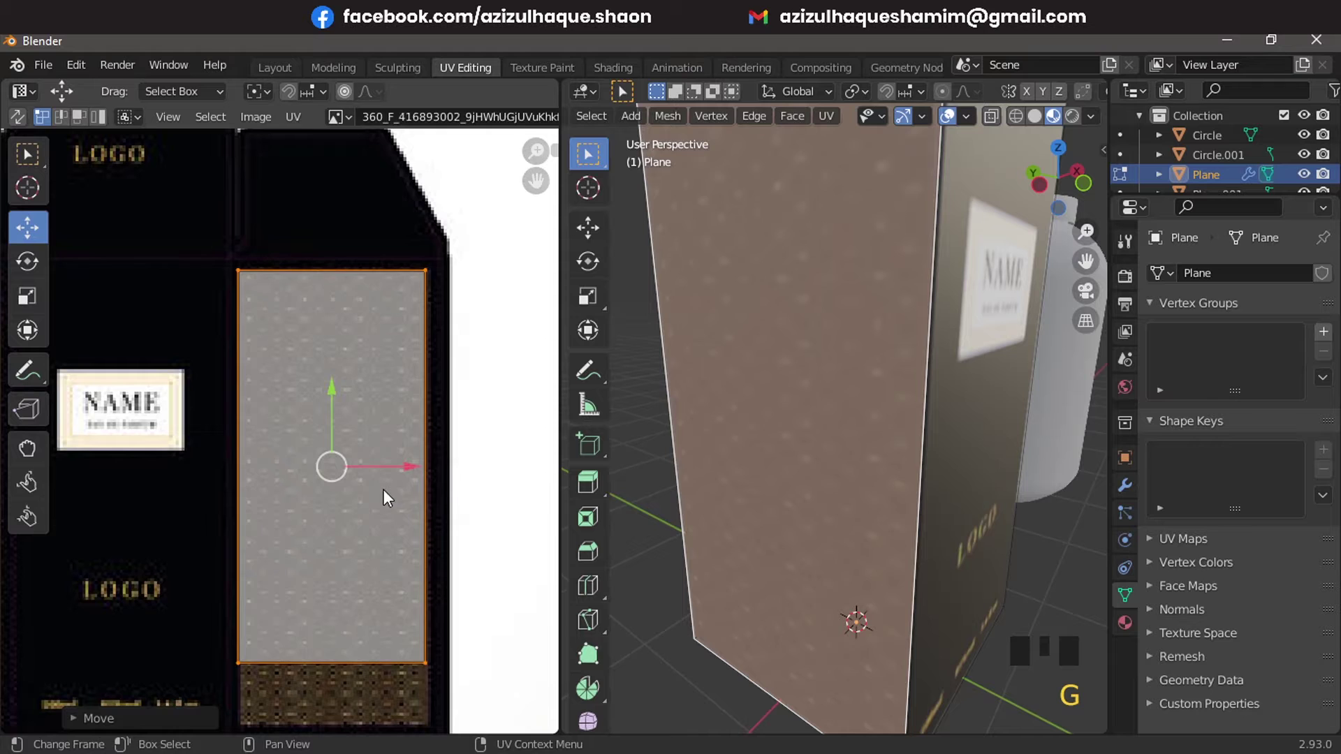
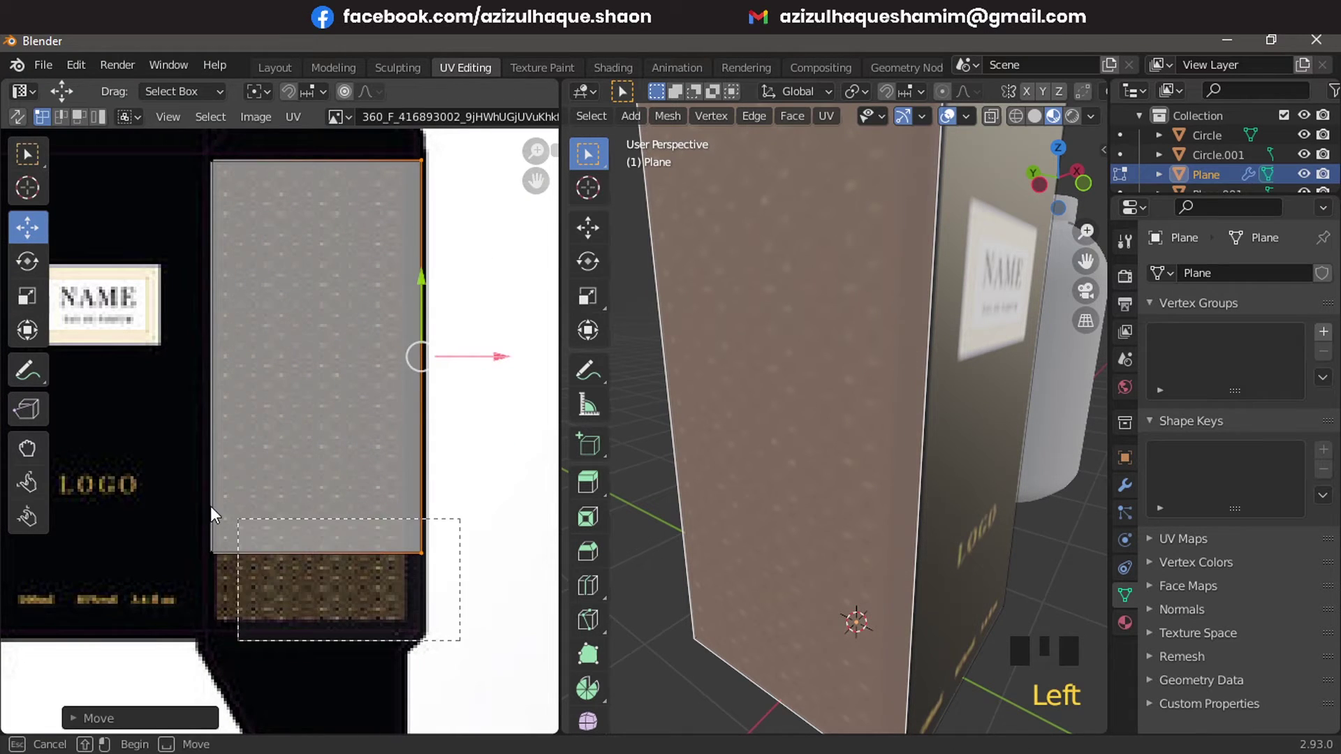
left_click(205, 495)
left_click(322, 495)
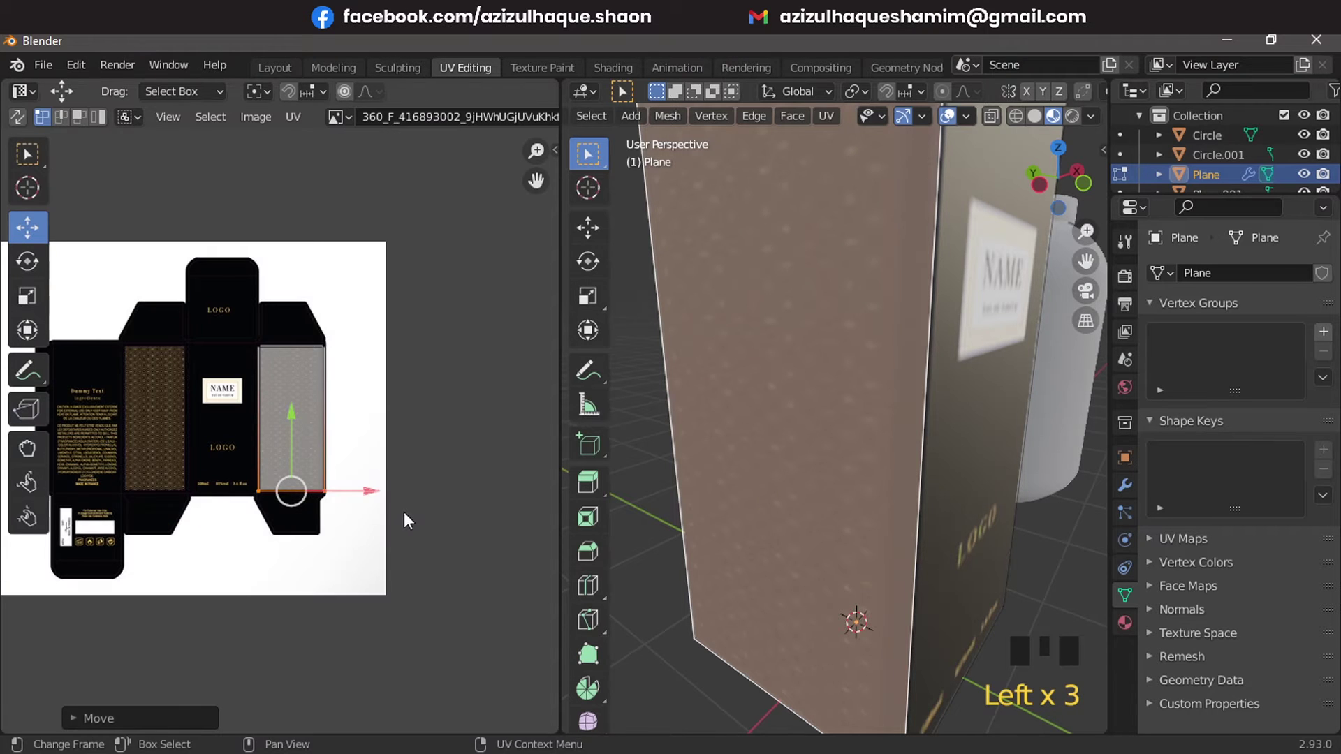
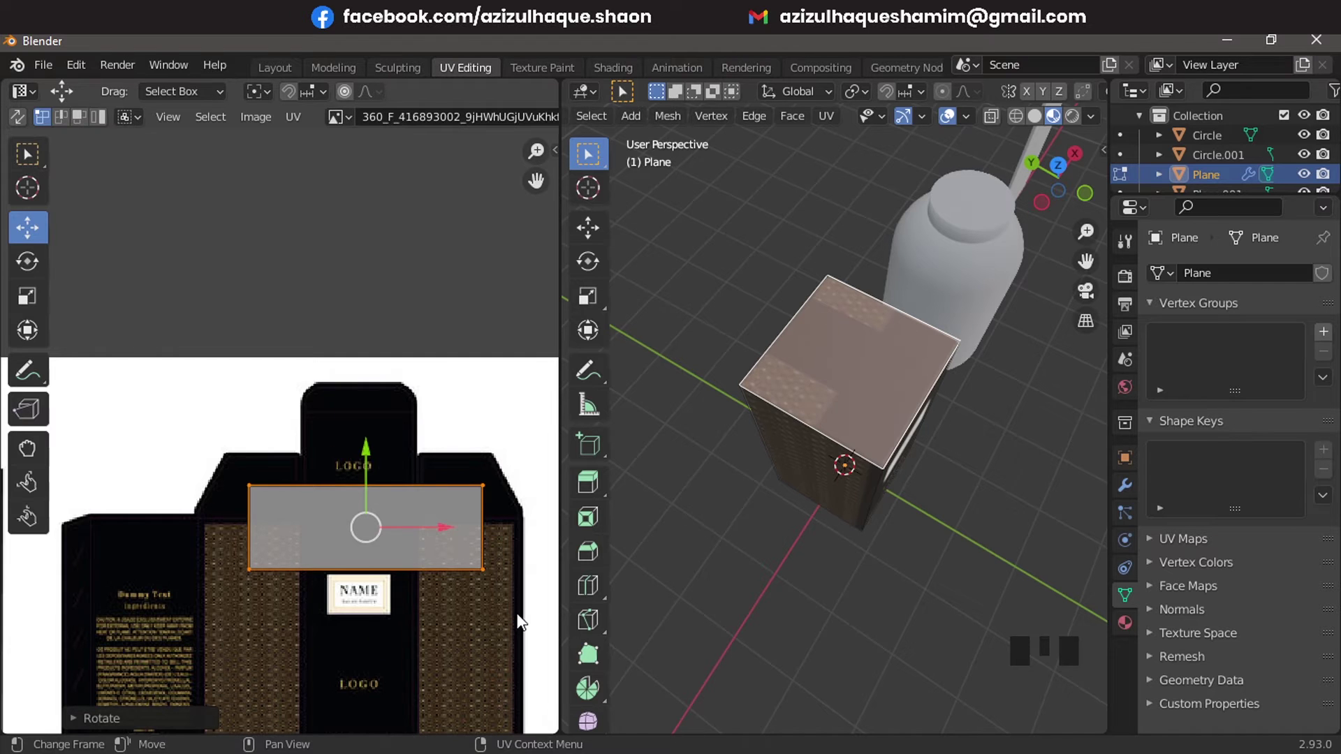
Rotate the top face's island a quarter turn and centre it over the LOGO flap
key("s")
key("g")
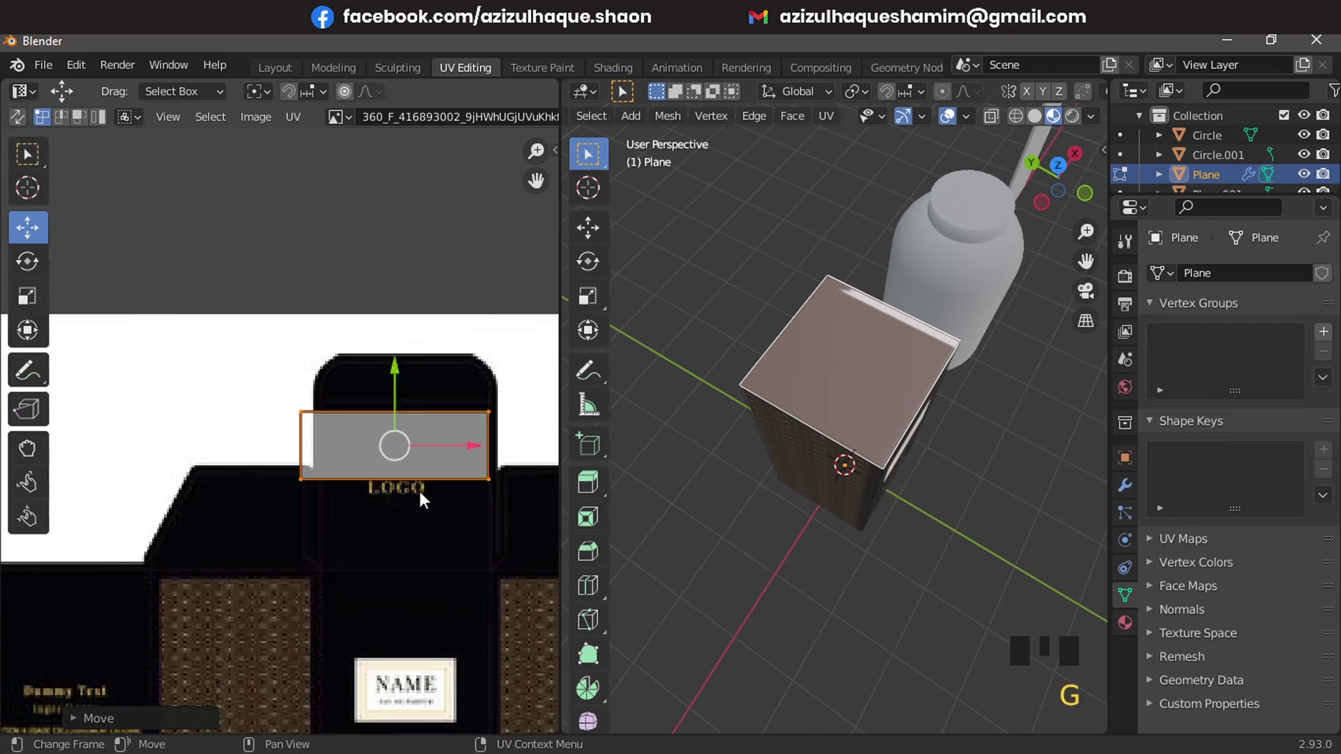
left_click(93, 430)
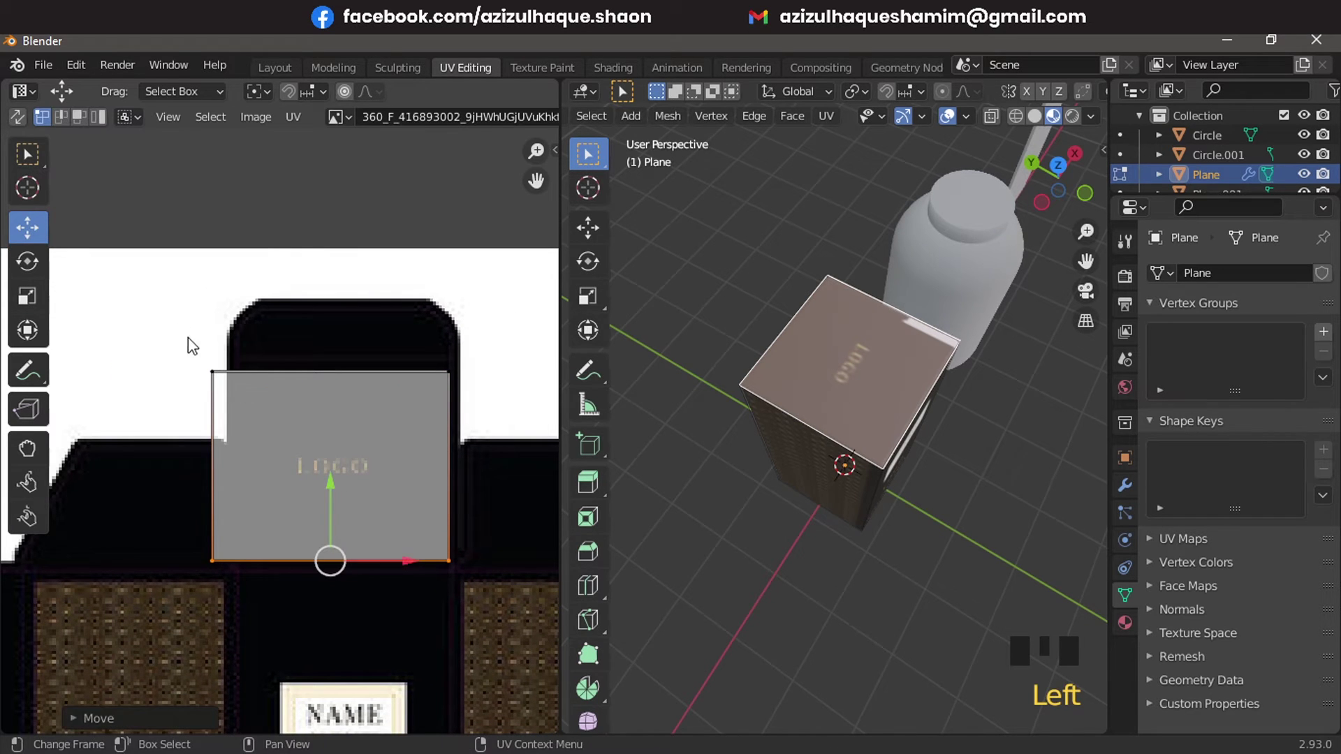
left_click(228, 639)
left_click(305, 464)
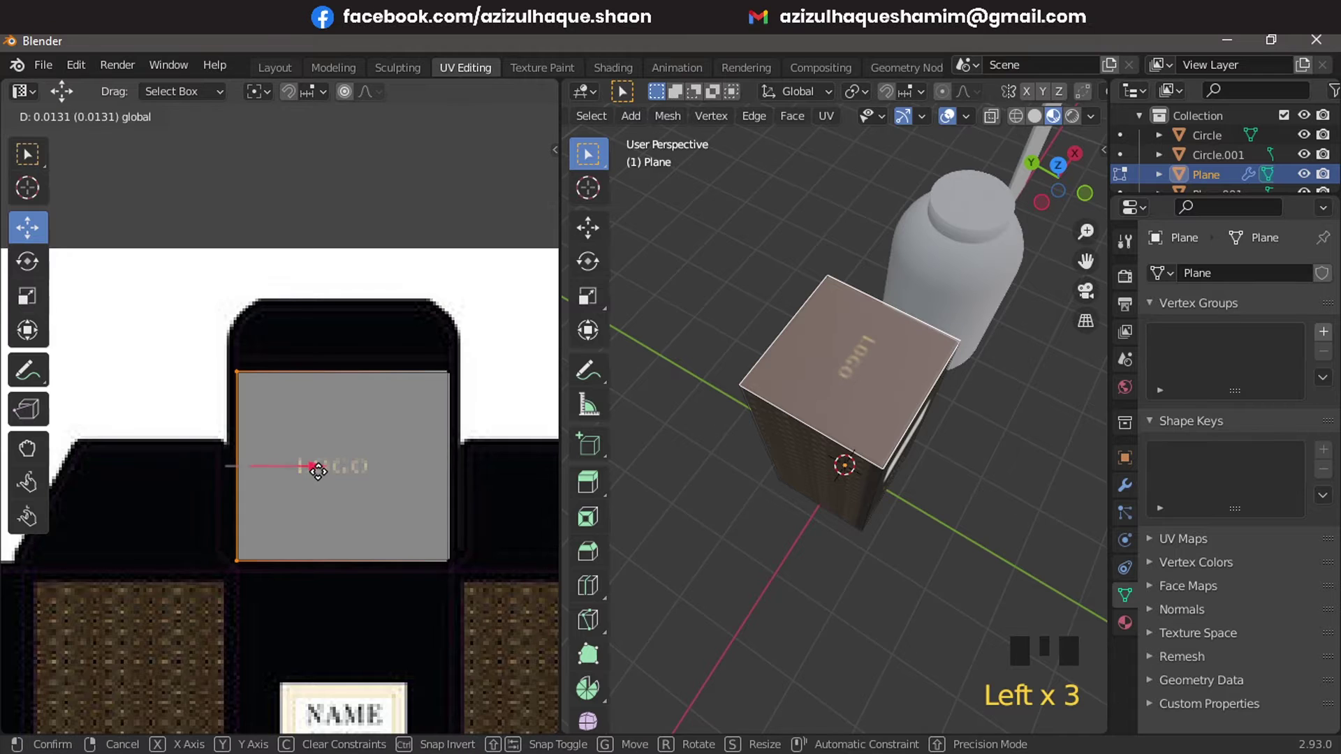
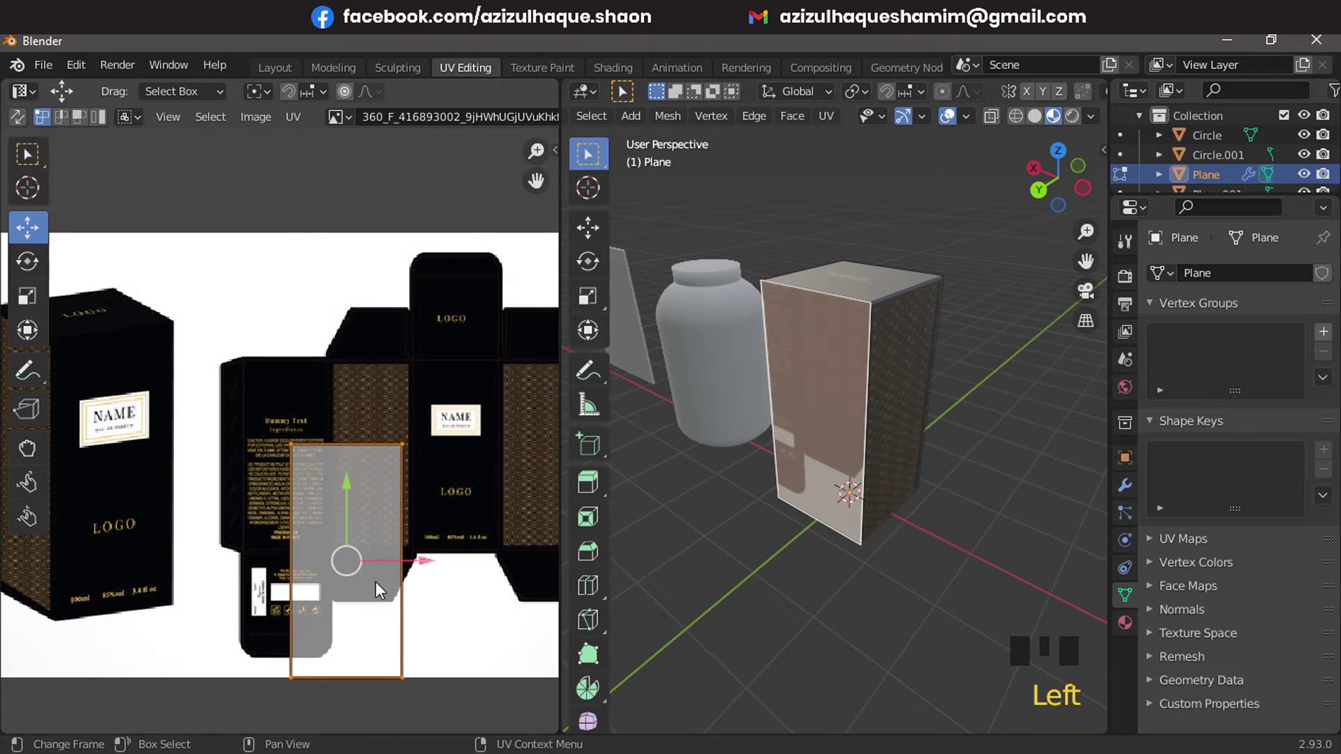
Place a side face's island over the Dummy Text ingredients panel, then select the box bottom
key("g")
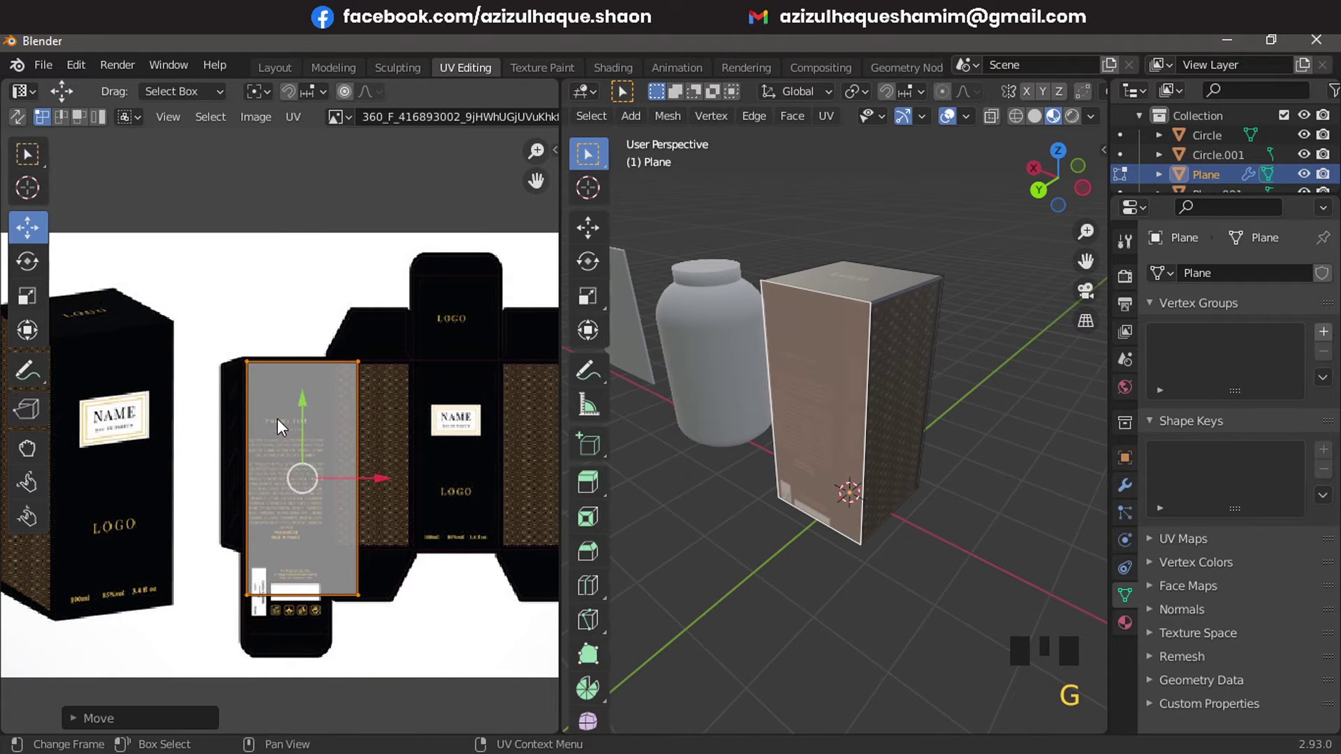
left_click(459, 723)
left_click(457, 471)
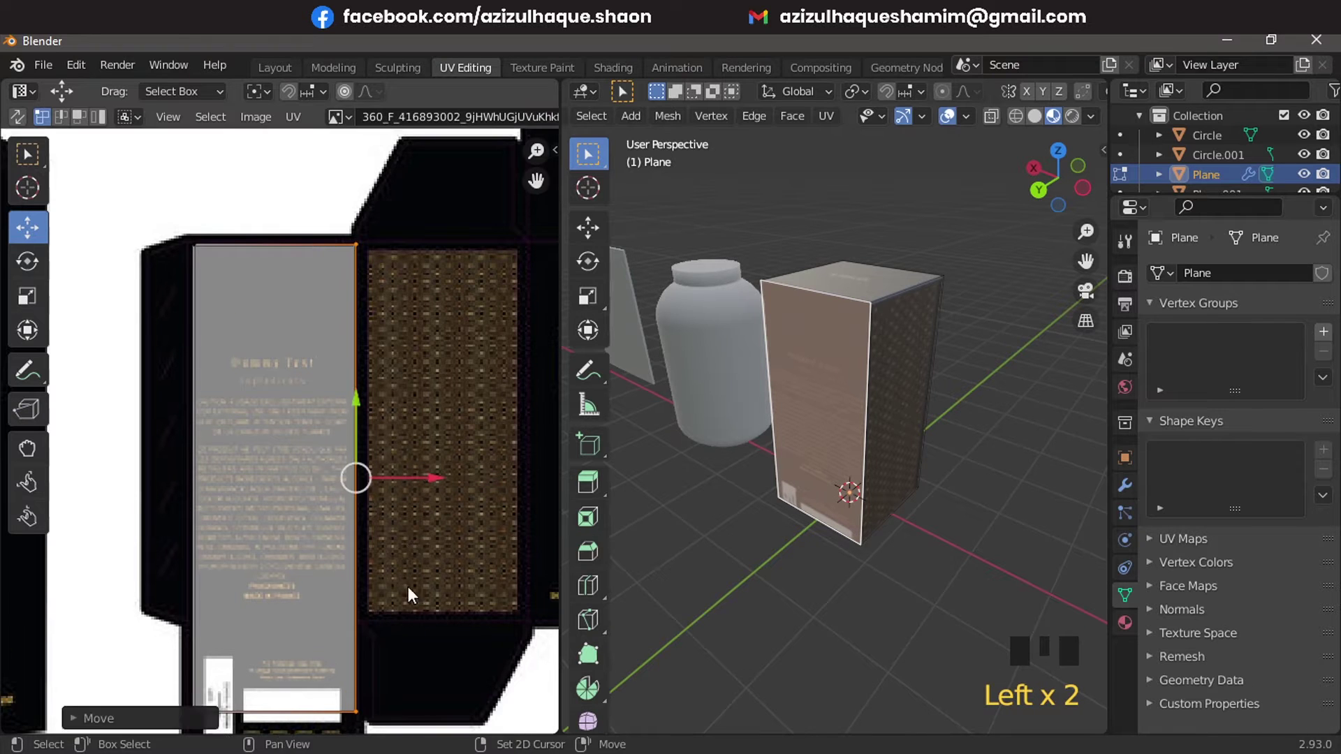
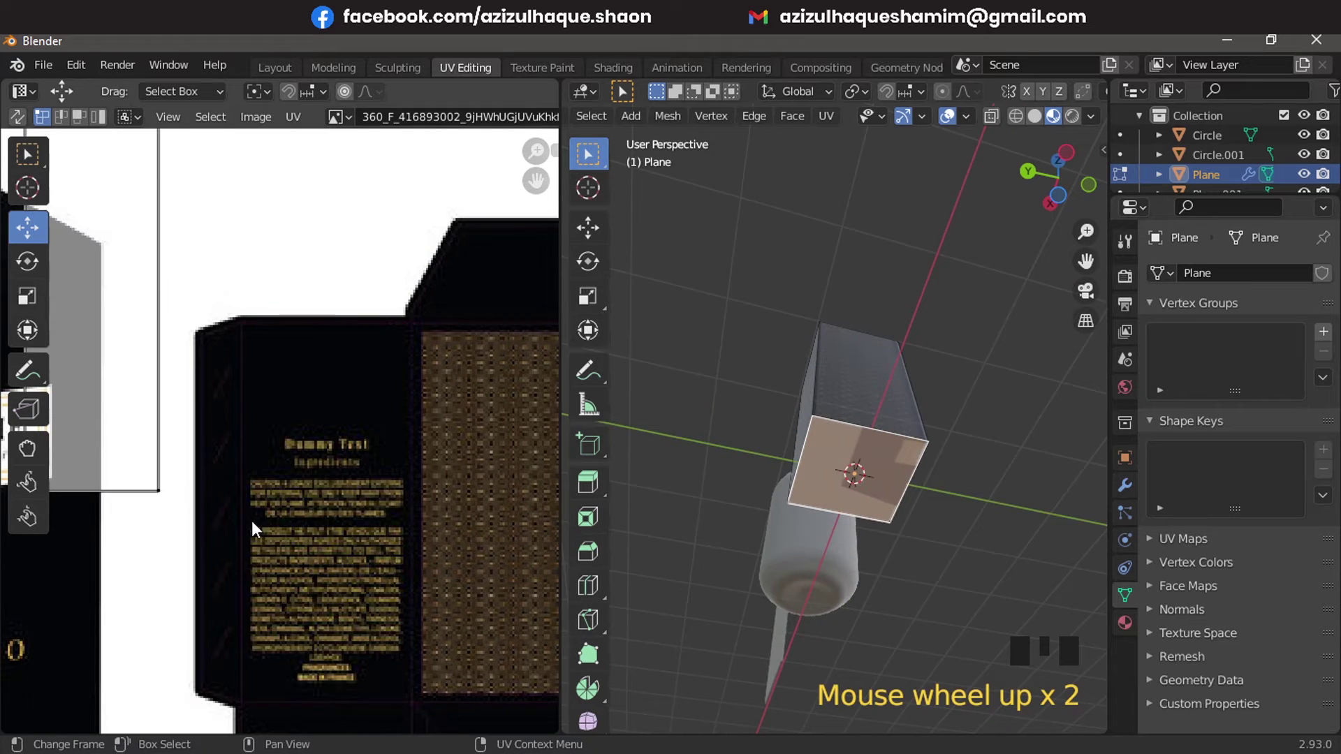
left_click(341, 549)
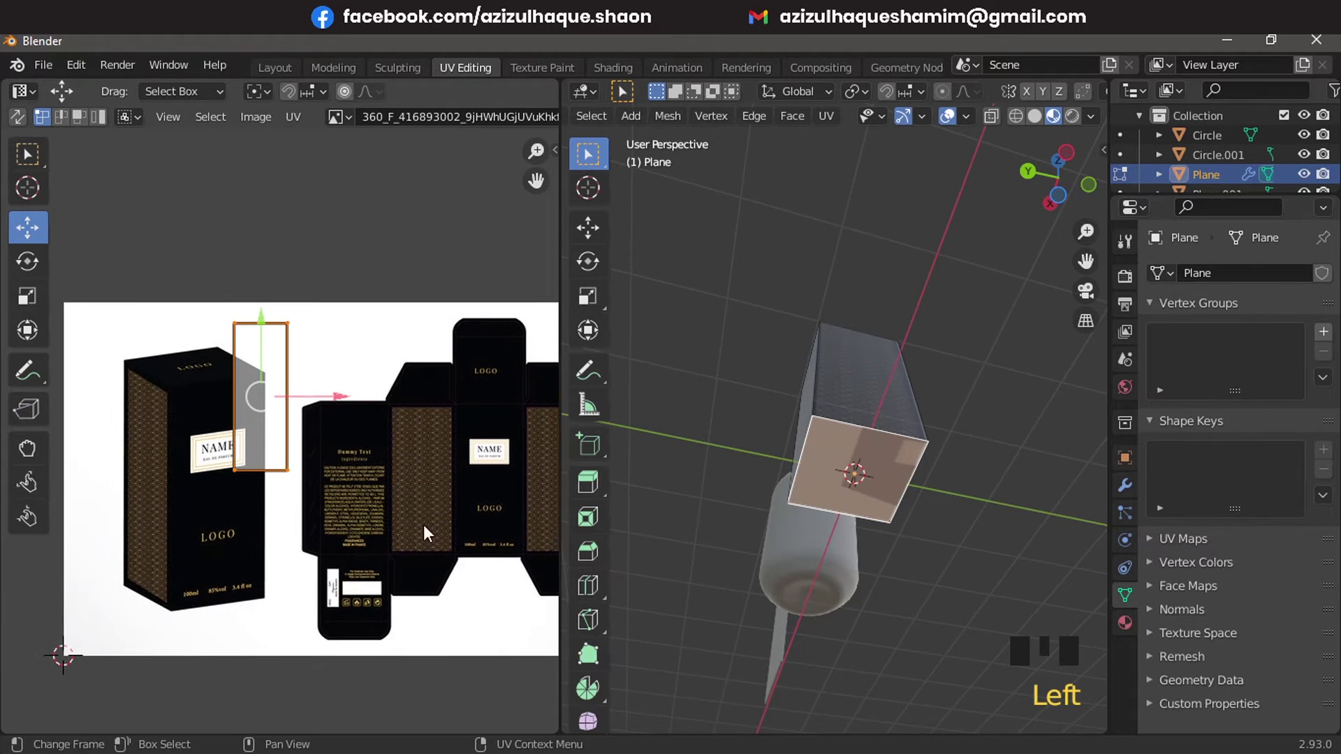
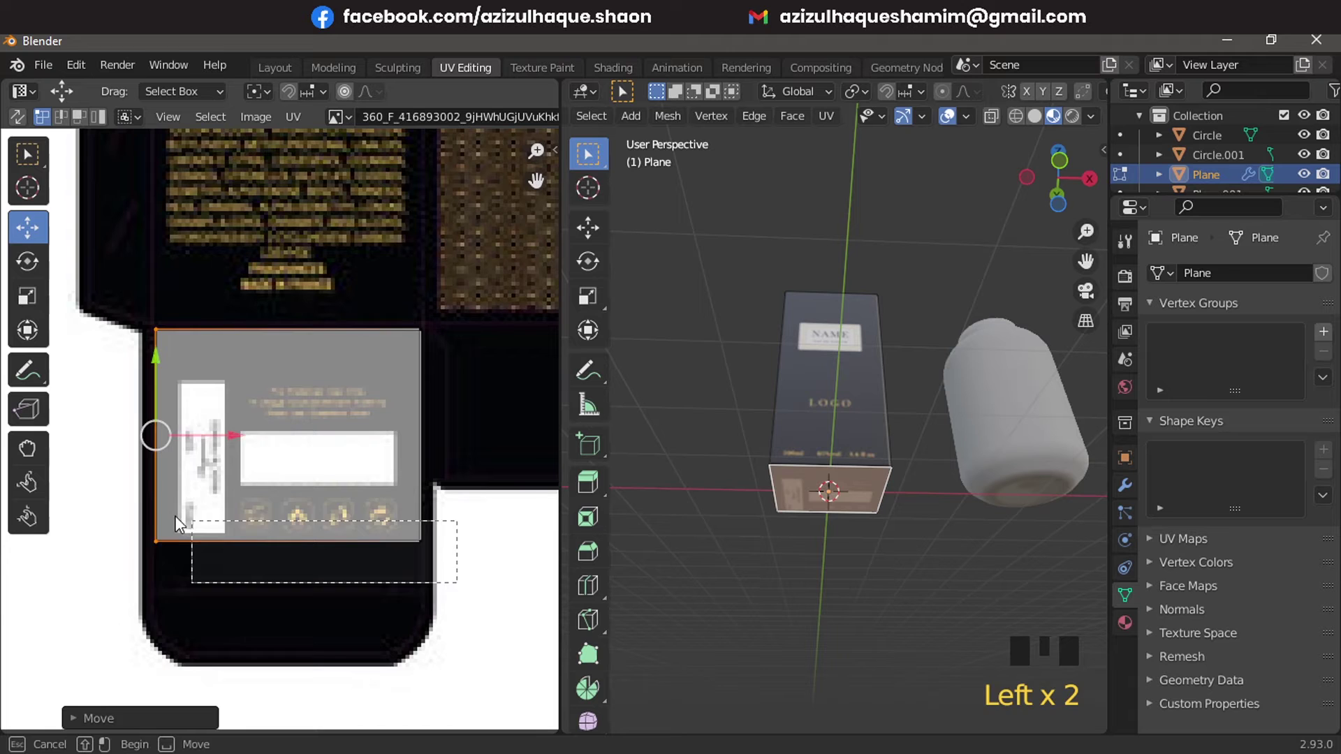
Align the bottom face's island over the template's small barcode flap
left_click(106, 505)
left_click(292, 497)
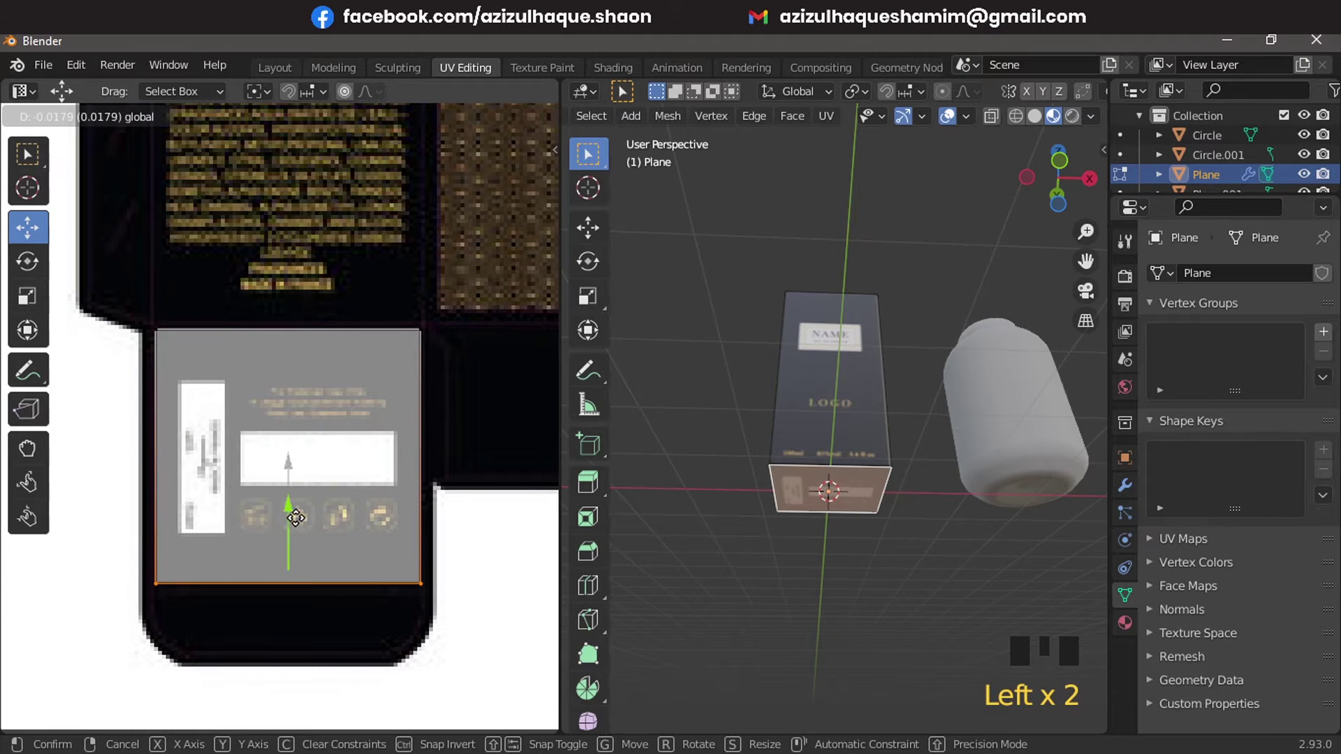
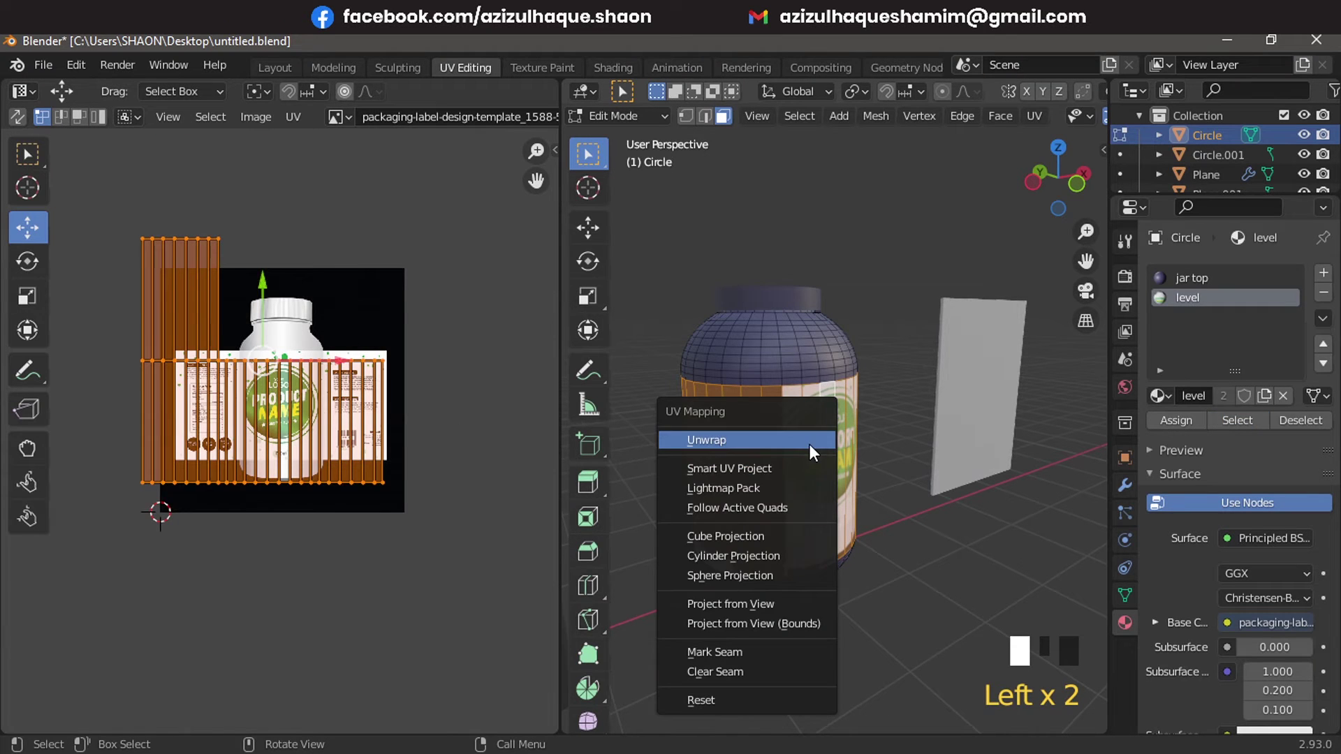
Unwrap the jar's label faces into a flat strip and start rotating it over the artwork
key("u")
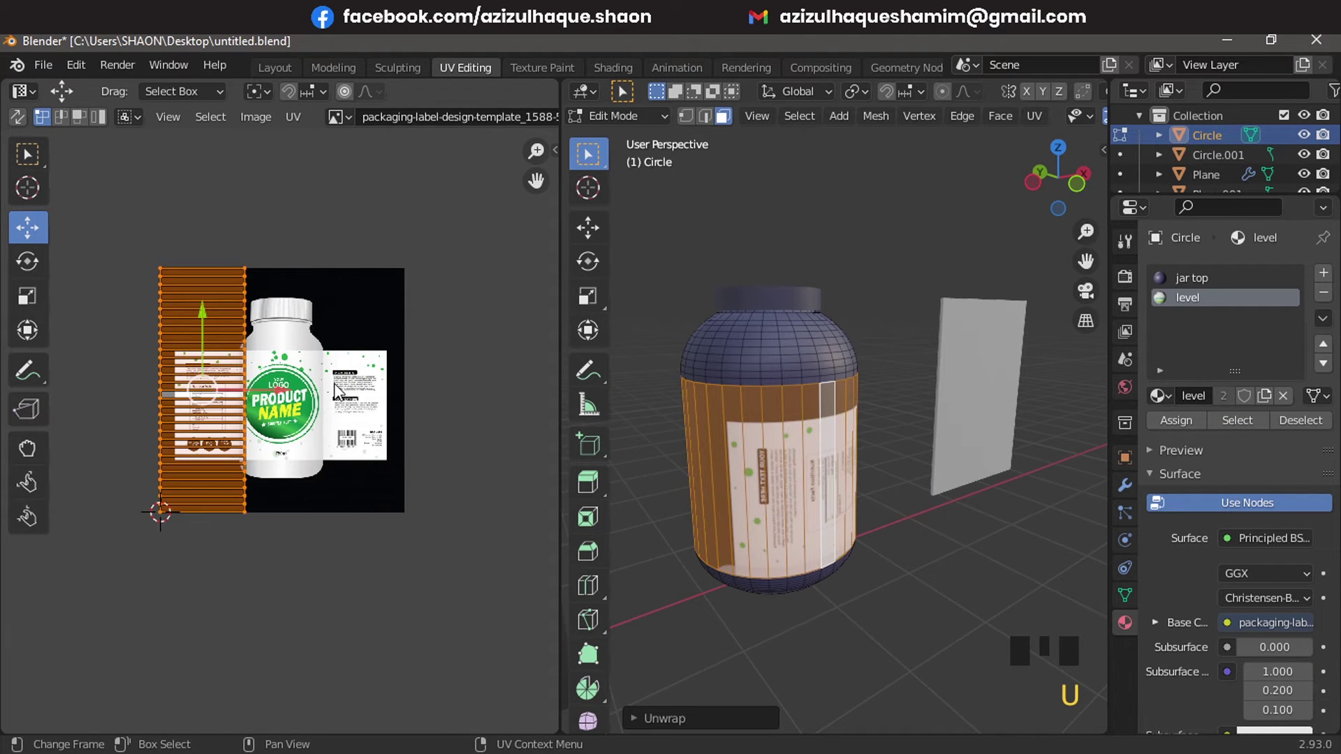
key("KP_1")
left_click(336, 595)
key("r")
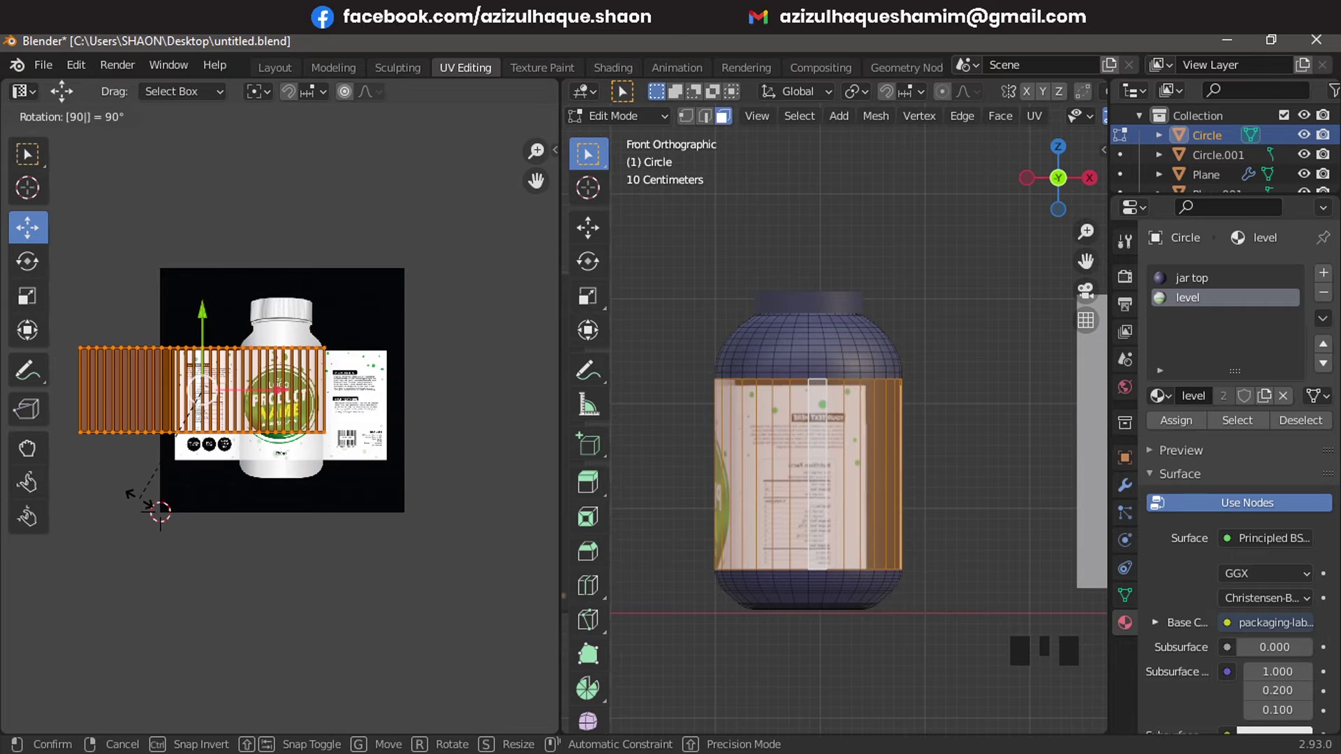
Move the label strip onto the artwork and widen it along X to cover the whole label
key("g")
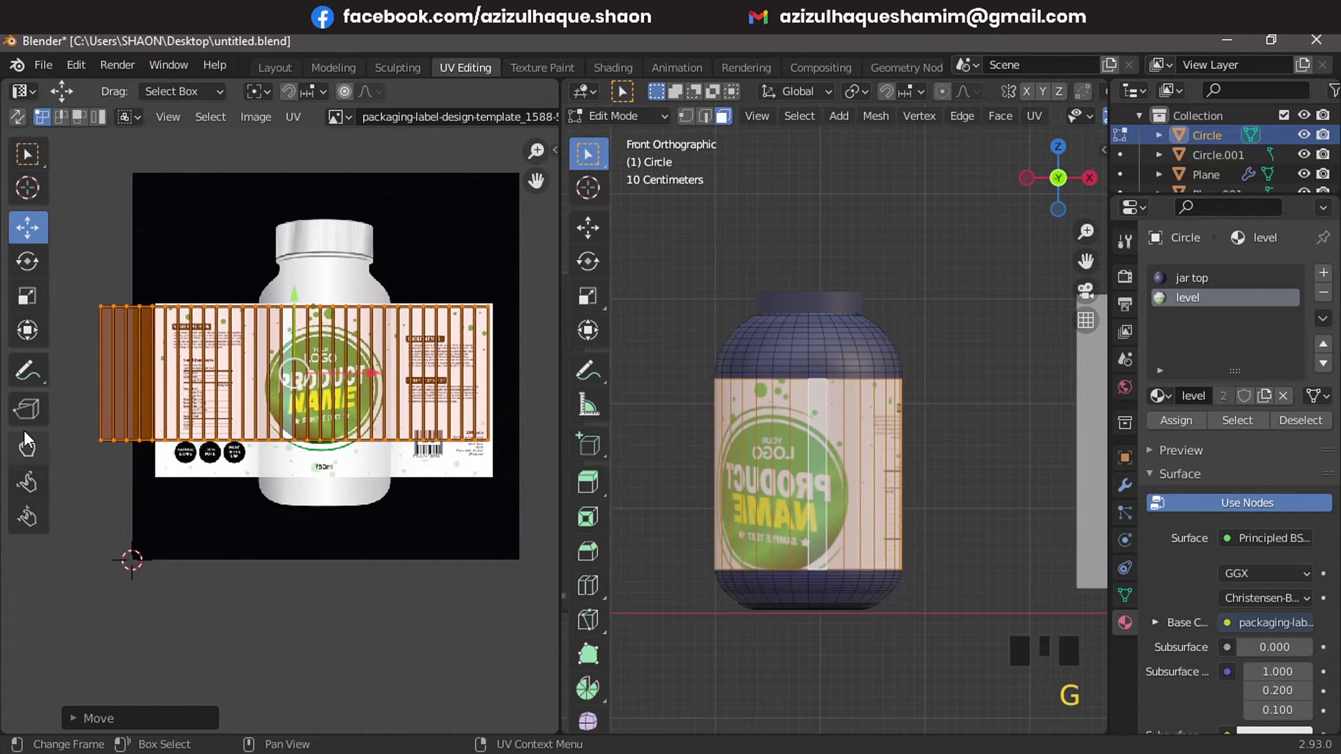
left_click_drag(52, 270, 471, 491)
key("s")
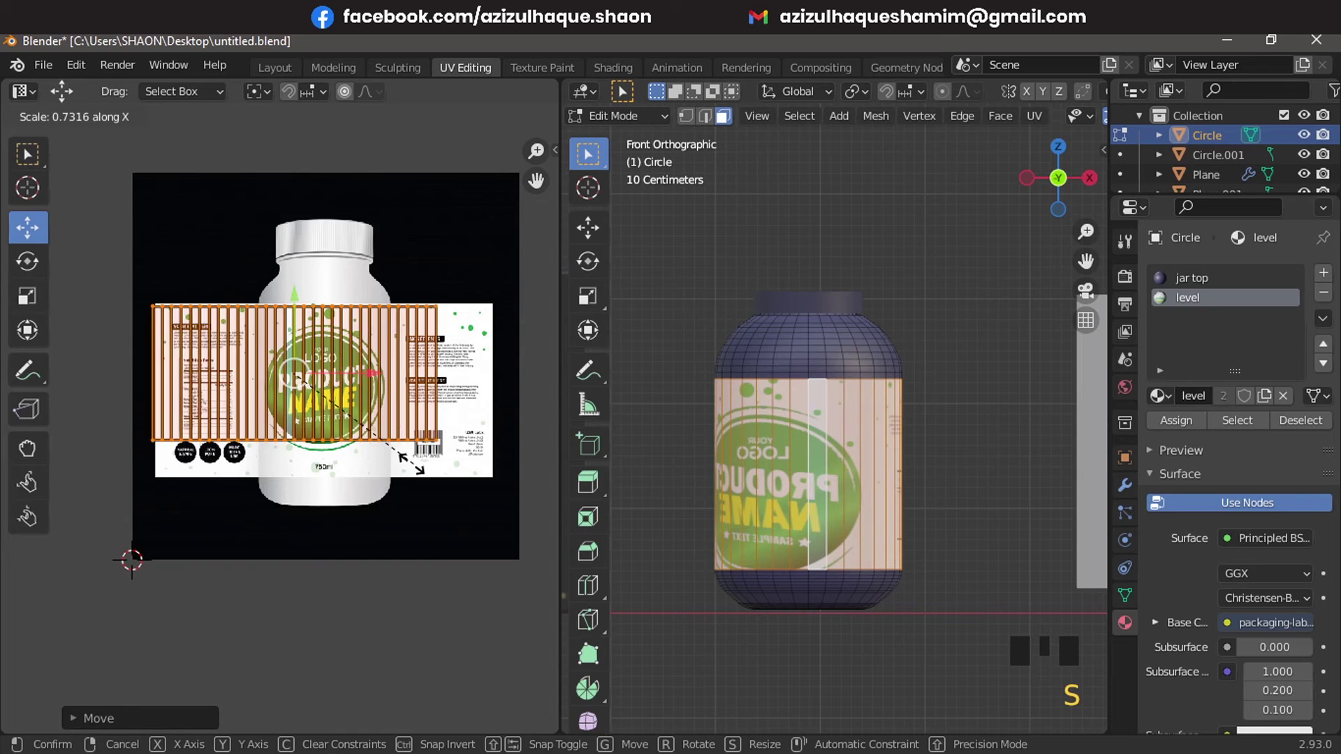
key("g")
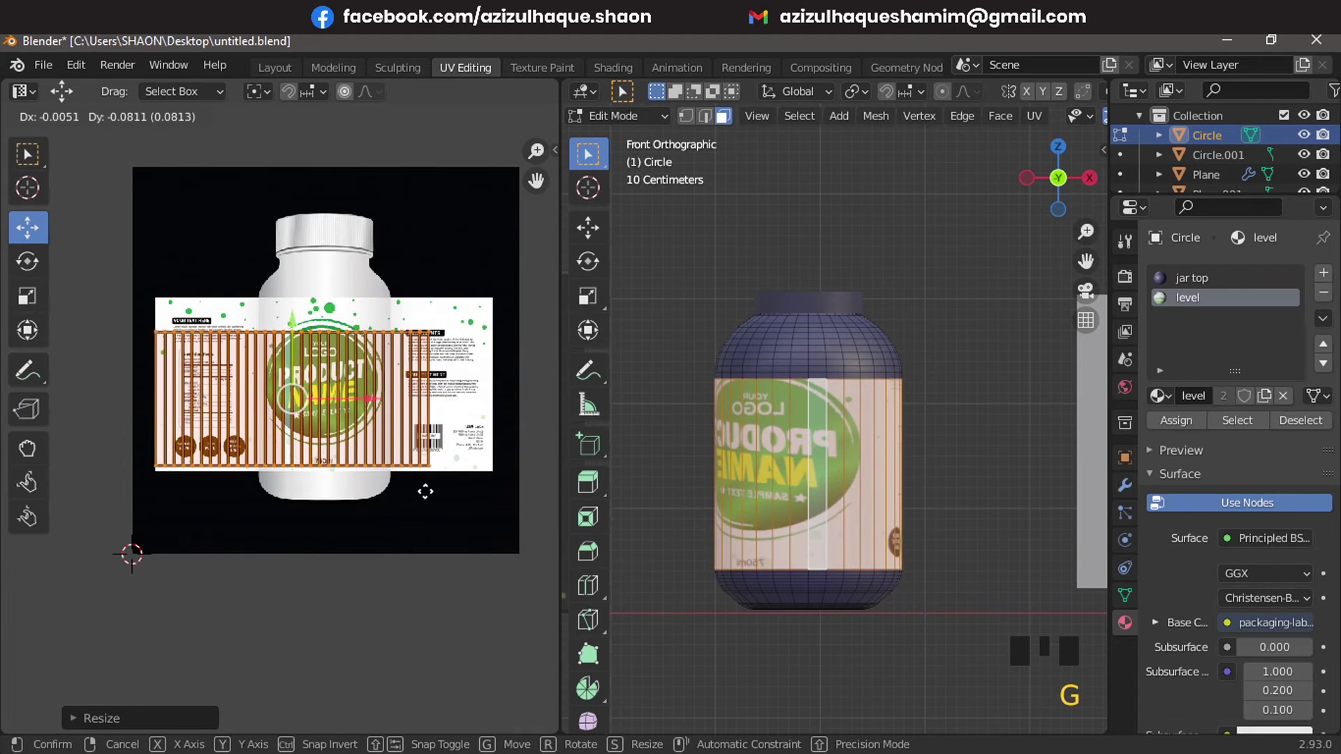
key("s")
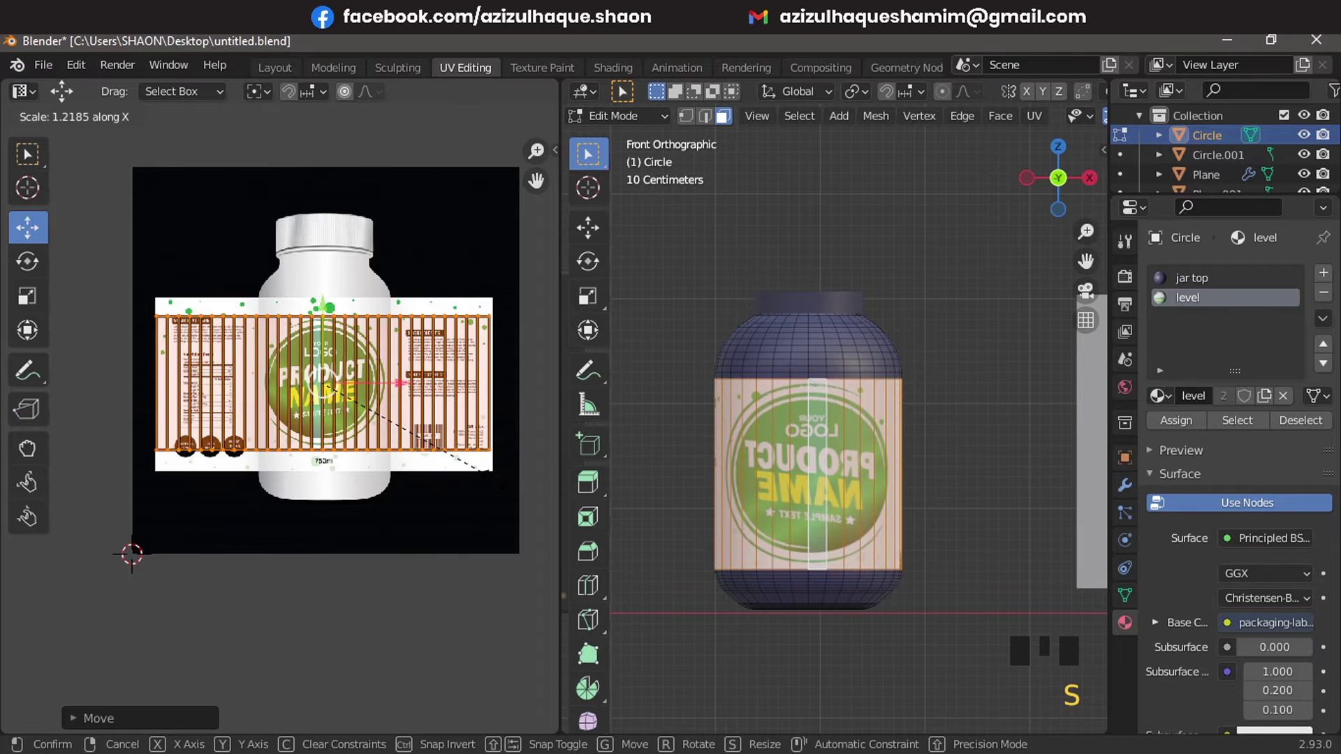
Mirror the strip so PRODUCT NAME reads upright, then return to Object Mode
key("s")
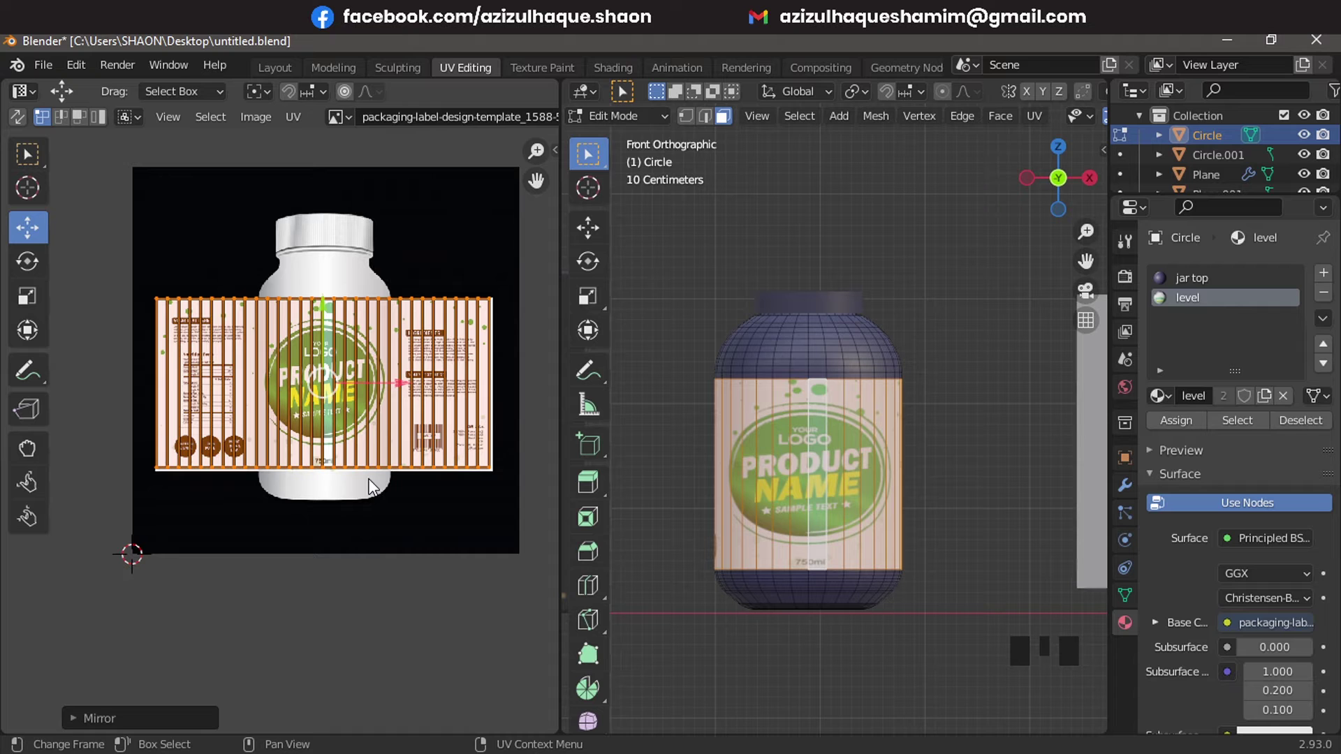
key("Tab")
scroll("down", 3)
Set the jar top material's Base Color from dark blue to white
left_click_drag(916, 466, 875, 488)
scroll("up", 3)
left_click(868, 375)
left_click(1221, 296)
left_click(1222, 287)
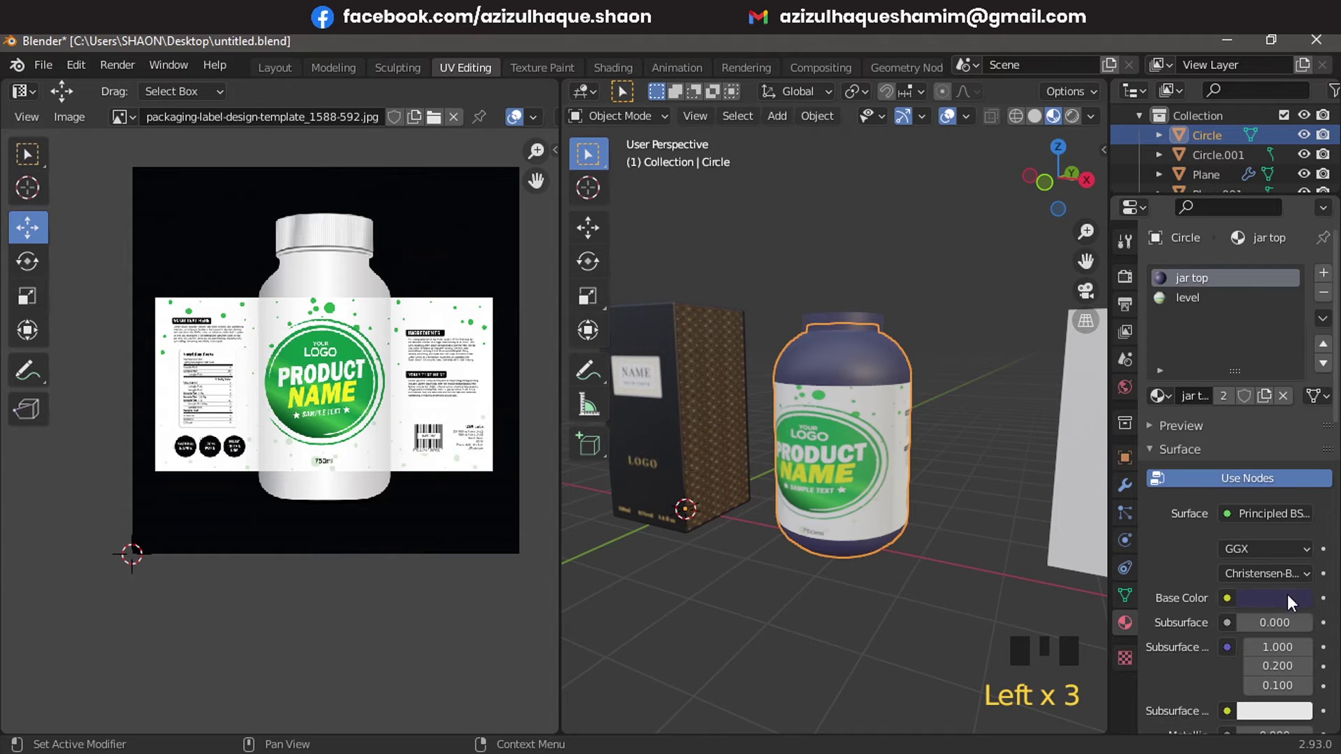
left_click(1237, 383)
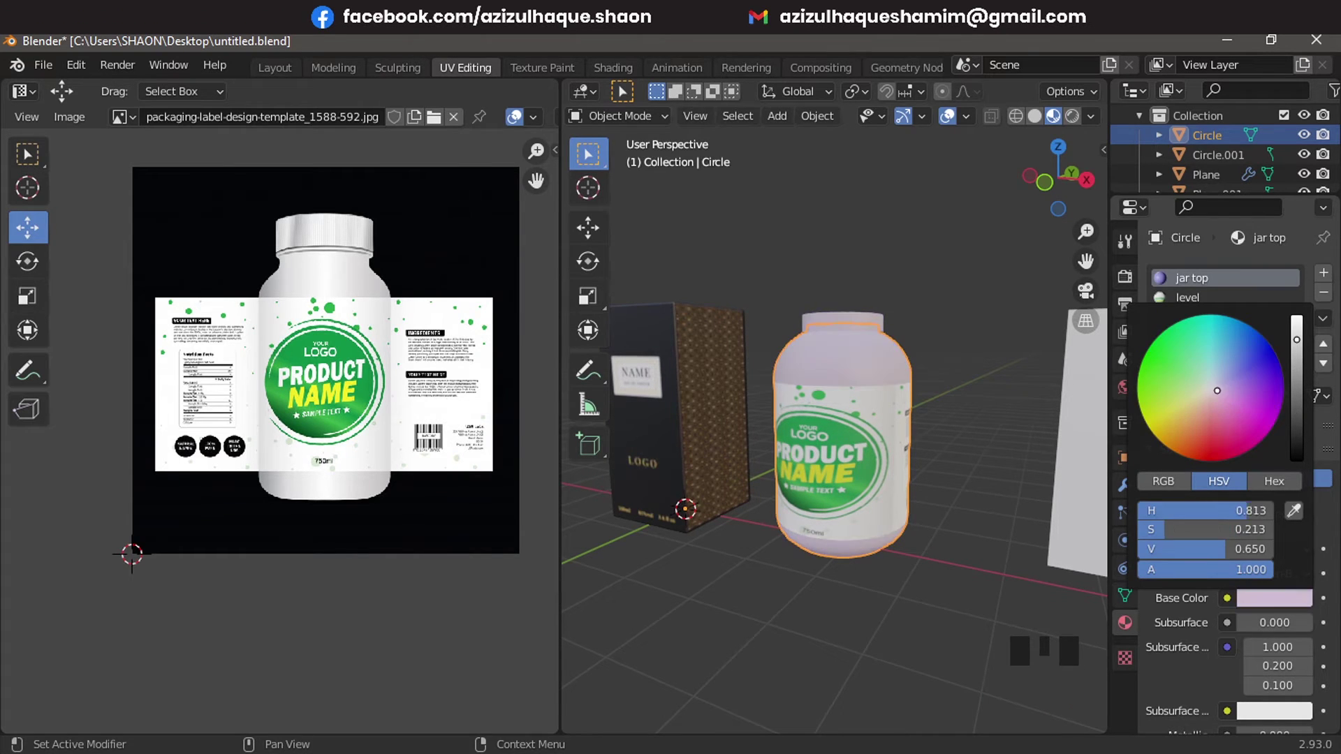
left_click(952, 265)
scroll("up", 3)
middle_click(904, 419)
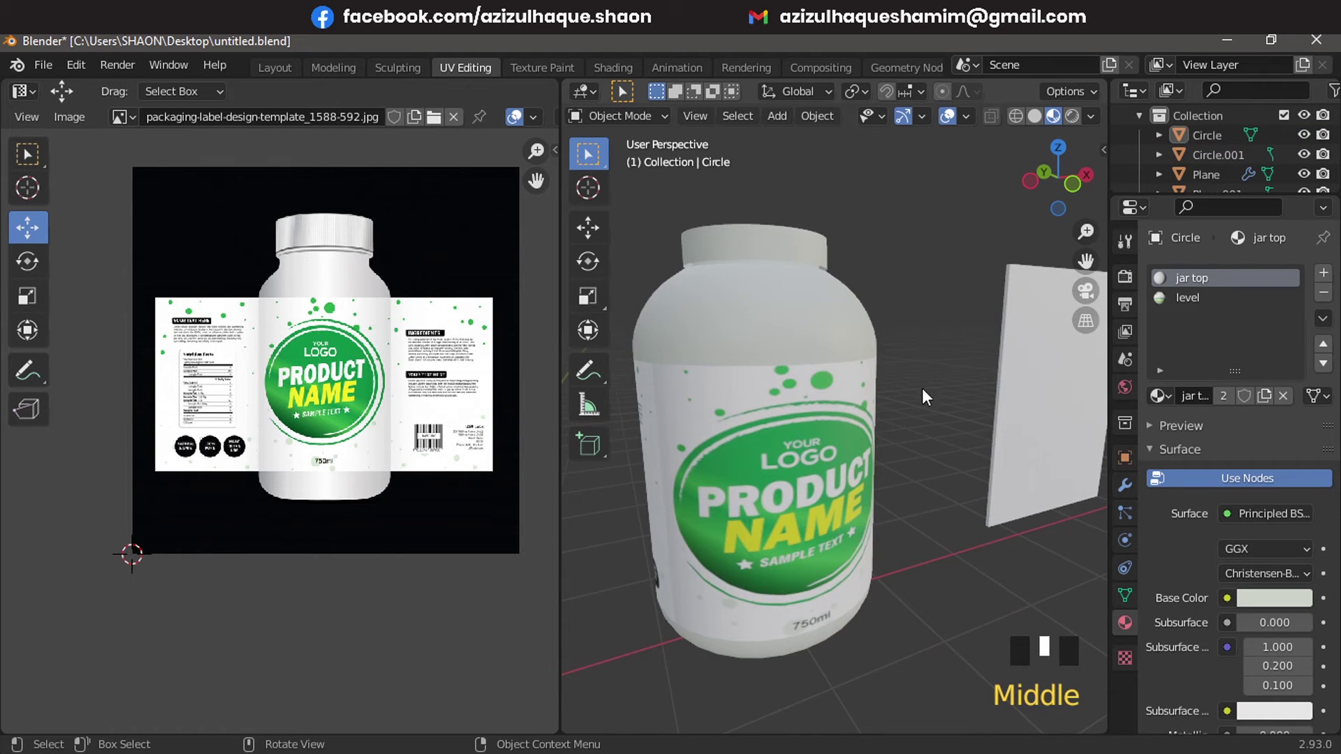
left_click(812, 311)
Scale the lid slightly and set its origin to its centre of mass
left_click(851, 260)
key("s")
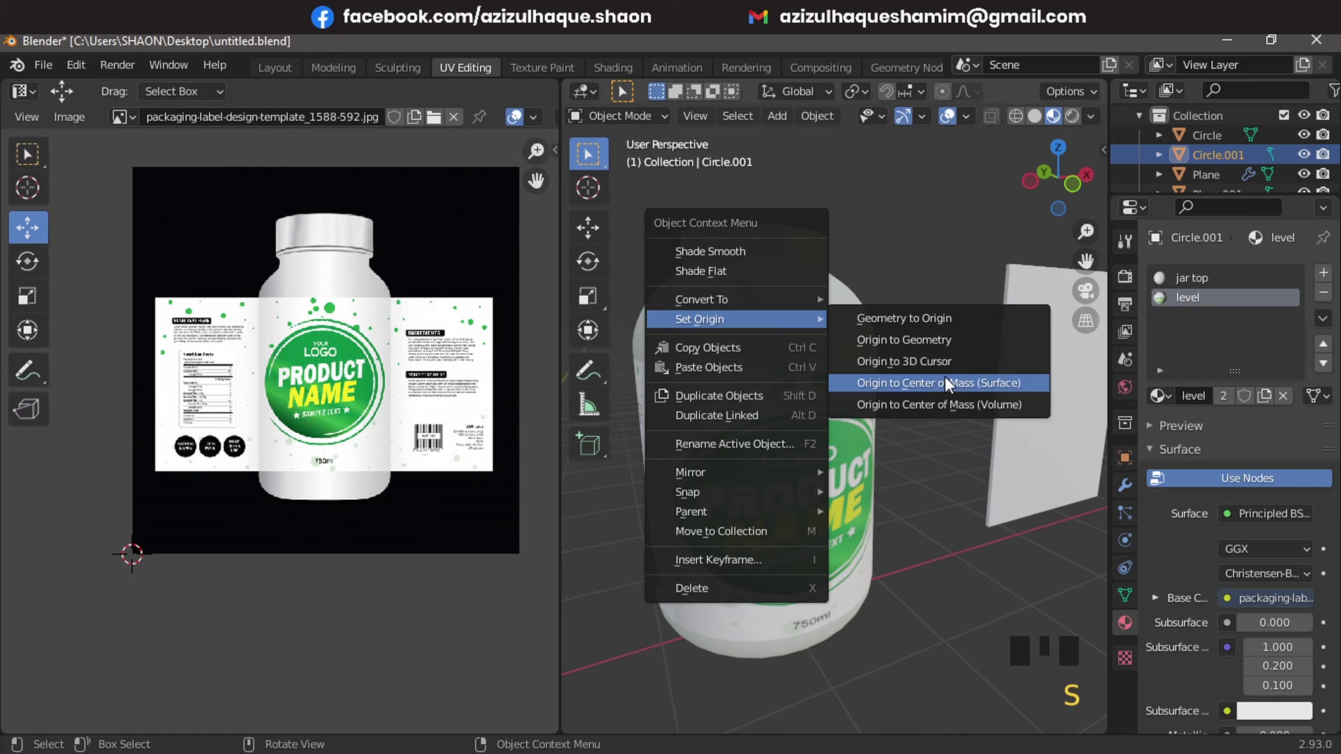
right_click(943, 362)
key("s")
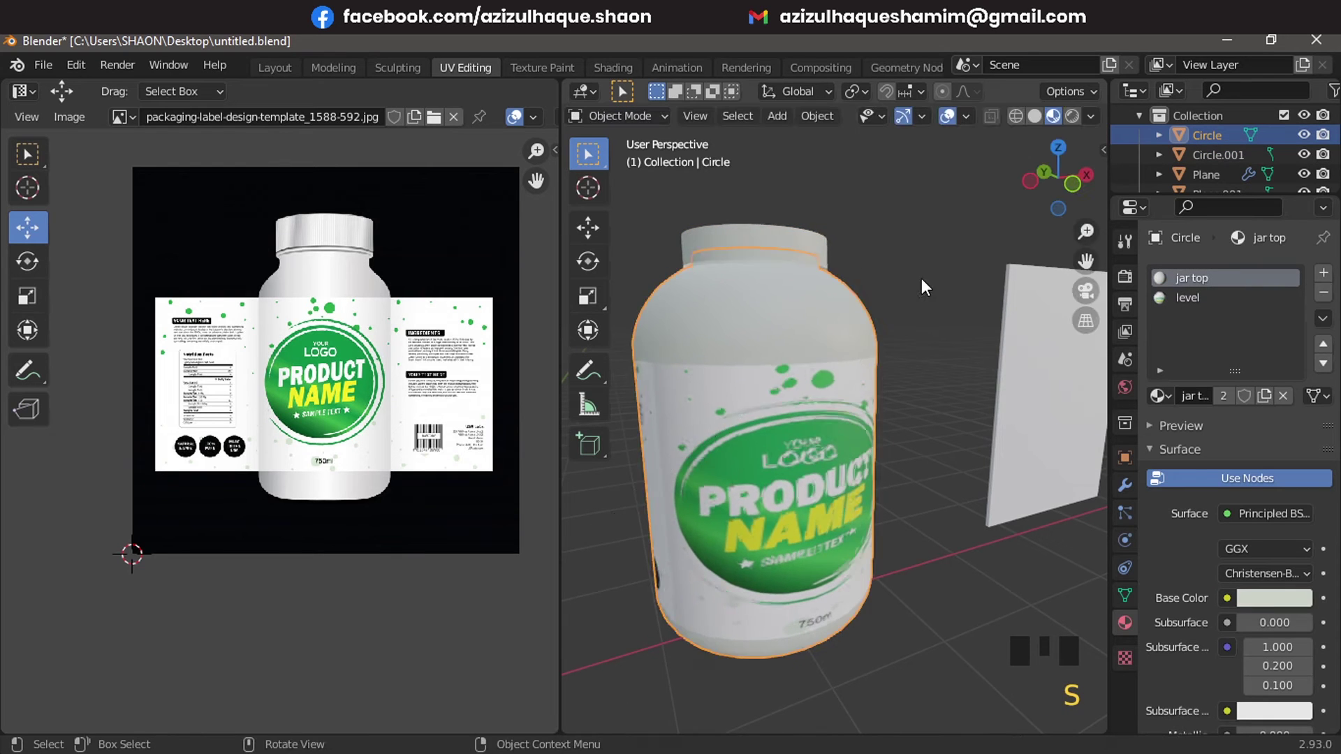
scroll("down", 3)
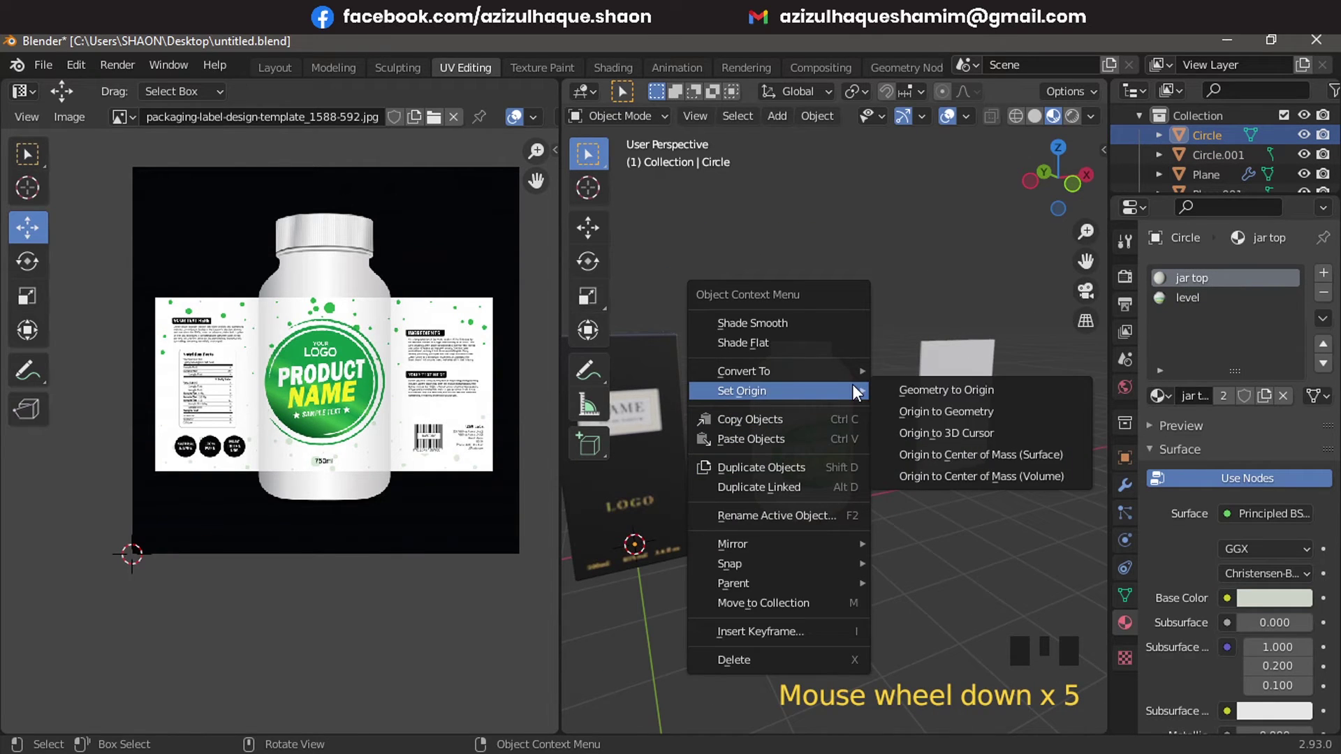
Recentre the jar's origin, then in front view resize the lid to cover the jar's neck
right_click(979, 459)
left_click(859, 351)
key("s")
scroll("up", 3)
key("KP_1")
Confirm the lid's new size on the jar neck and reselect the jar body
scroll("up", 3)
left_click(970, 265)
scroll("down", 3)
middle_click(914, 345)
left_click(757, 396)
scroll("up", 3)
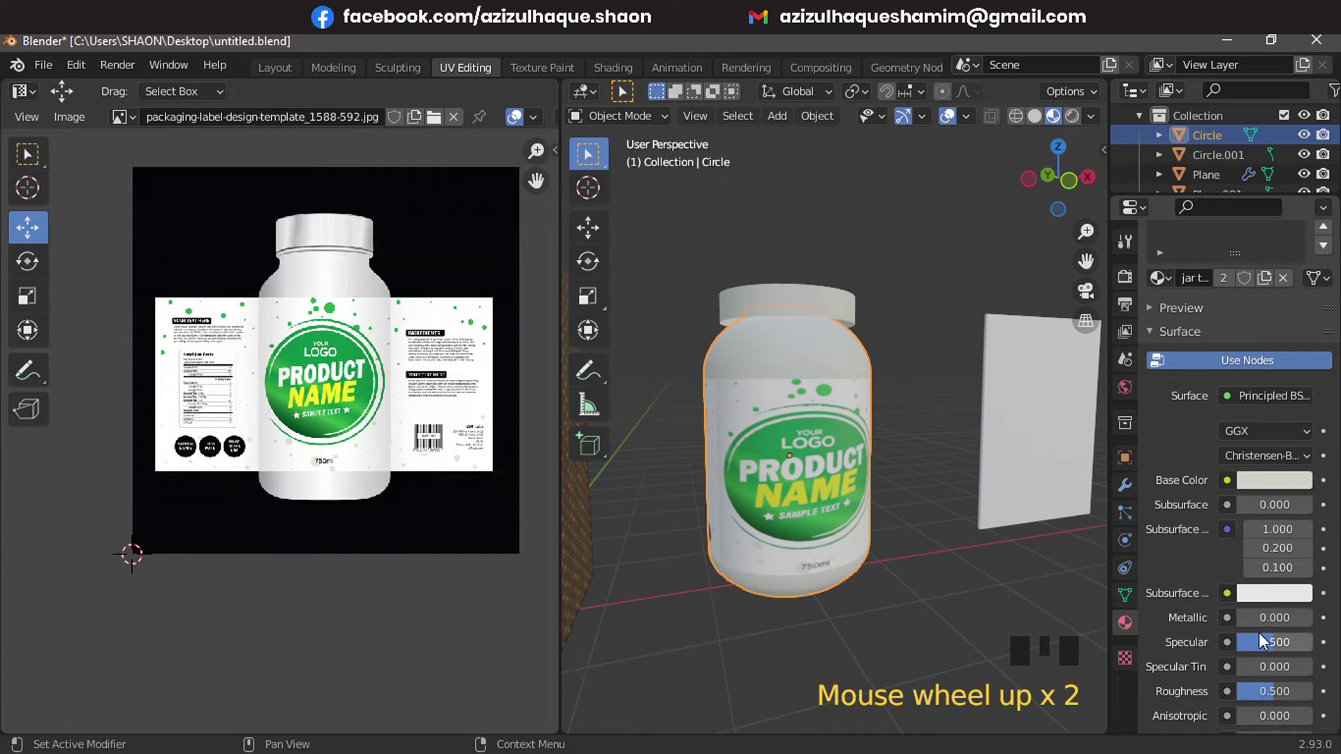
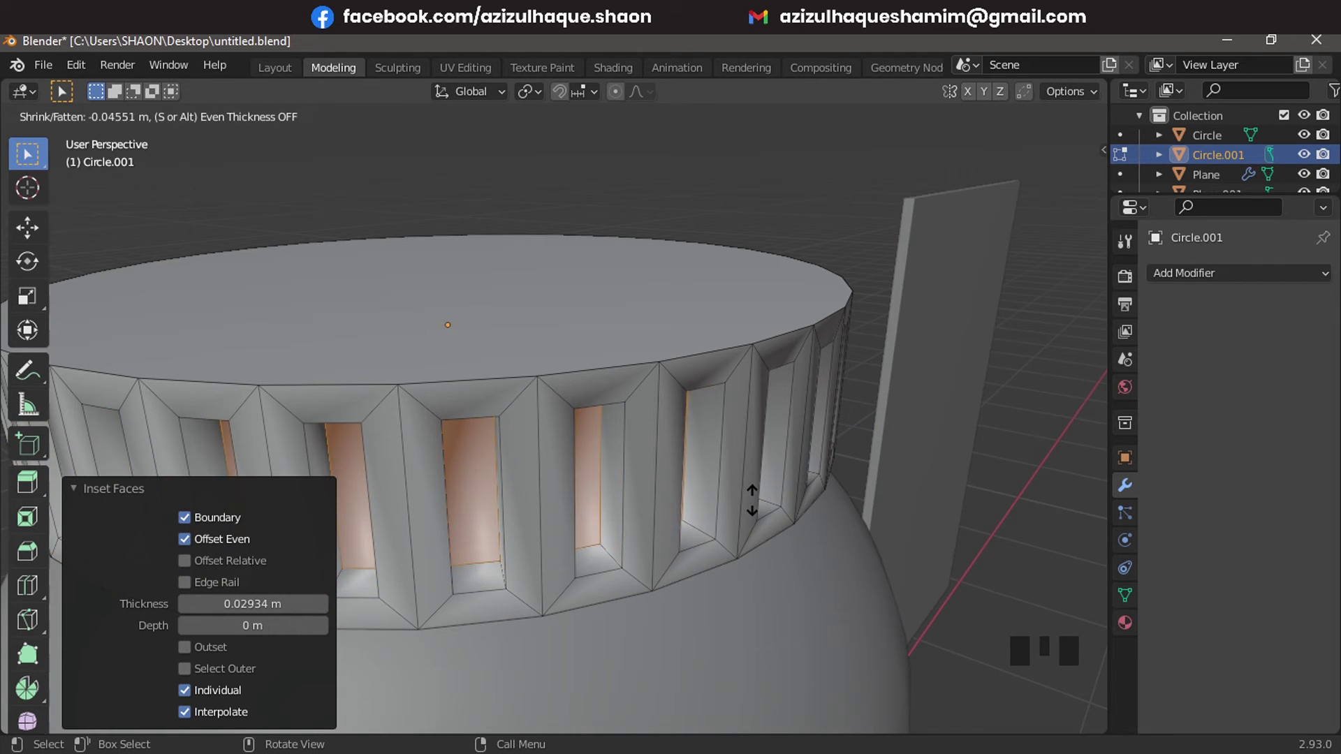
Confirm the outward push of the lid's inset panels and return to Object Mode
key("Tab")
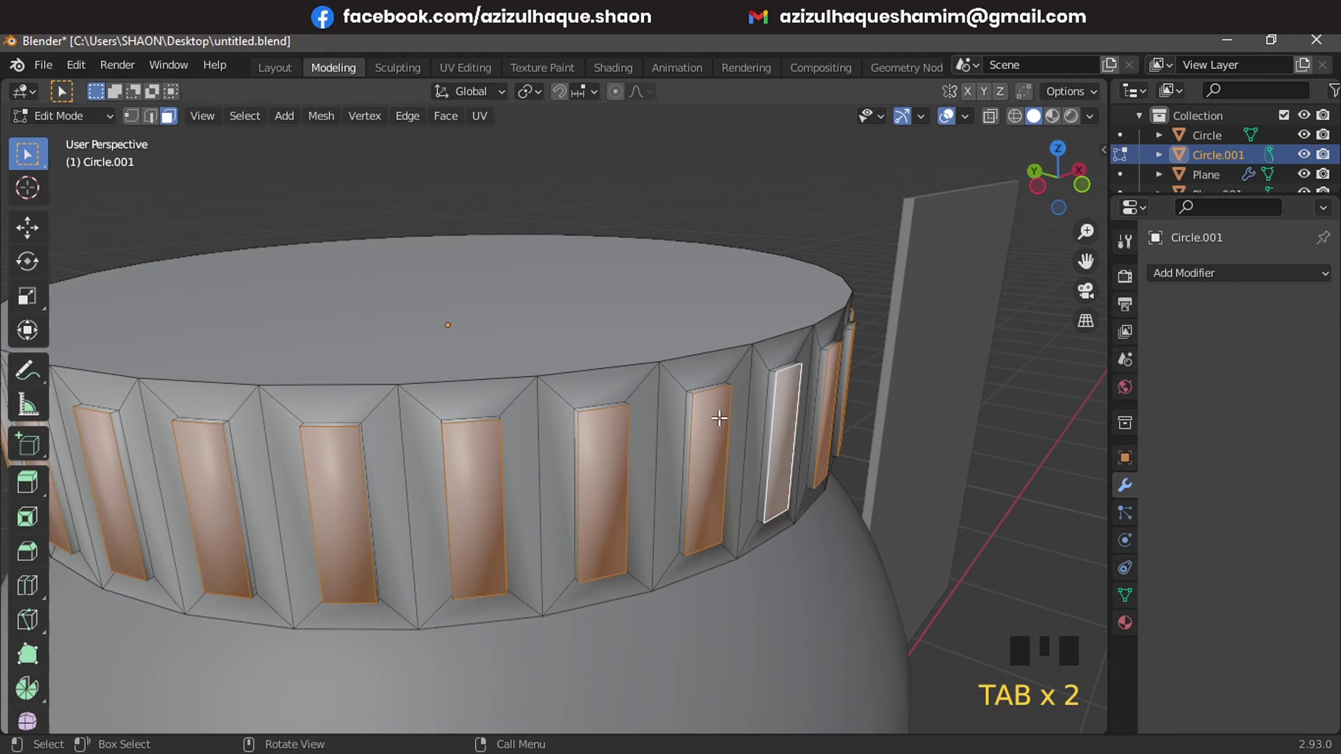
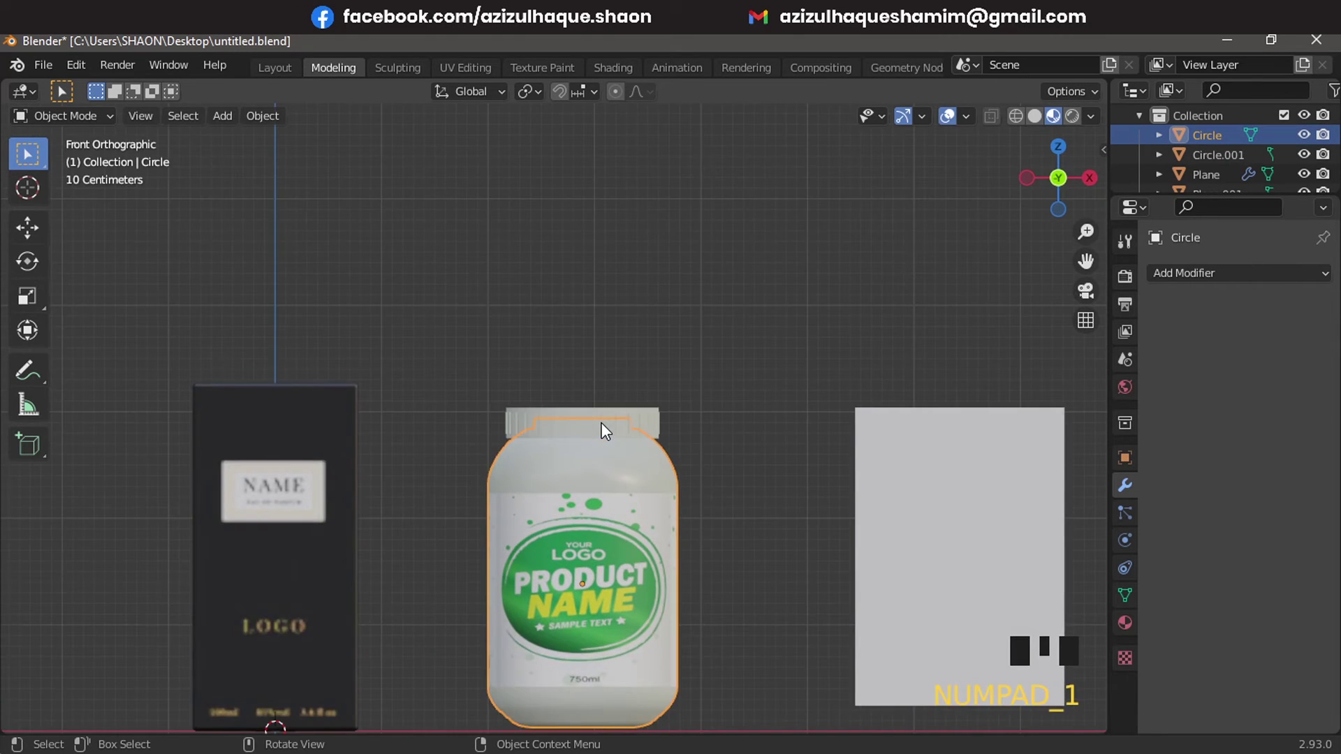
Select the jar and add the perfume box to the selection, orbiting around them
scroll("up", 3)
middle_click(553, 329)
left_click(554, 212)
key("g")
left_click(853, 313)
left_click_drag(805, 317, 808, 380)
scroll("down", 3)
middle_click(611, 369)
scroll("up", 3)
middle_click(684, 368)
scroll("down", 3)
middle_click(631, 472)
scroll("down", 3)
left_click_drag(588, 423, 681, 590)
left_click(682, 590)
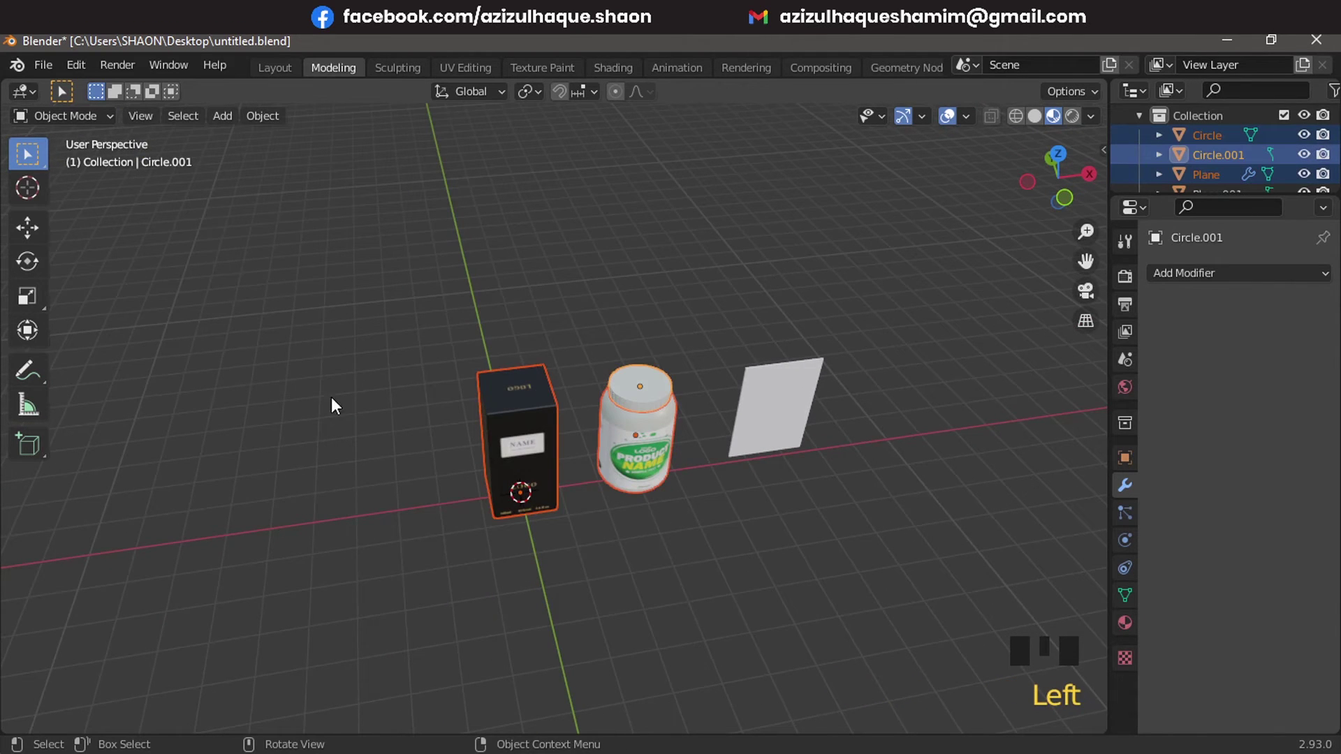
Move the box and jar left along X with the Move tool and confirm the move
left_click(38, 233)
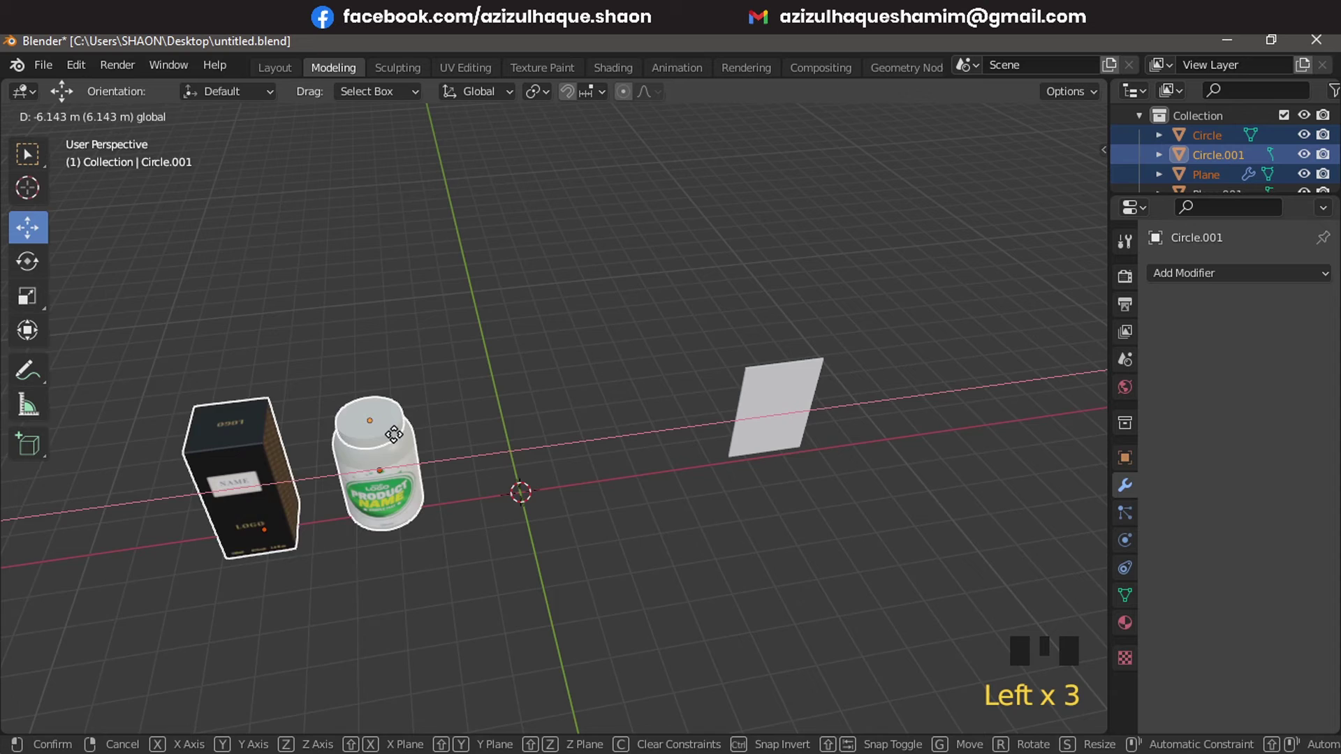
left_click(462, 334)
middle_click(546, 442)
scroll("up", 3)
middle_click(419, 519)
scroll("up", 3)
scroll("down", 3)
middle_click(666, 491)
scroll("up", 3)
scroll("down", 3)
left_click(501, 532)
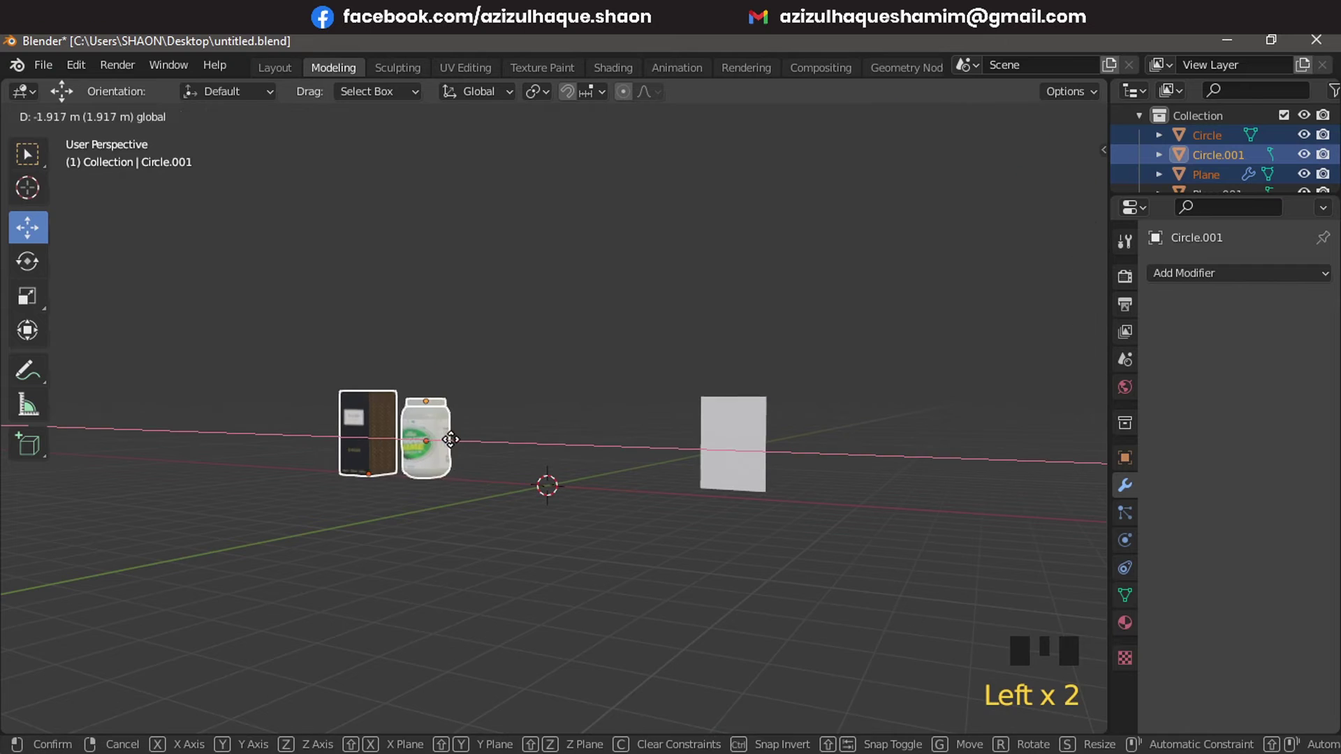
Slide the box and jar further left, then select the white plane beside the jar
left_click(537, 454)
middle_click(625, 402)
scroll("up", 3)
left_click_drag(412, 470, 394, 506)
scroll("up", 3)
scroll("down", 3)
left_click(804, 512)
scroll("up", 3)
scroll("up", 3)
left_click_drag(754, 496, 1034, 531)
Set the plane's origin to its centre of mass and move it onto the world origin from top view
right_click(1034, 531)
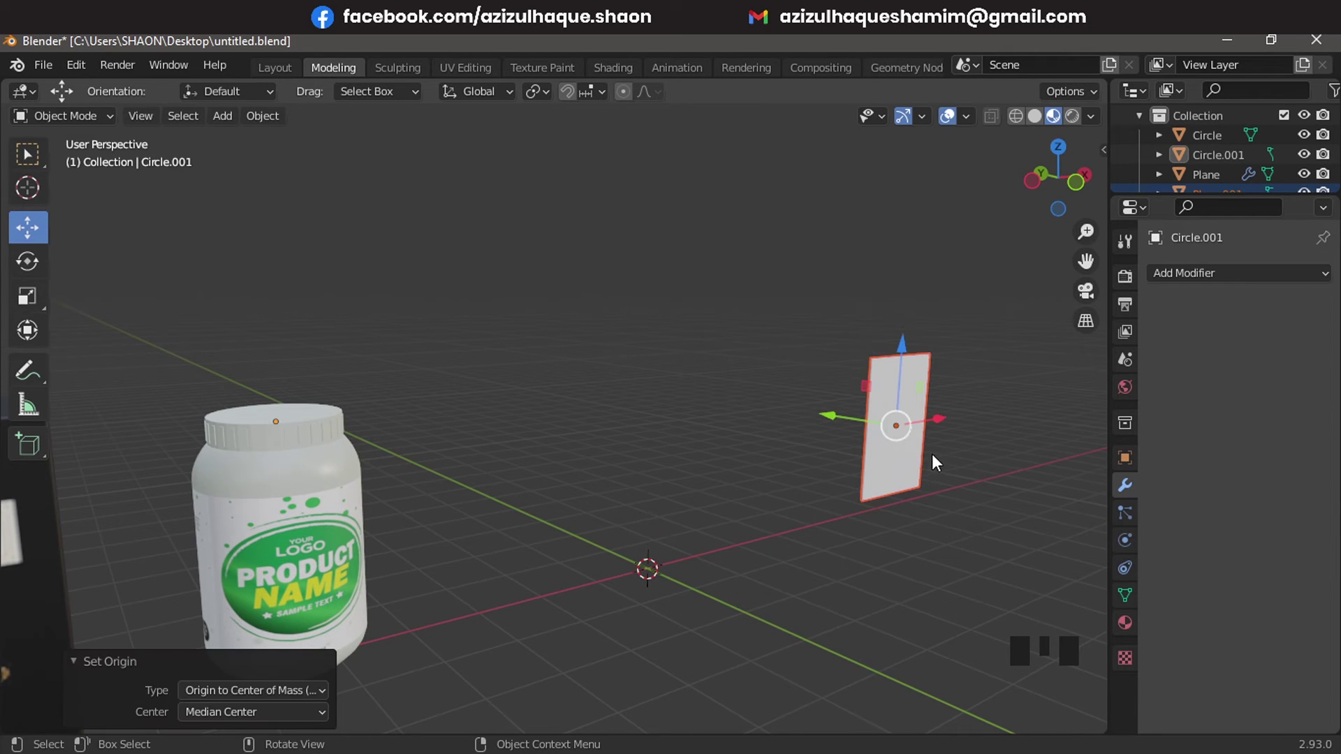
left_click(858, 435)
key("KP_1")
key("KP_7")
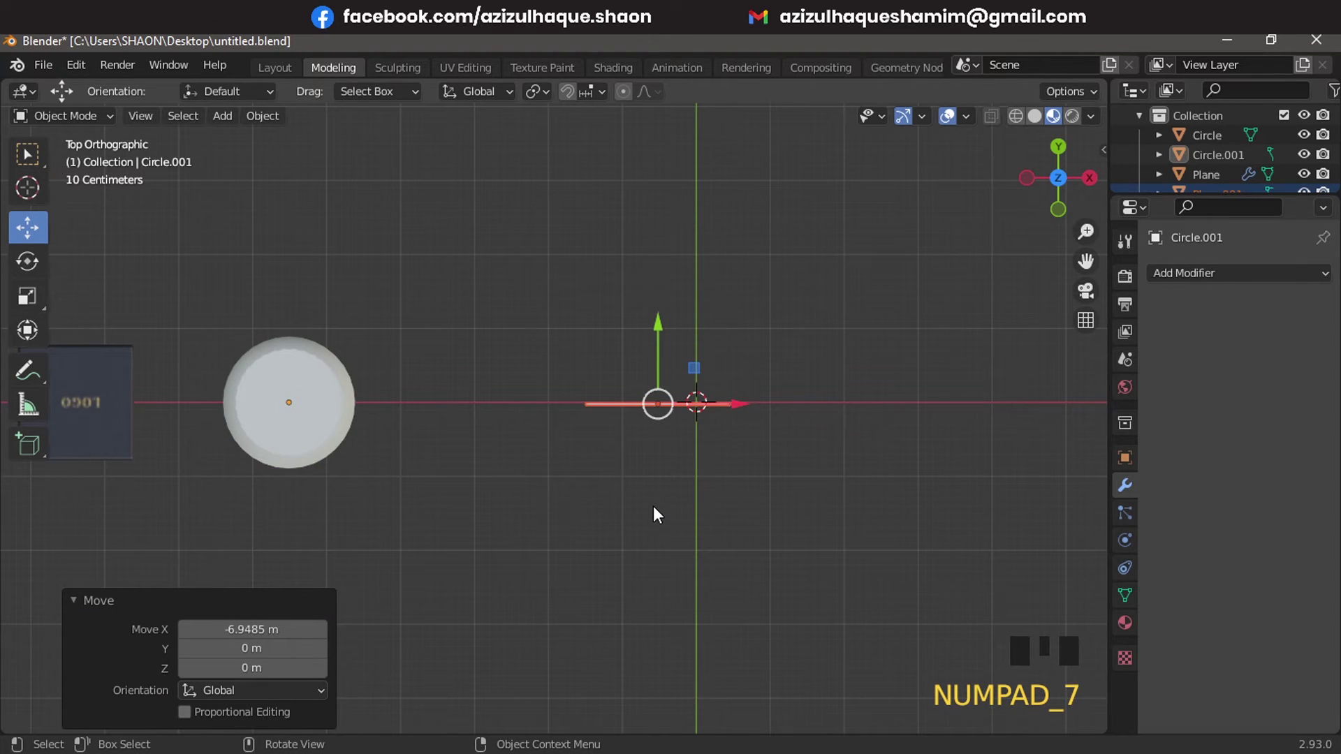
left_click(755, 405)
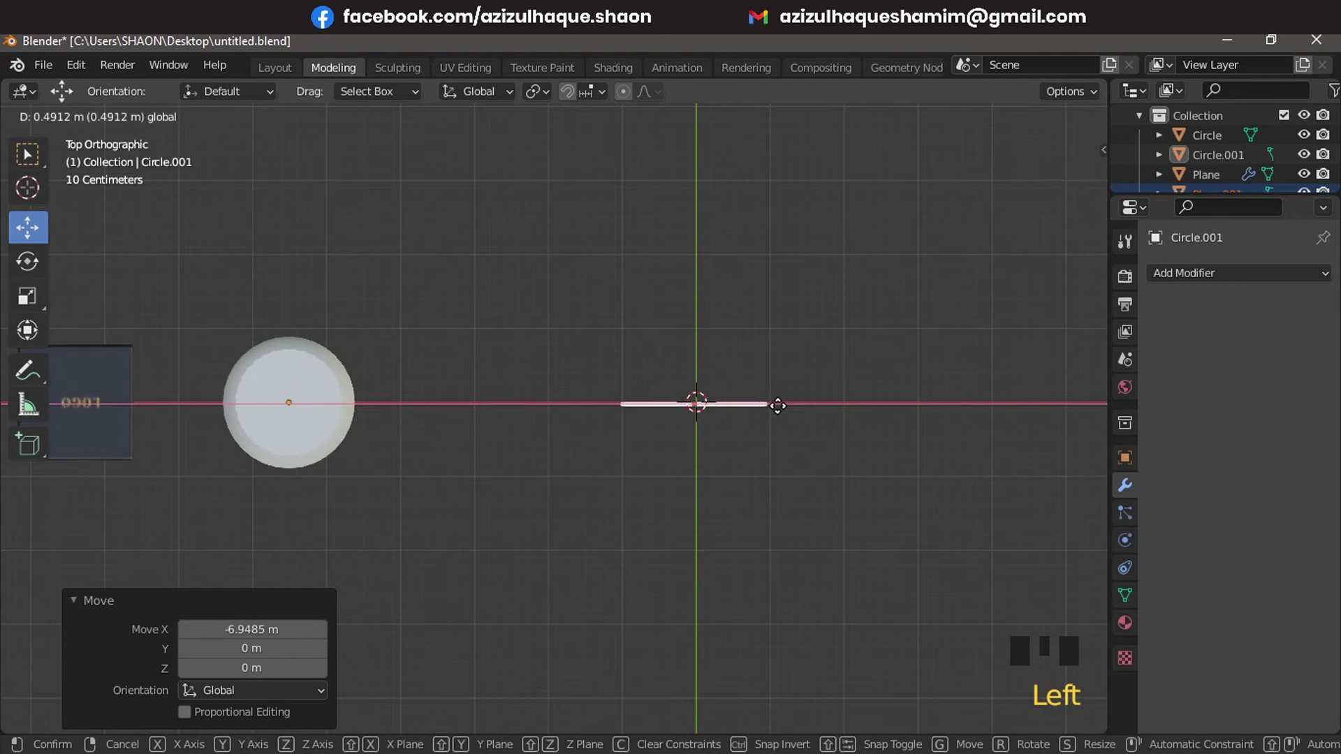
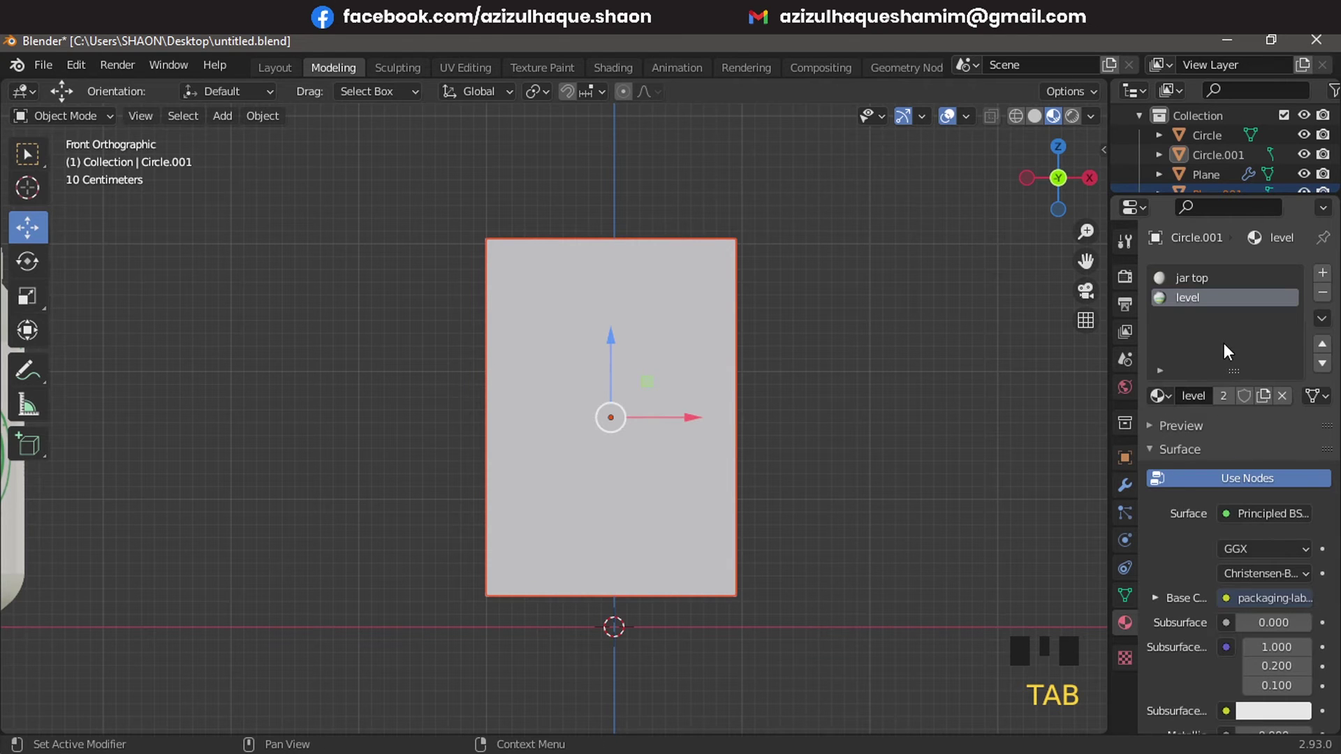
Make the white plane the active object for its chips packet material
left_click(665, 355)
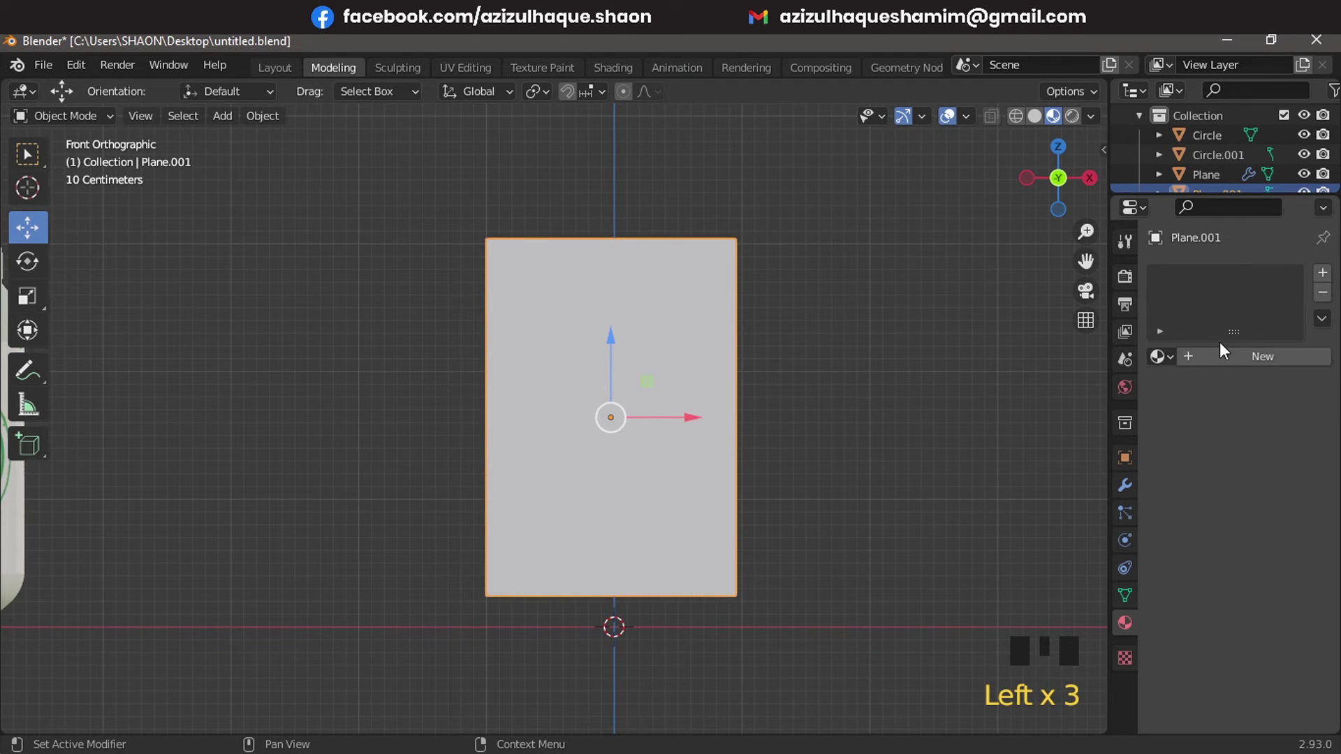
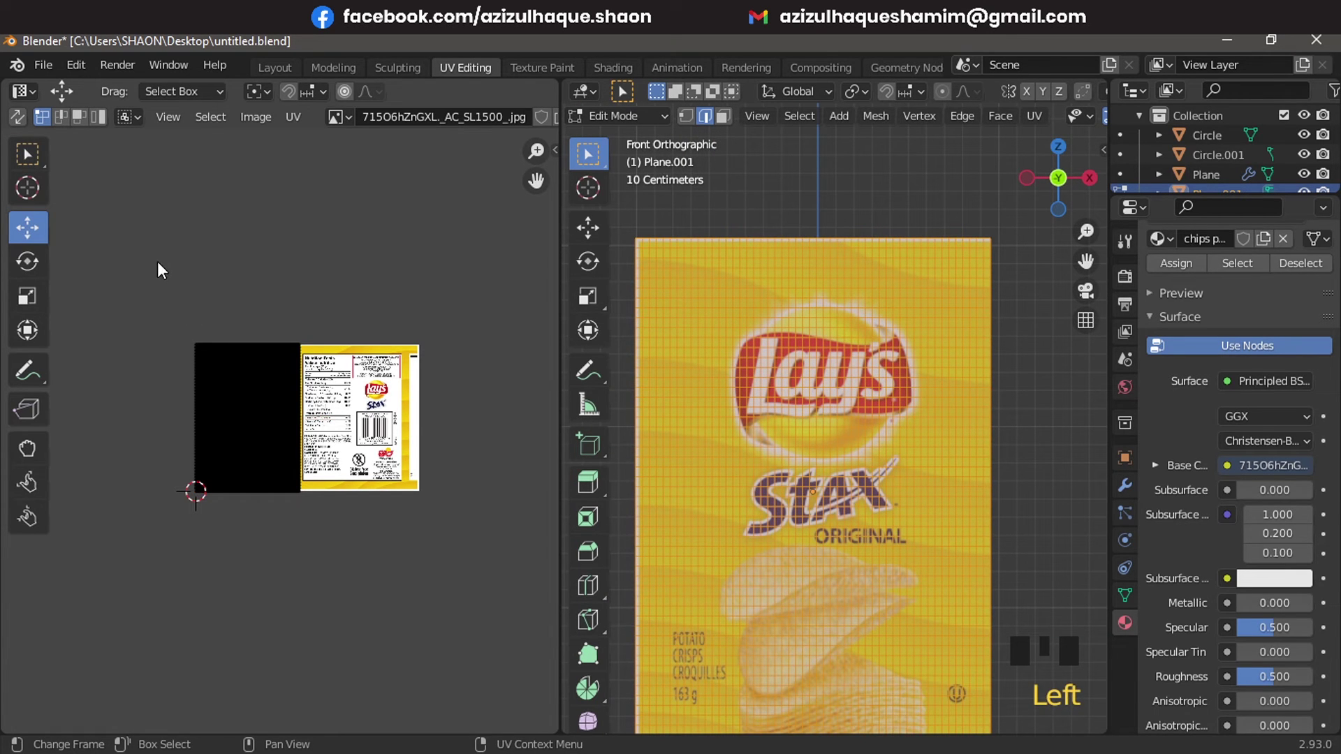
Show the plane's UVs and resize them over the front Lays Stax artwork
left_click(338, 527)
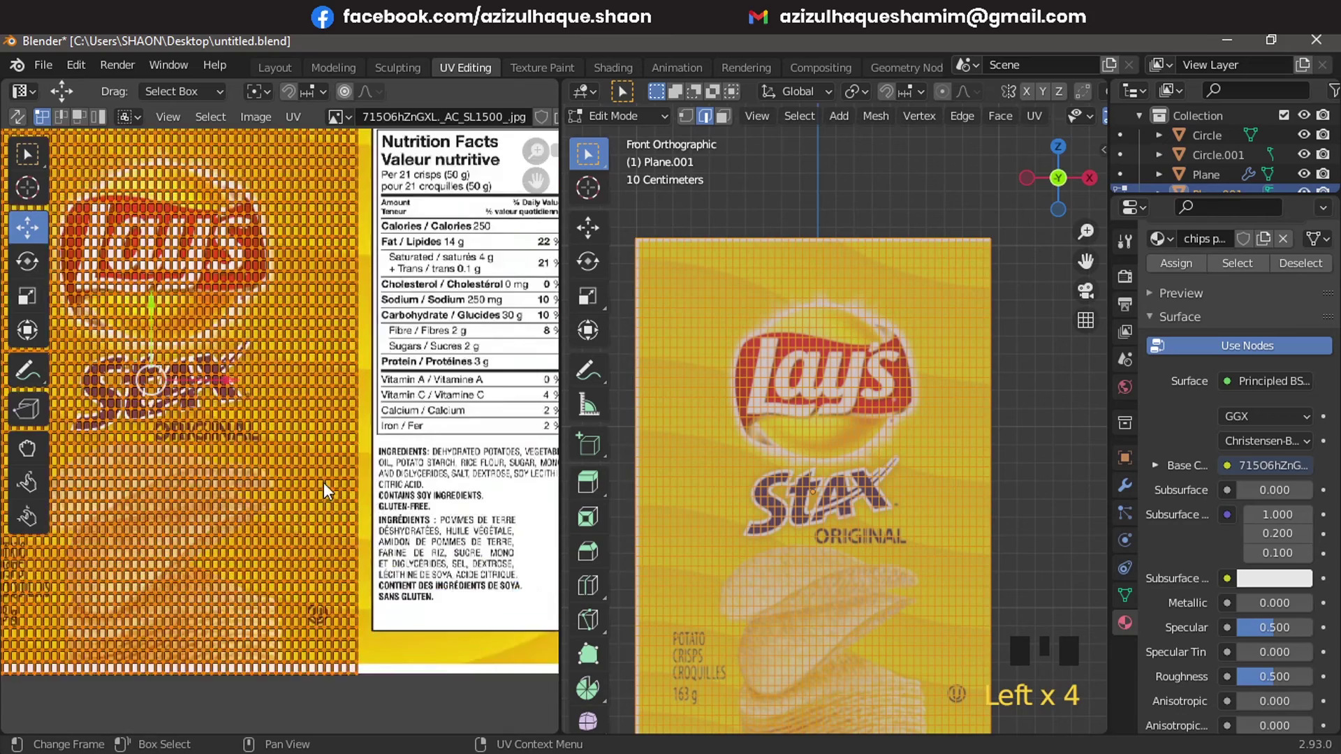
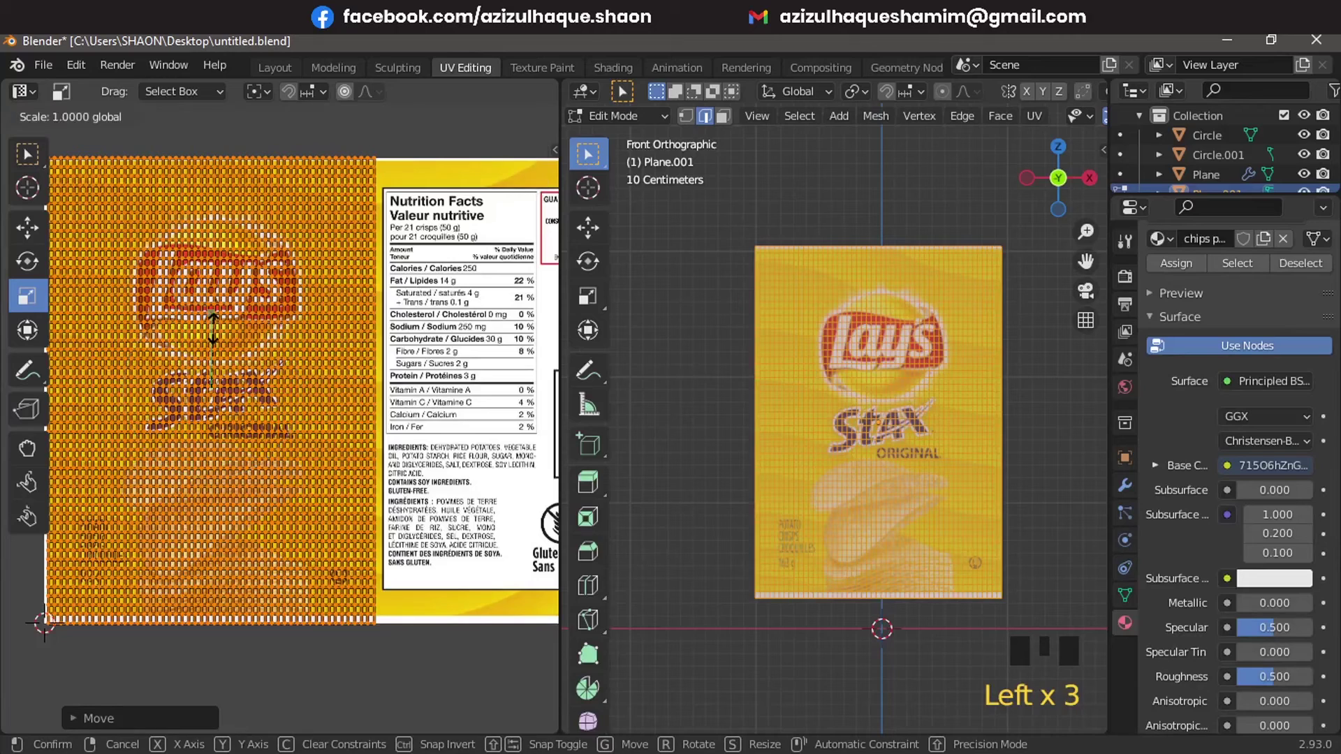
key("g")
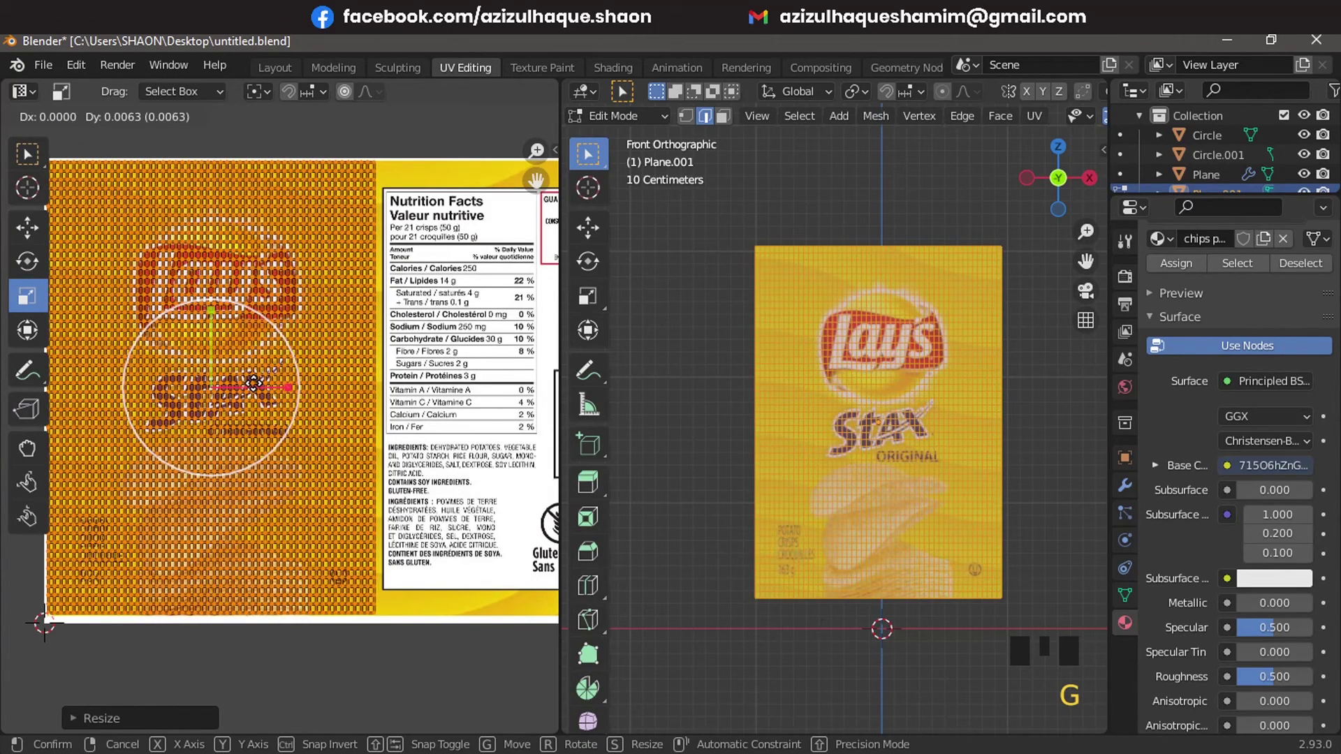
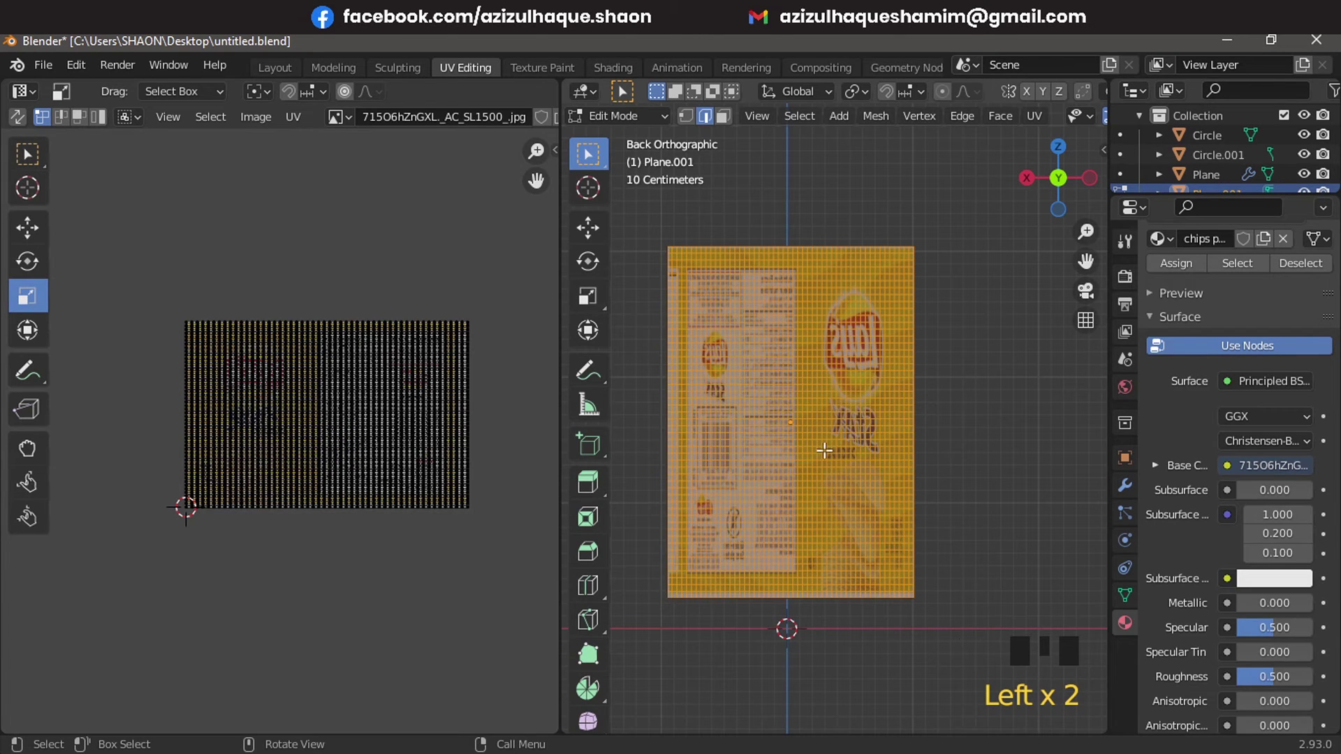
Unwrap the plane's back face and fit its UVs over the nutrition facts panel, then return to Object Mode
key("u")
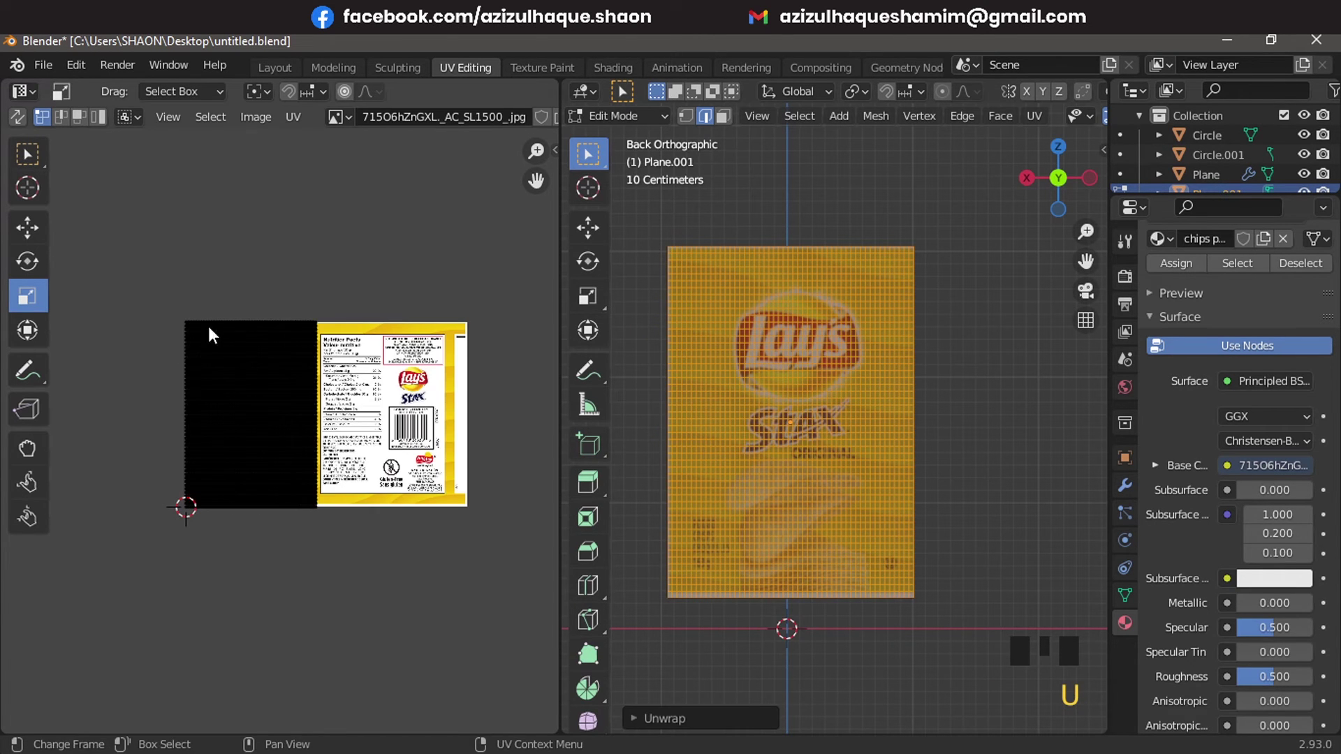
left_click(341, 566)
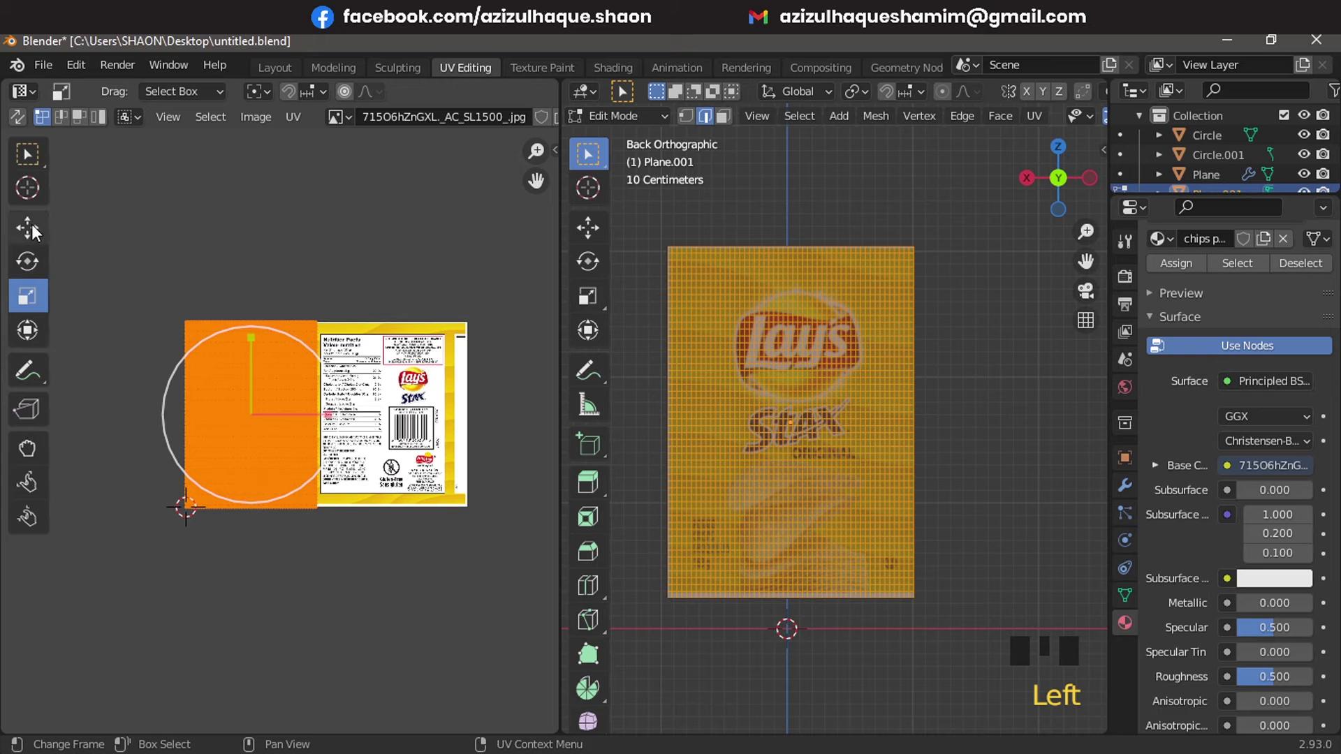
left_click(174, 329)
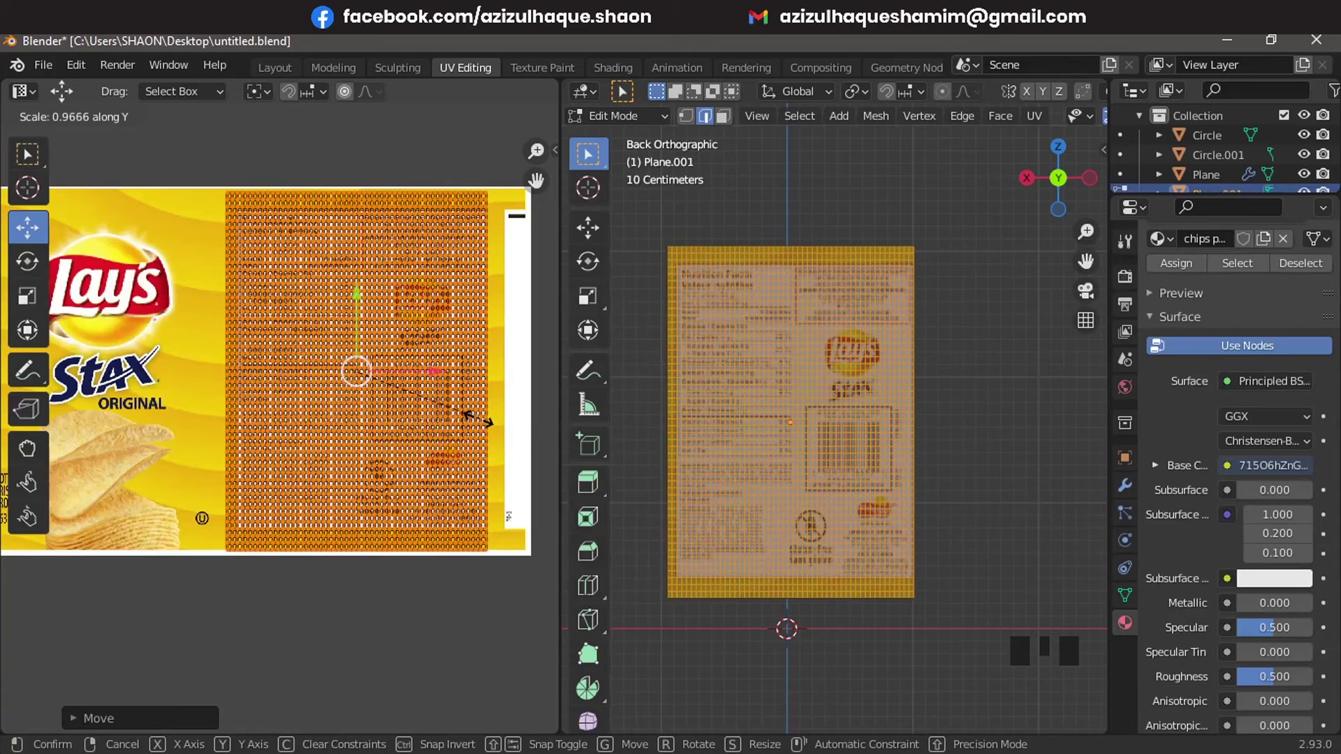
key("g")
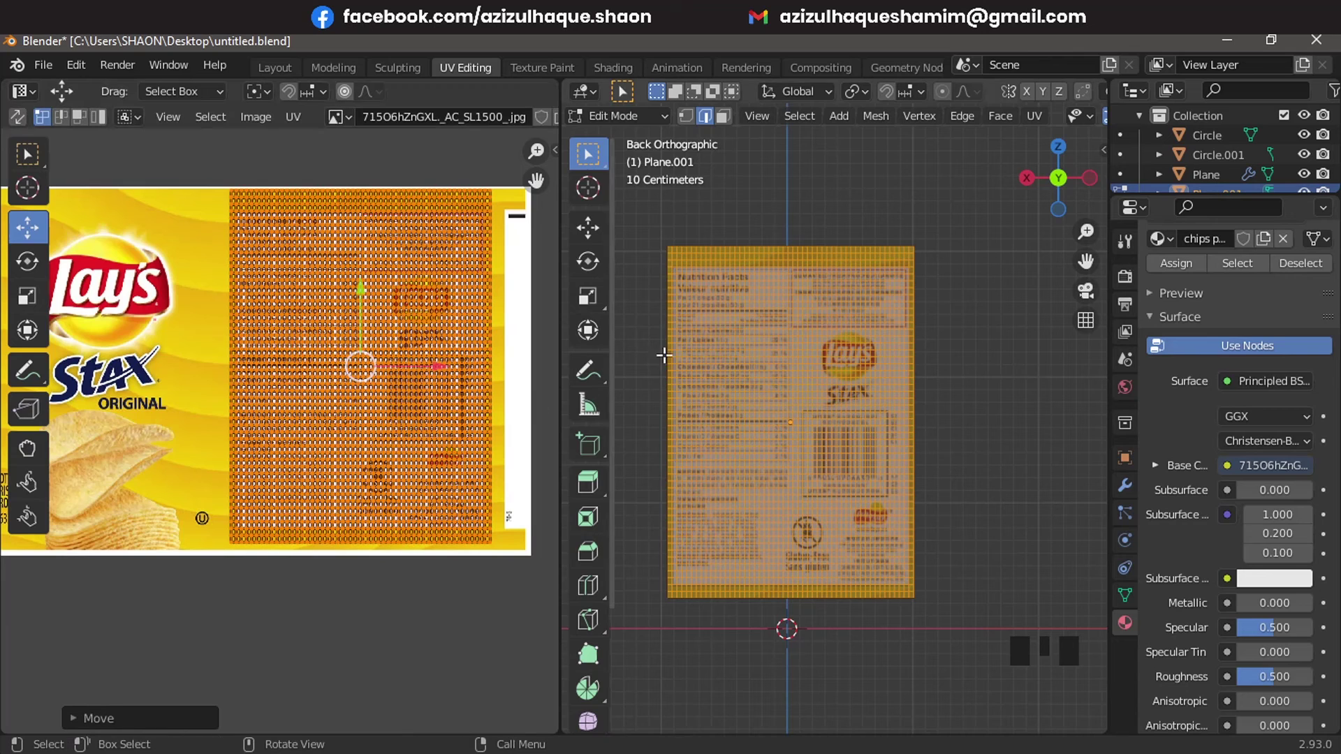
key("Tab")
scroll("down", 3)
middle_click(831, 426)
key("KP_1")
scroll("up", 3)
left_click_drag(843, 432, 363, 99)
left_click(362, 100)
scroll("up", 3)
scroll("down", 3)
middle_click(706, 440)
scroll("up", 3)
middle_click(551, 529)
scroll("up", 3)
left_click_drag(731, 530, 818, 579)
scroll("down", 3)
middle_click(762, 567)
scroll("up", 3)
left_click_drag(766, 491, 689, 446)
scroll("down", 3)
scroll("up", 3)
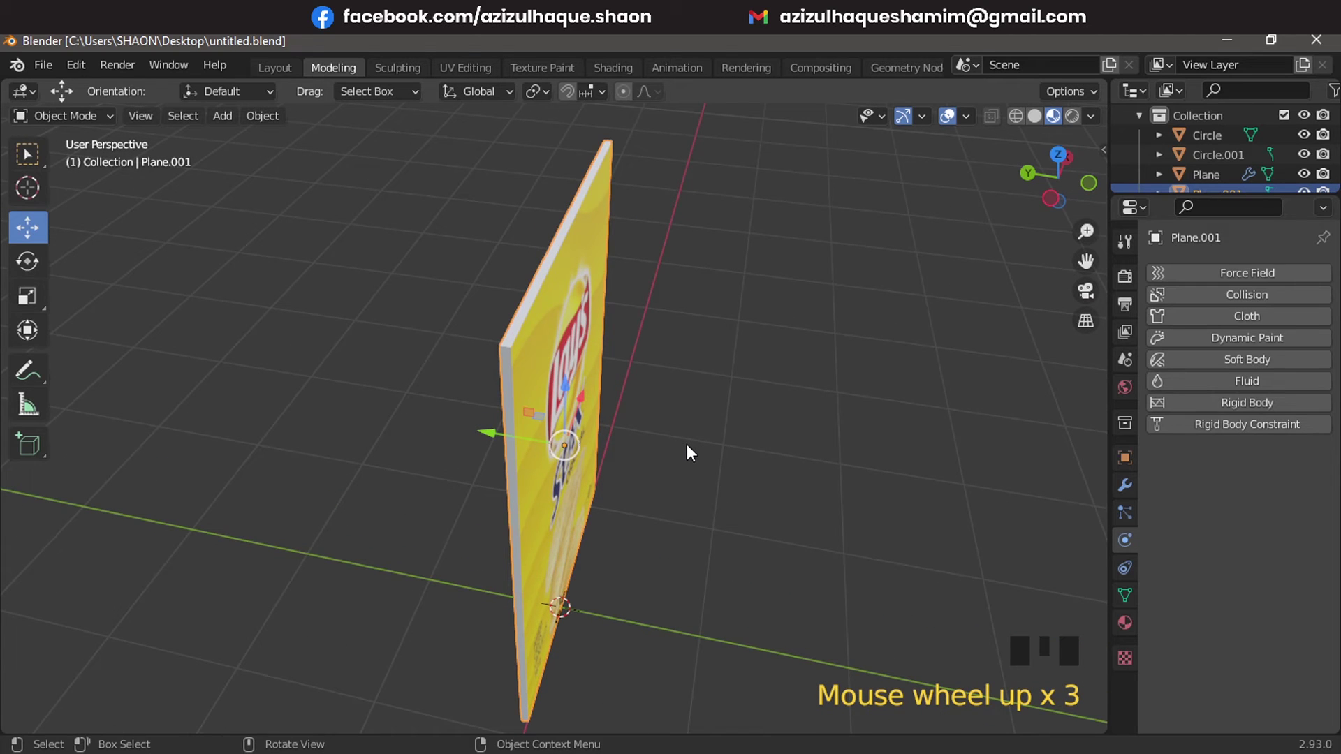
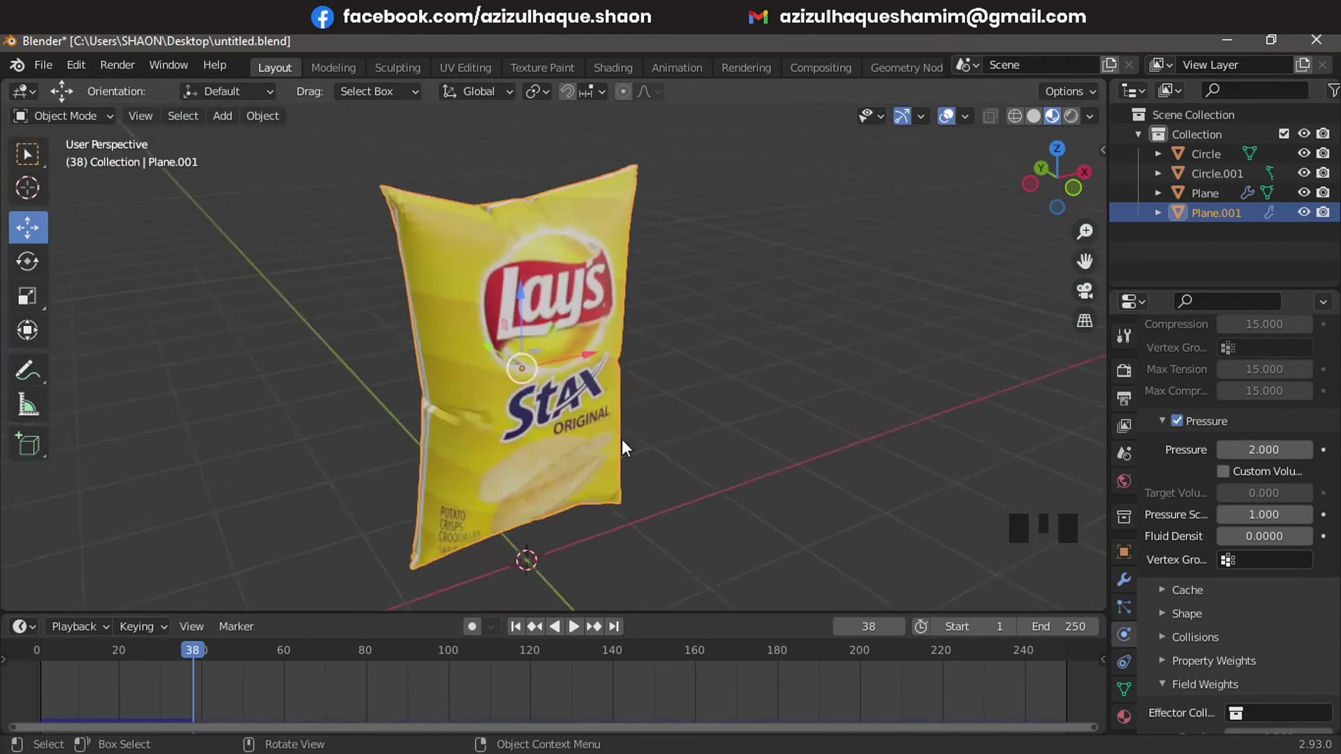
Orbit around the puffed Lays Stax bag to inspect it after applying the Cloth modifier
middle_click(656, 407)
scroll("up", 3)
left_click_drag(595, 394, 708, 377)
scroll("down", 3)
left_click_drag(769, 382, 678, 523)
scroll("up", 3)
left_click_drag(673, 457, 556, 428)
scroll("up", 3)
middle_click(647, 429)
scroll("down", 3)
From front view, move the chips packet along X to sit beside the jar
key("KP_1")
scroll("up", 3)
middle_click(616, 247)
scroll("down", 3)
scroll("down", 3)
middle_click(715, 373)
scroll("up", 3)
middle_click(560, 376)
left_click_drag(677, 353, 725, 365)
scroll("down", 3)
key("KP_1")
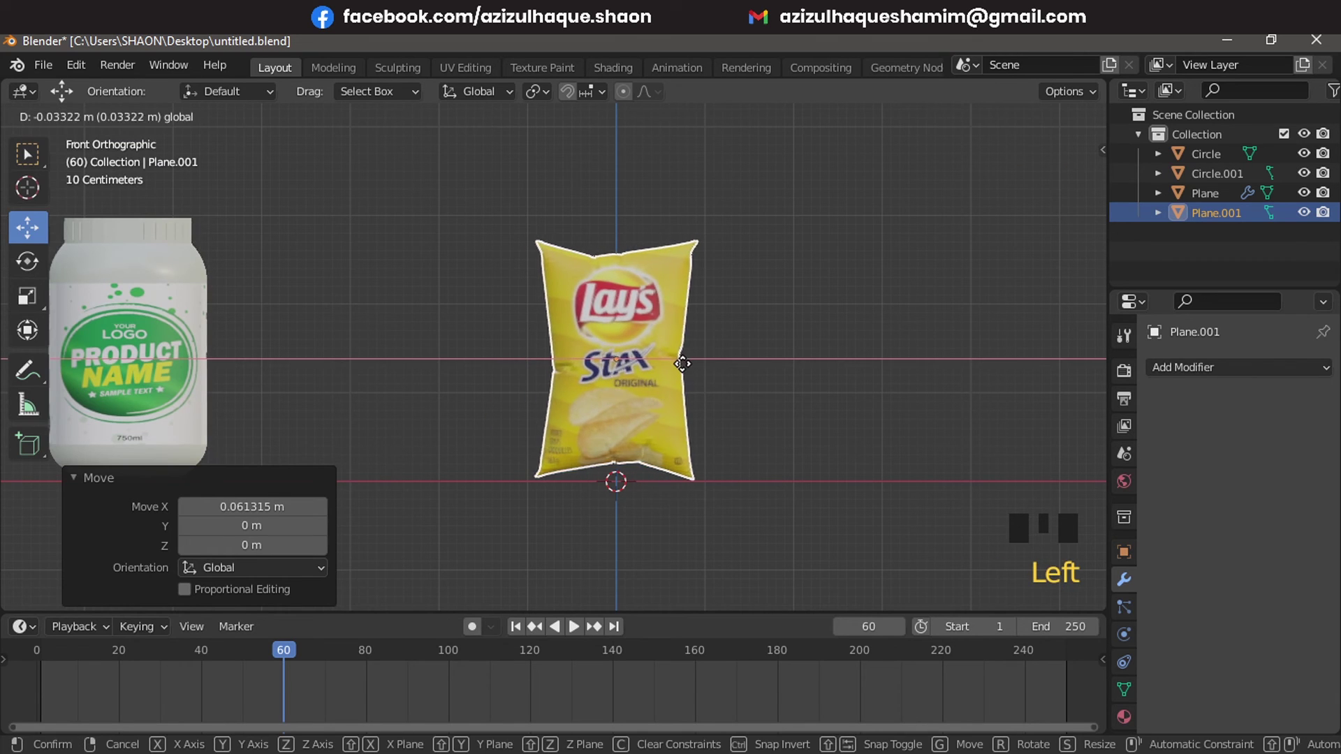
Scale the box, jar and packet down together to about 0.892
scroll("down", 3)
left_click_drag(413, 382, 504, 386)
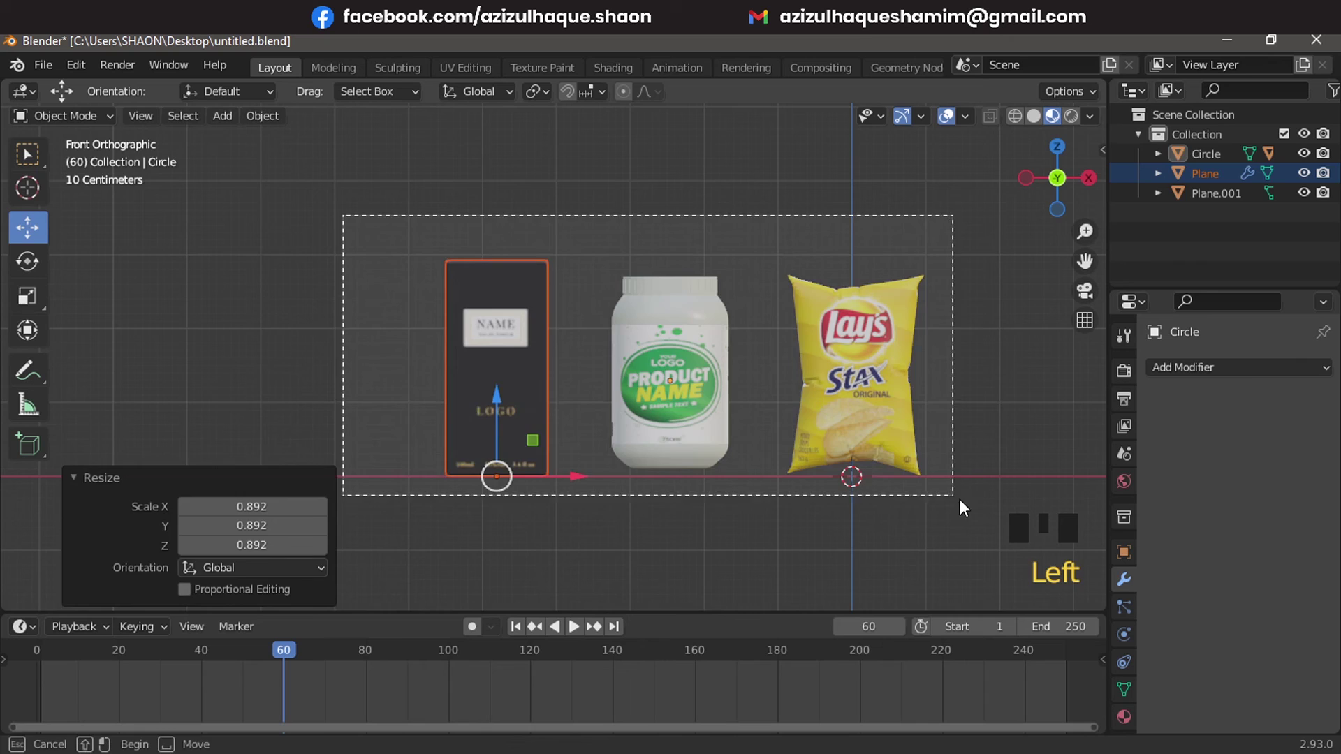
scroll("down", 3)
Add a new mesh plane beneath the three products as a floor
middle_click(797, 432)
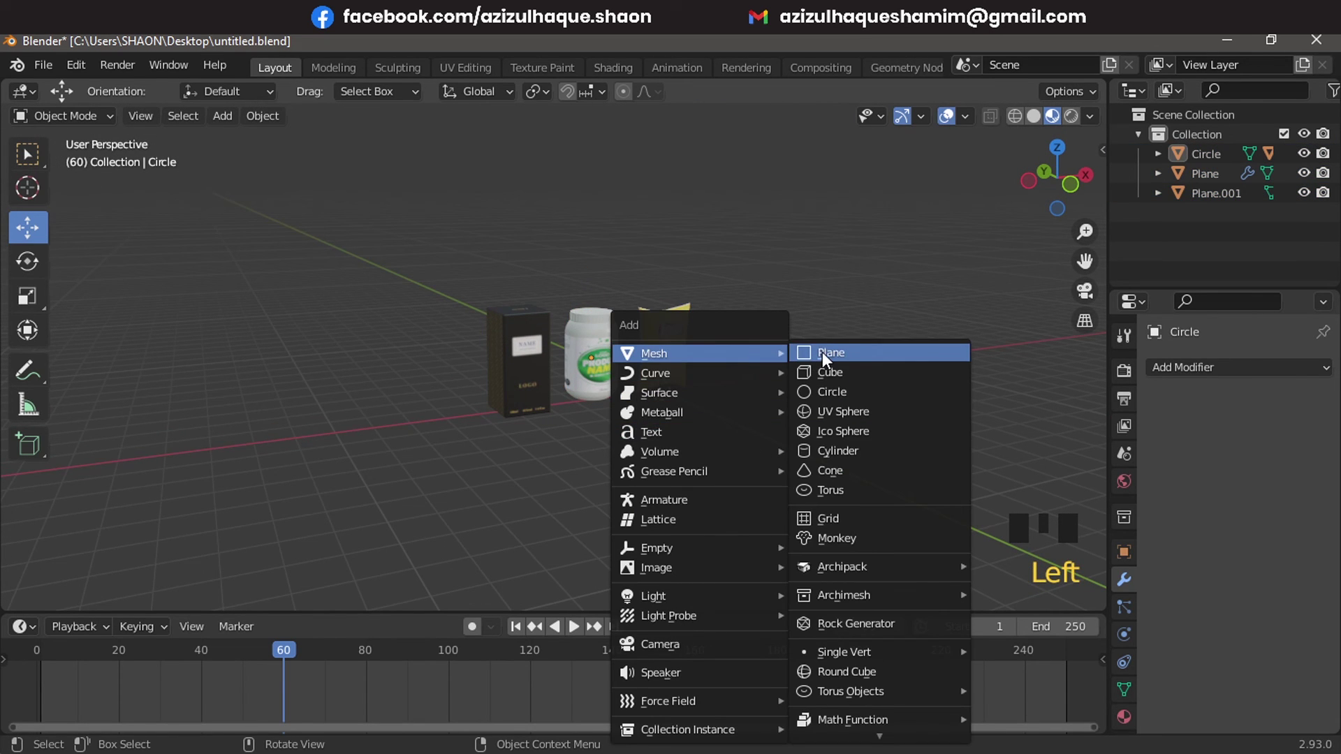
key("shift+a")
scroll("up", 3)
left_click_drag(666, 403, 710, 374)
scroll("up", 3)
middle_click(566, 394)
scroll("down", 3)
middle_click(596, 375)
scroll("up", 3)
left_click_drag(619, 388, 742, 378)
Scale the floor plane up about 6.7 times and enter Edit Mode on it
key("s")
scroll("down", 3)
key("Tab")
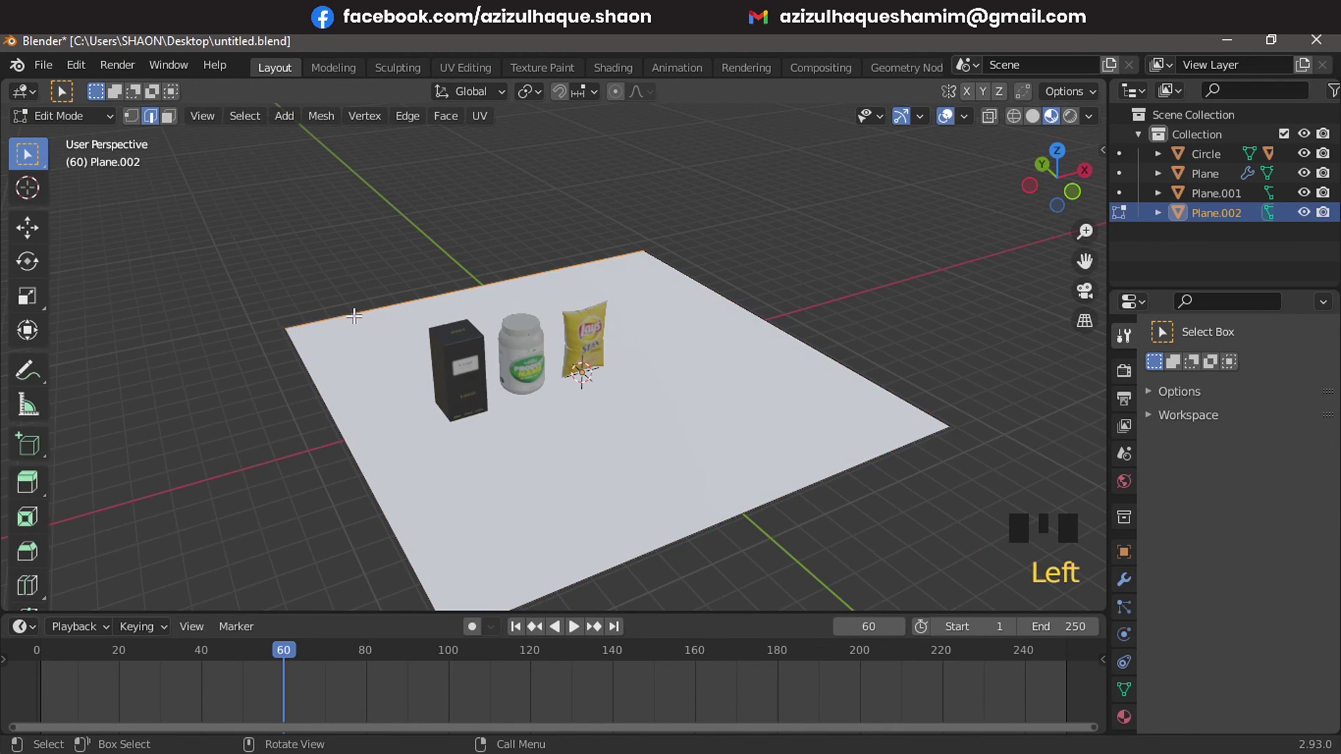